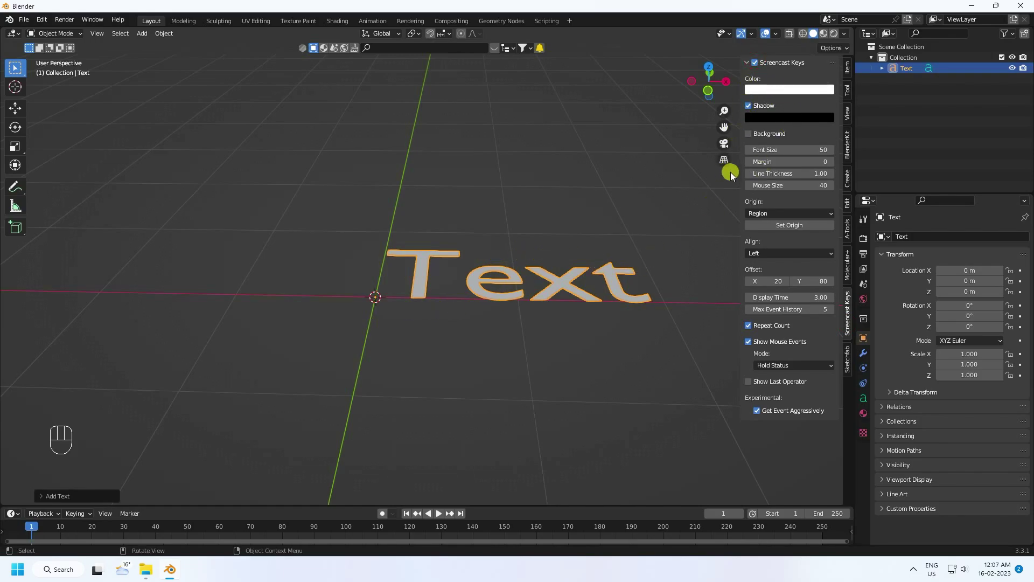
# - Replace the Text object's default word with the single letter S
pyautogui.press('n')
pyautogui.click(500, 303)
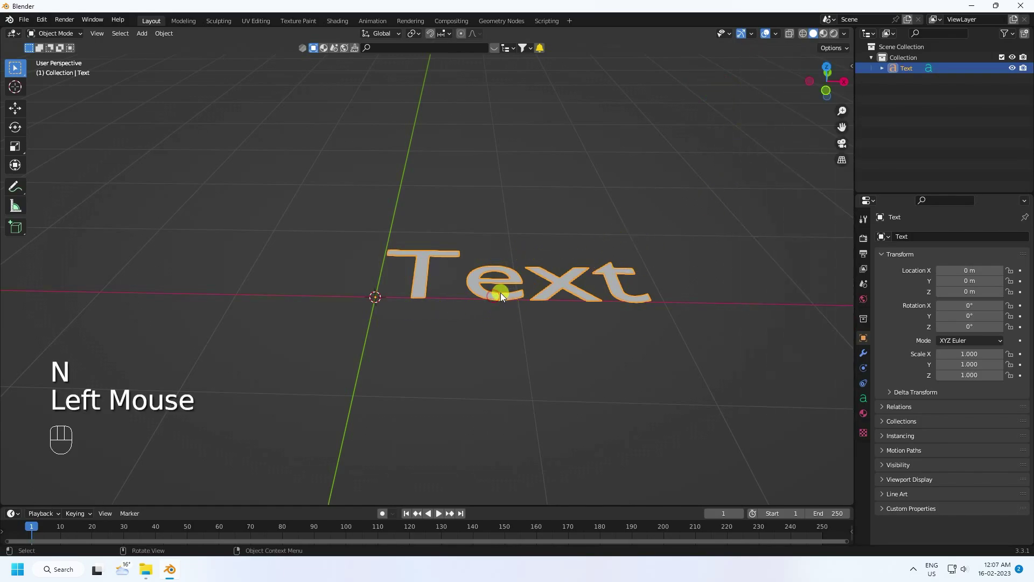
pyautogui.press('Tab')
pyautogui.press('BackSpace')
pyautogui.press('BackSpace')
pyautogui.press('BackSpace')
pyautogui.press('BackSpace')
pyautogui.press('BackSpace')
pyautogui.press('shift+s')
# - Stand the S upright with a 90° rotation on X
pyautogui.click(66, 40)
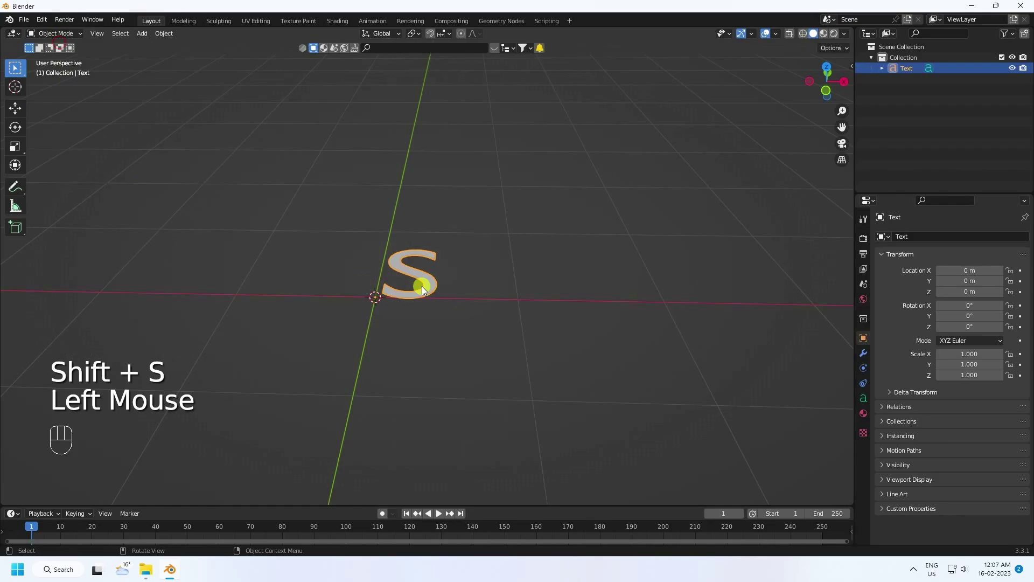
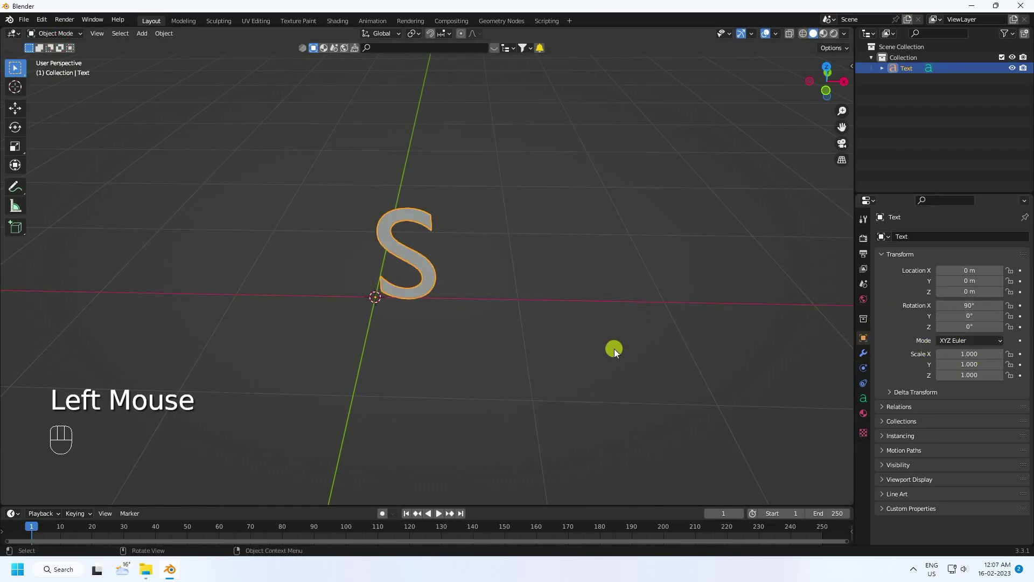
pyautogui.moveTo(607, 360); pyautogui.dragTo(644, 347)
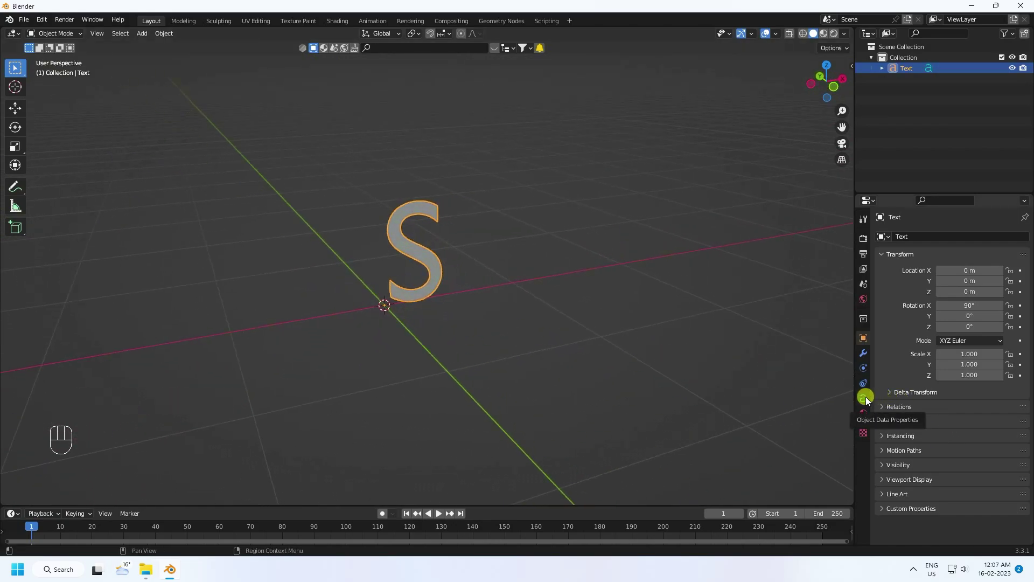
# - Load Arial Black as the S letter's regular font in Object Data properties
pyautogui.click(873, 403)
pyautogui.scroll(3)
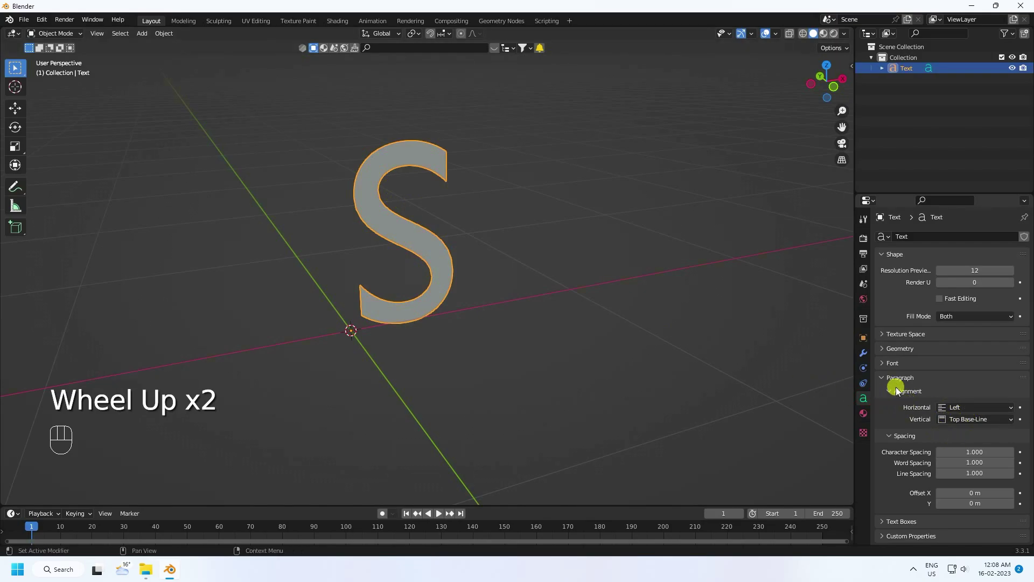
pyautogui.click(887, 366)
pyautogui.click(1013, 385)
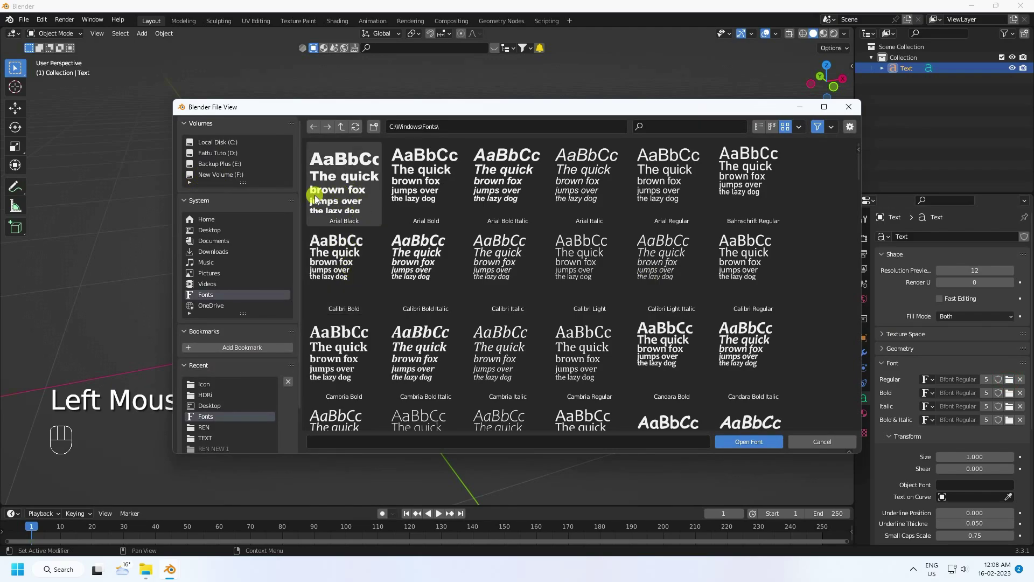
pyautogui.scroll(3)
pyautogui.moveTo(426, 203); pyautogui.dragTo(431, 206)
# - Set the paragraph's horizontal alignment to Center
pyautogui.scroll(-3)
pyautogui.scroll(-3)
pyautogui.scroll(-3)
pyautogui.scroll(-3)
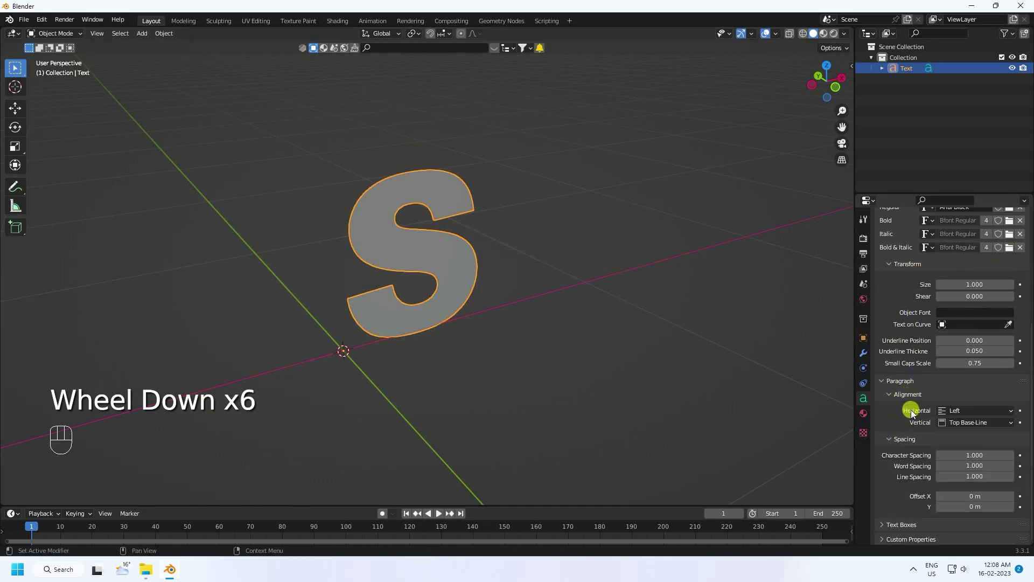
pyautogui.click(958, 413)
pyautogui.click(956, 422)
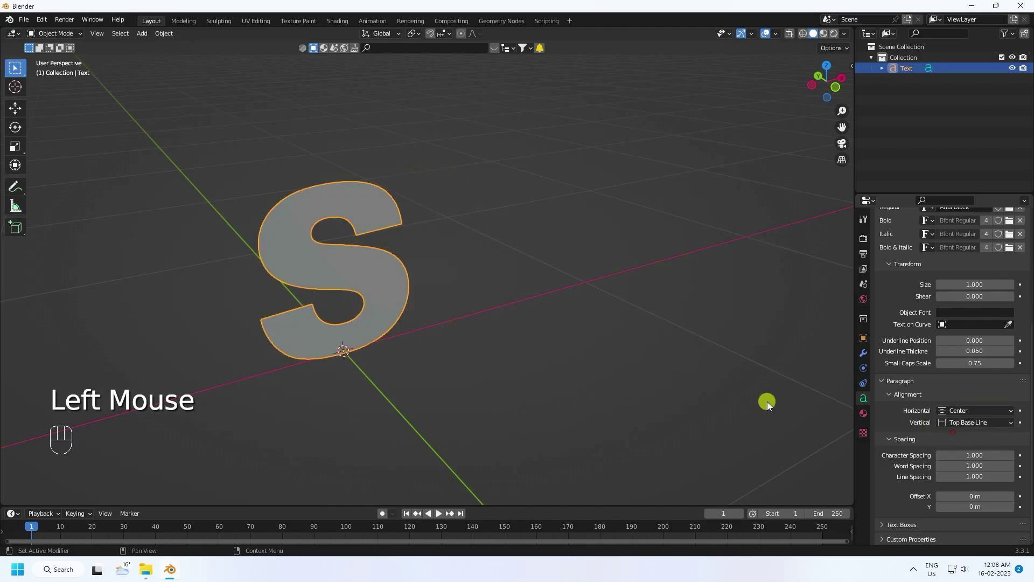
pyautogui.moveTo(428, 289); pyautogui.dragTo(476, 314)
# - Give the S a 0.05 m extrusion under Geometry
pyautogui.moveTo(469, 330); pyautogui.dragTo(451, 327)
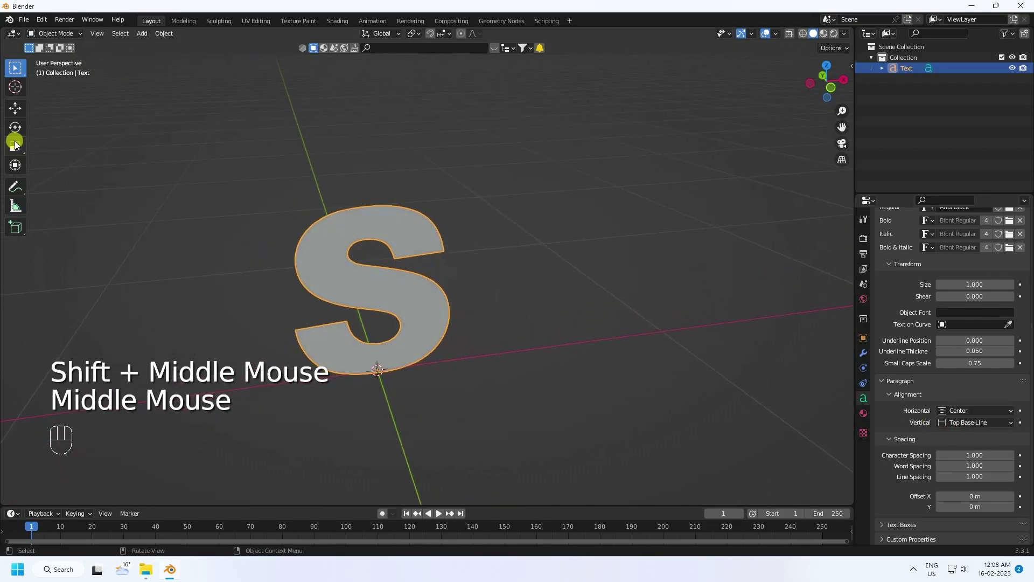
pyautogui.click(28, 117)
pyautogui.scroll(3)
pyautogui.moveTo(392, 352); pyautogui.dragTo(317, 365)
pyautogui.moveTo(326, 306); pyautogui.dragTo(373, 372)
pyautogui.moveTo(373, 388); pyautogui.dragTo(371, 377)
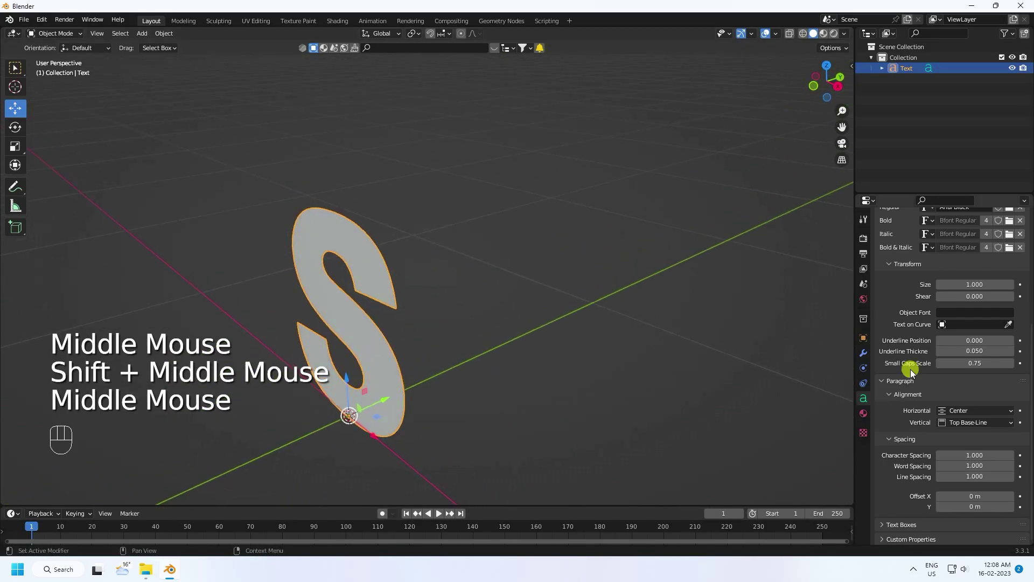
pyautogui.scroll(3)
pyautogui.click(891, 354)
pyautogui.scroll(-3)
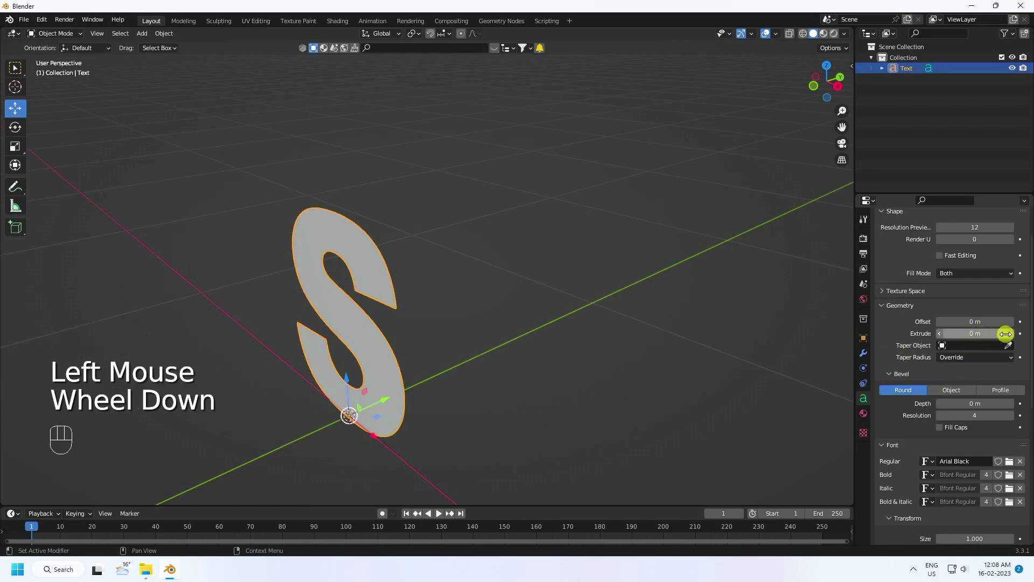
pyautogui.click(1014, 335)
pyautogui.click(1013, 335)
pyautogui.doubleClick(1014, 334)
pyautogui.click(1014, 334)
# - Show the wireframe overlay and inspect the extruded S edge up close
pyautogui.moveTo(416, 278); pyautogui.dragTo(457, 254)
pyautogui.scroll(3)
pyautogui.moveTo(312, 247); pyautogui.dragTo(289, 253)
pyautogui.moveTo(785, 38); pyautogui.dragTo(730, 209)
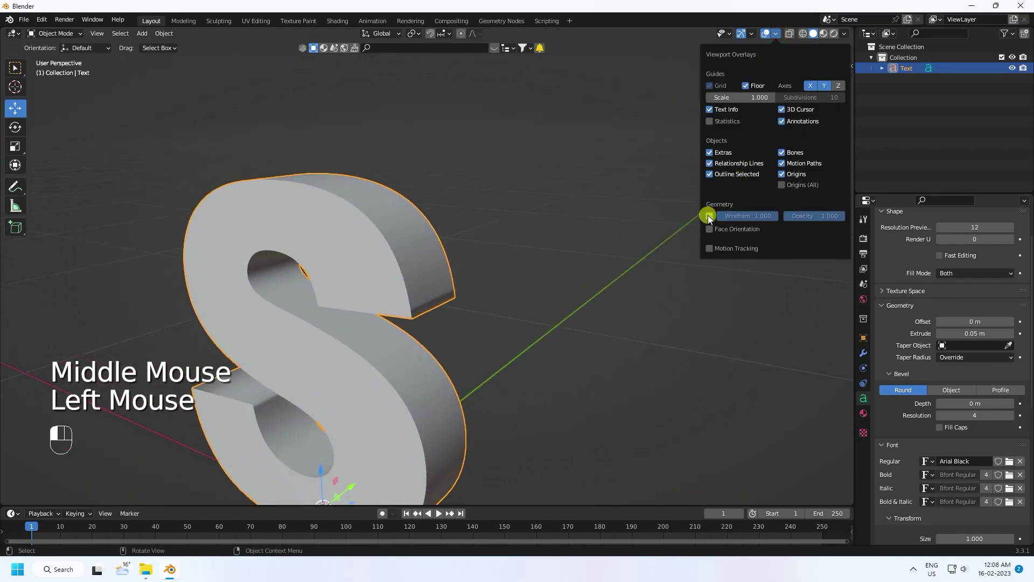
pyautogui.middleClick(474, 289)
pyautogui.moveTo(573, 325); pyautogui.dragTo(561, 326)
pyautogui.click(579, 305)
pyautogui.scroll(3)
pyautogui.moveTo(546, 291); pyautogui.dragTo(564, 317)
pyautogui.moveTo(576, 329); pyautogui.dragTo(558, 351)
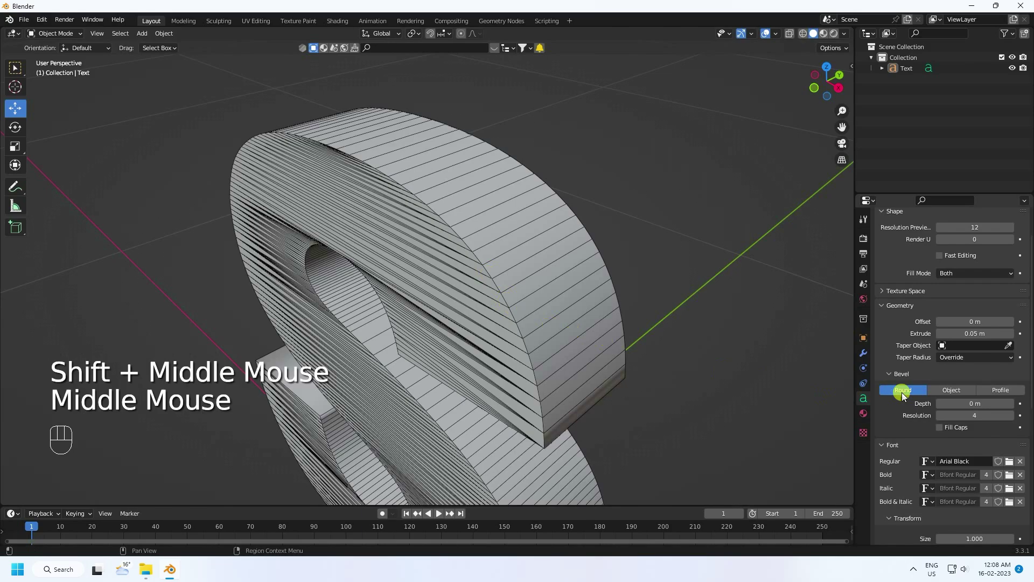
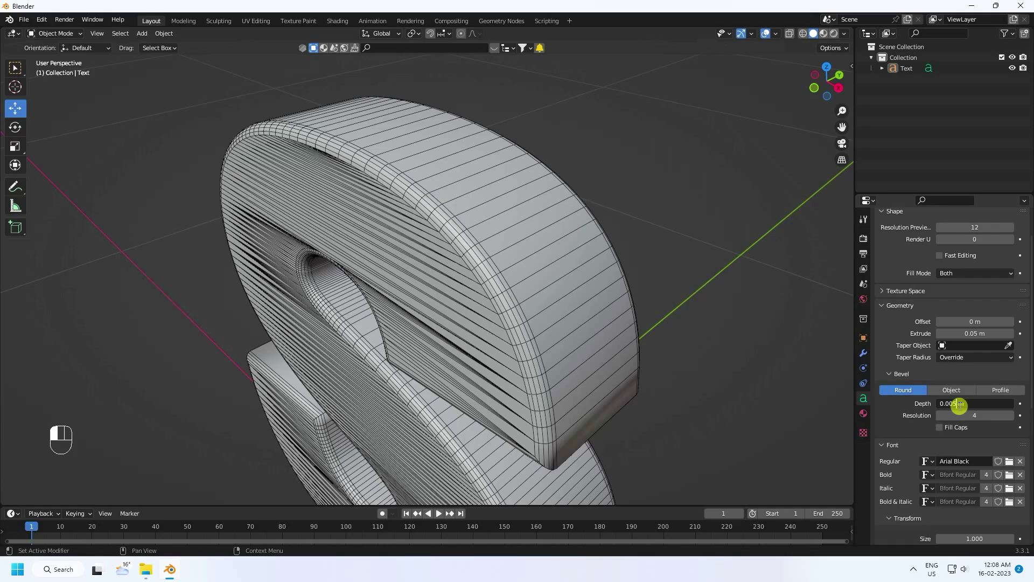
# - Apply a rounded 0.005 m bevel at resolution 8 and review the whole S
pyautogui.moveTo(511, 253); pyautogui.dragTo(504, 266)
pyautogui.scroll(3)
pyautogui.click(1016, 419)
pyautogui.doubleClick(1017, 419)
pyautogui.click(1016, 416)
pyautogui.moveTo(414, 259); pyautogui.dragTo(451, 237)
pyautogui.scroll(-3)
pyautogui.moveTo(453, 252); pyautogui.dragTo(513, 240)
pyautogui.scroll(3)
pyautogui.moveTo(479, 194); pyautogui.dragTo(381, 207)
pyautogui.scroll(-3)
pyautogui.click(386, 213)
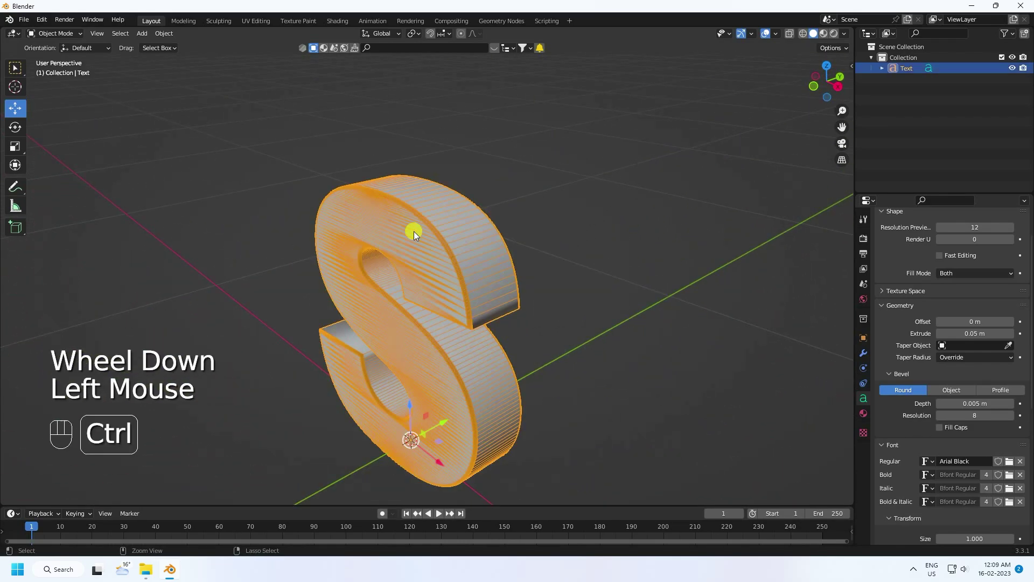
# - Duplicate the S with copy-paste and move the copy off to the side
pyautogui.press('ctrl+c')
pyautogui.press('ctrl+v')
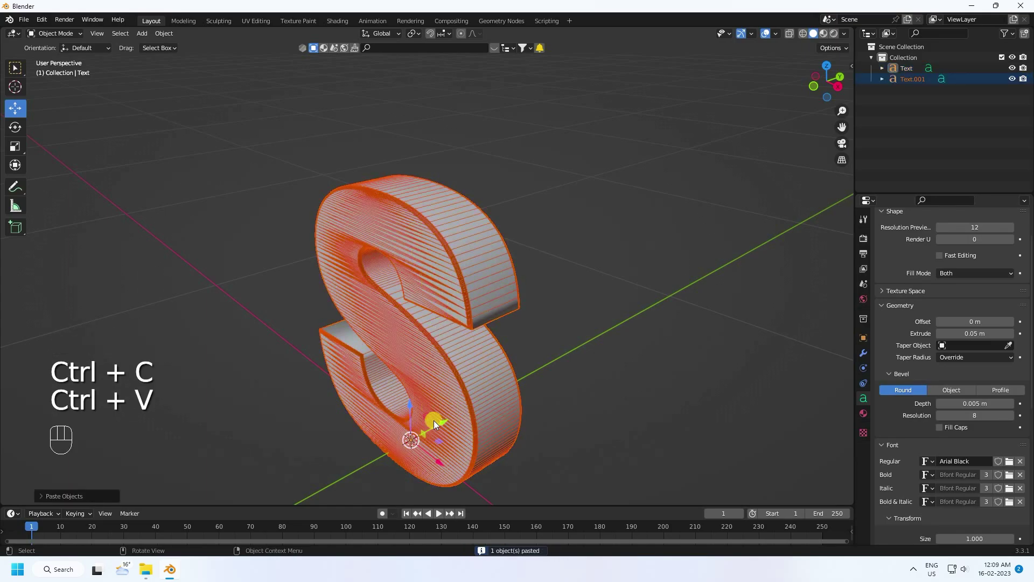
pyautogui.click(445, 429)
pyautogui.moveTo(526, 360); pyautogui.dragTo(506, 359)
pyautogui.click(595, 300)
# - Set the original S text's fill mode to None, leaving it an unfilled outline
pyautogui.click(697, 302)
pyautogui.scroll(3)
pyautogui.click(433, 243)
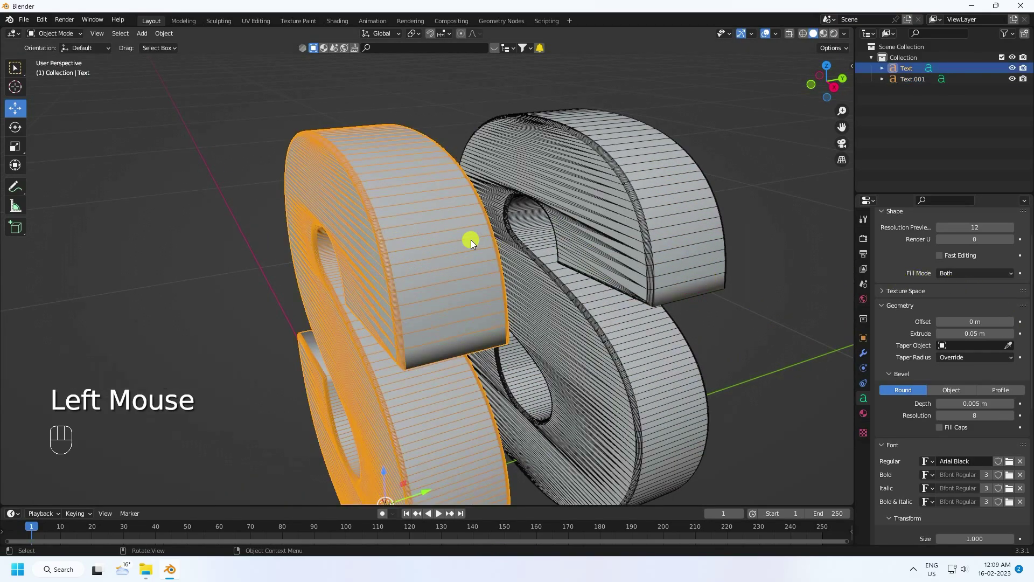
pyautogui.scroll(3)
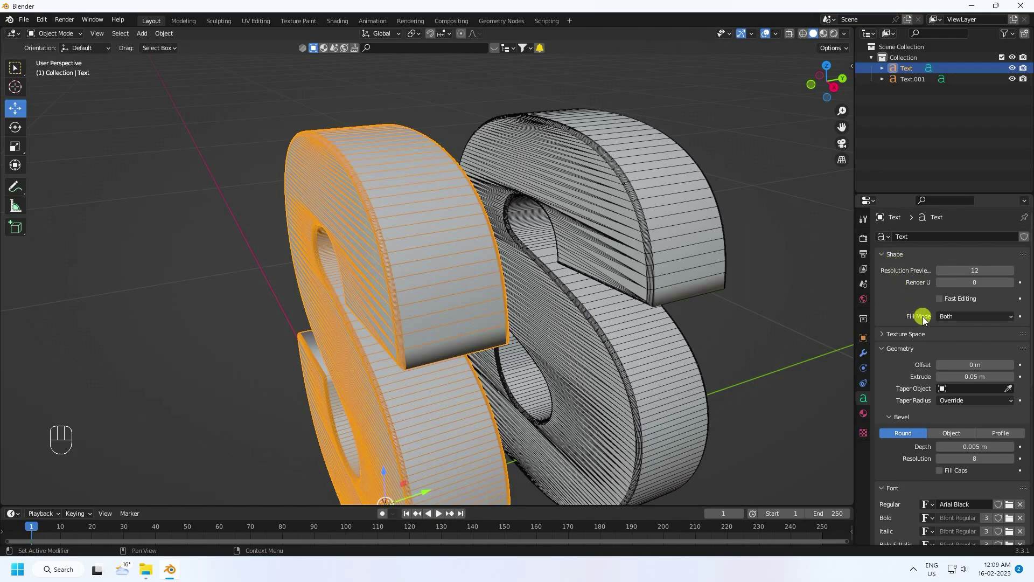
pyautogui.moveTo(963, 316); pyautogui.dragTo(958, 332)
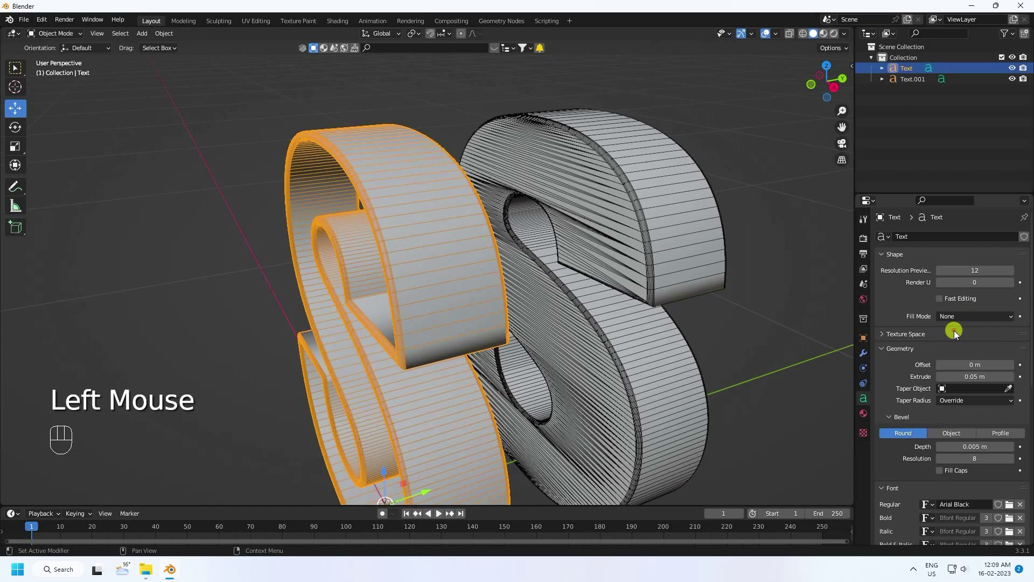
pyautogui.moveTo(391, 233); pyautogui.dragTo(545, 221)
pyautogui.click(700, 247)
pyautogui.moveTo(573, 288); pyautogui.dragTo(448, 287)
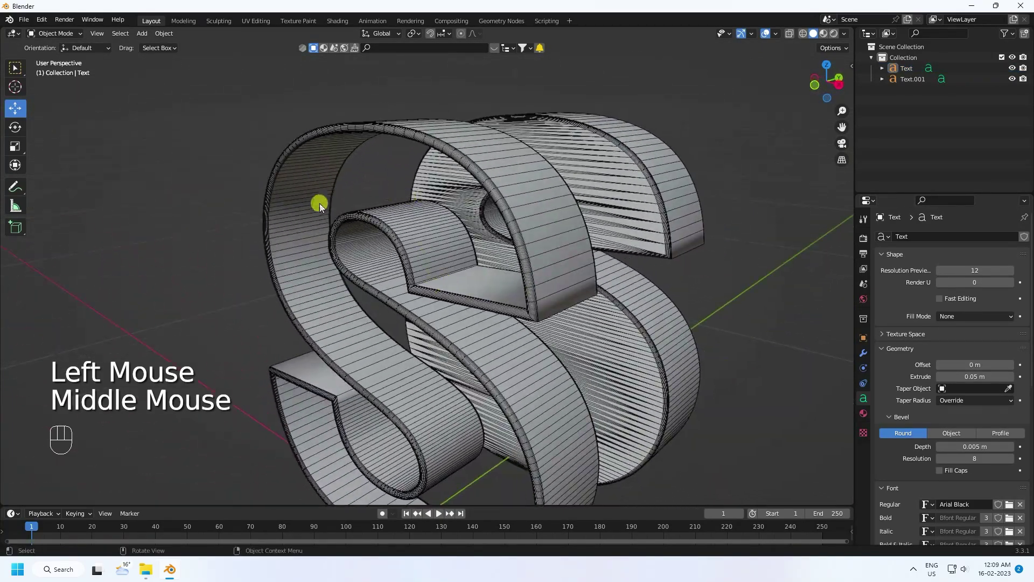
# - Convert the original unfilled S into a mesh object
pyautogui.scroll(-3)
pyautogui.scroll(3)
pyautogui.click(500, 175)
pyautogui.moveTo(490, 195); pyautogui.dragTo(470, 214)
pyautogui.moveTo(396, 176); pyautogui.dragTo(446, 211)
pyautogui.moveTo(439, 231); pyautogui.dragTo(430, 224)
pyautogui.click(415, 222)
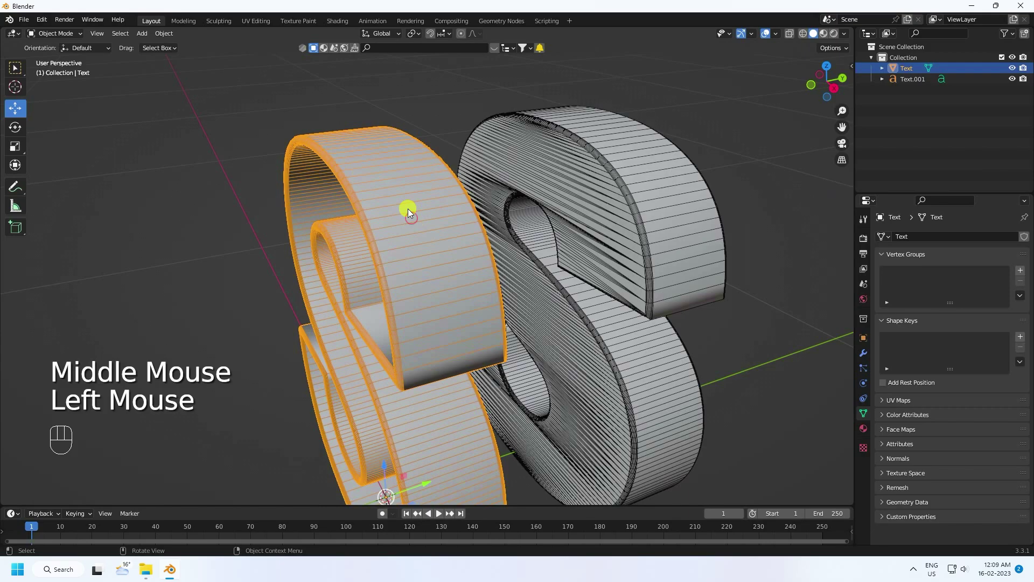
# - Separate the selected face band of the S mesh into its own object
pyautogui.moveTo(61, 35); pyautogui.dragTo(62, 56)
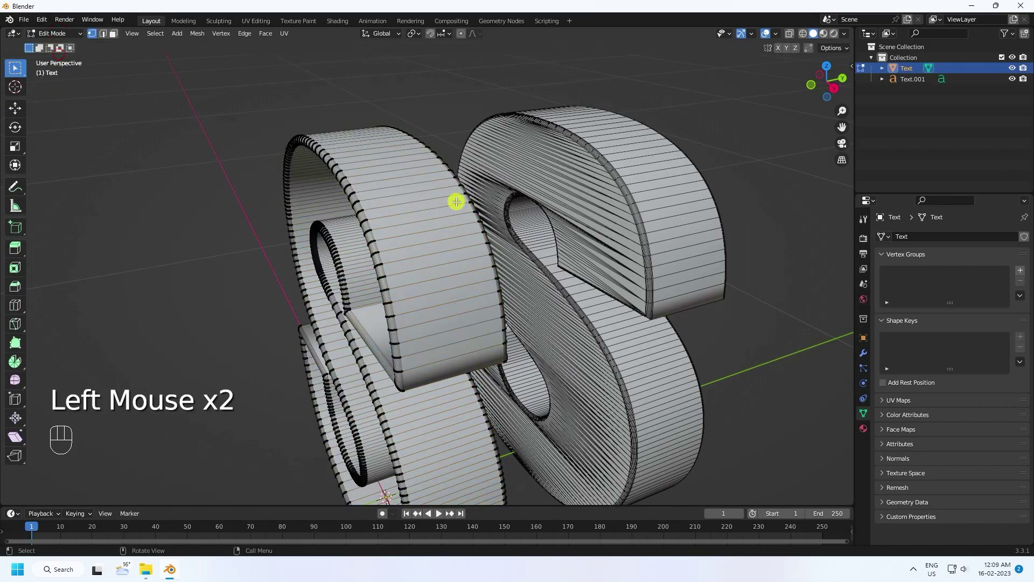
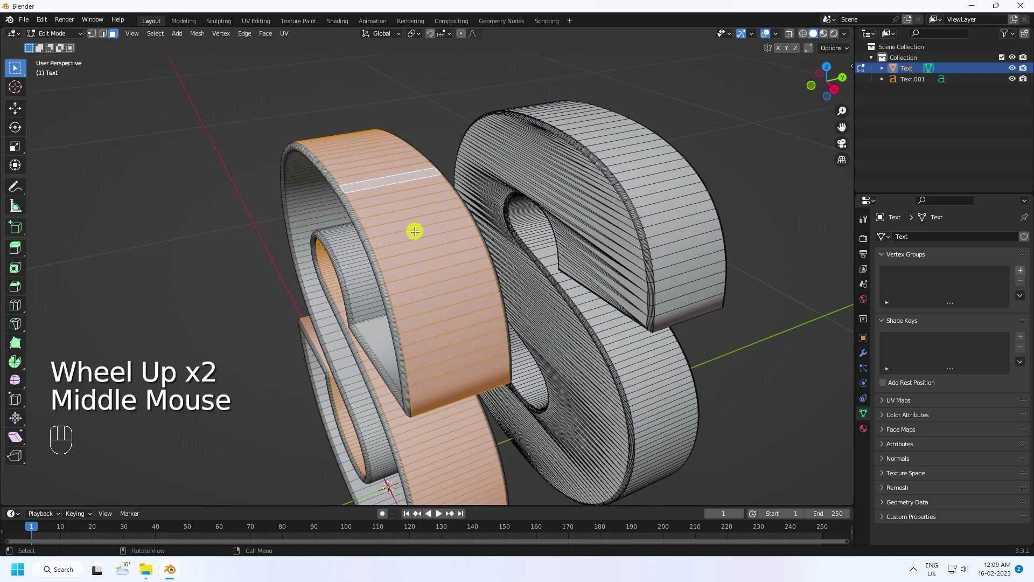
pyautogui.press('p')
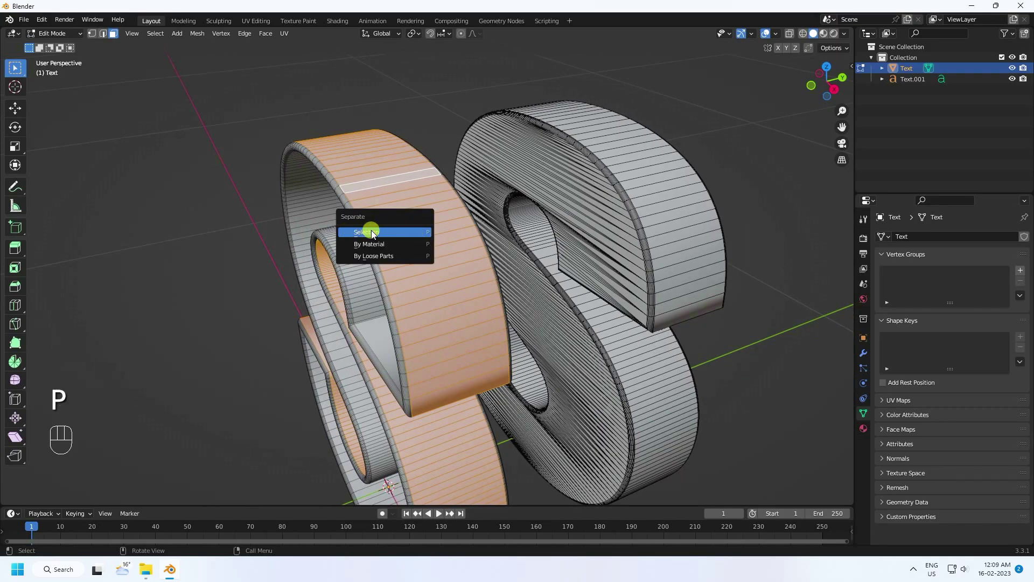
pyautogui.click(17, 103)
pyautogui.click(56, 33)
pyautogui.click(104, 77)
pyautogui.scroll(-3)
pyautogui.moveTo(273, 240); pyautogui.dragTo(277, 222)
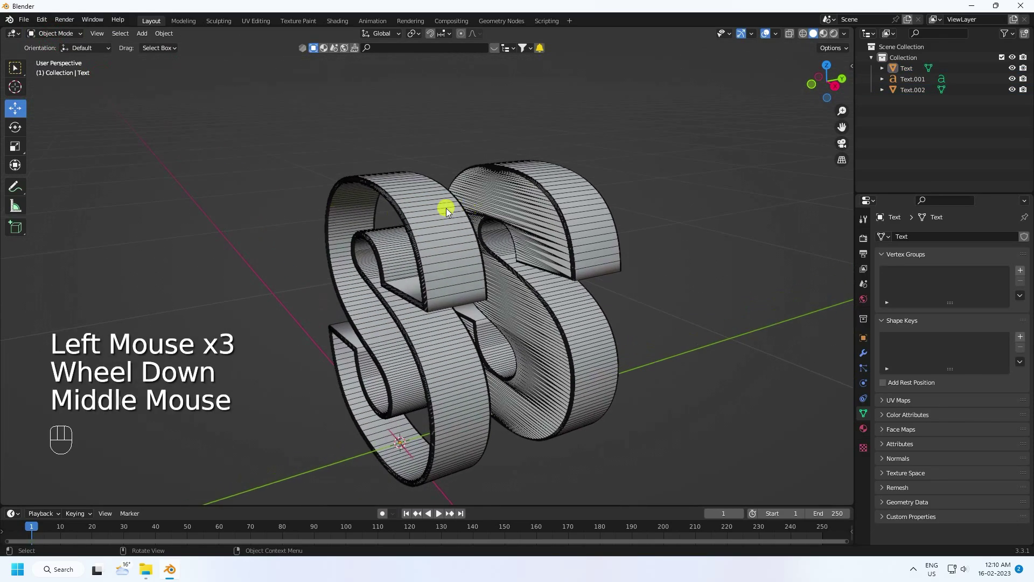
# - Move the separated piece aside to inspect it, then undo it back into place
pyautogui.click(441, 210)
pyautogui.scroll(3)
pyautogui.scroll(-3)
pyautogui.click(439, 431)
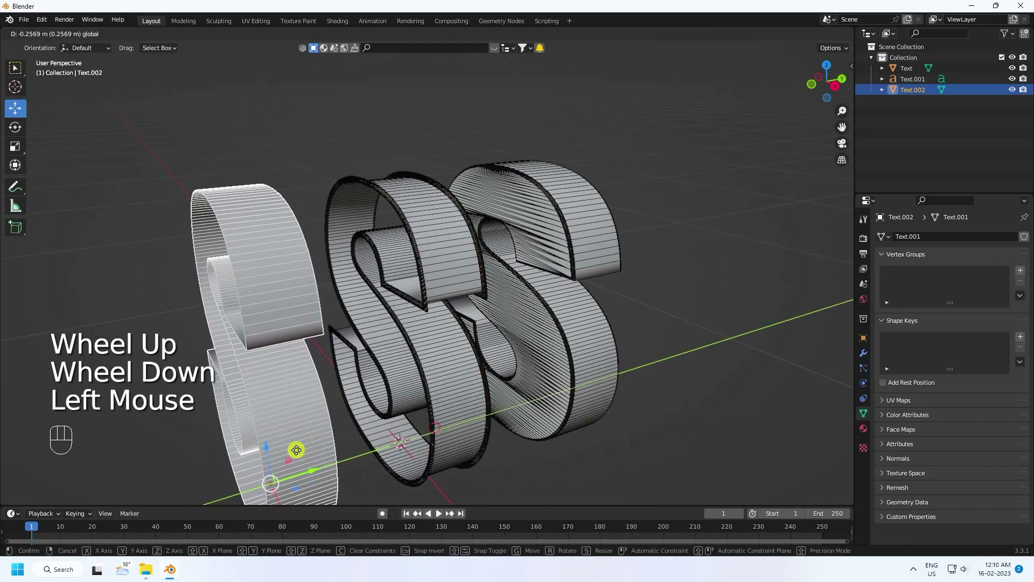
pyautogui.moveTo(330, 392); pyautogui.dragTo(346, 398)
pyautogui.press('ctrl+z')
pyautogui.middleClick(439, 369)
# - Rename the separated object to HAIR in the Outliner
pyautogui.doubleClick(925, 92)
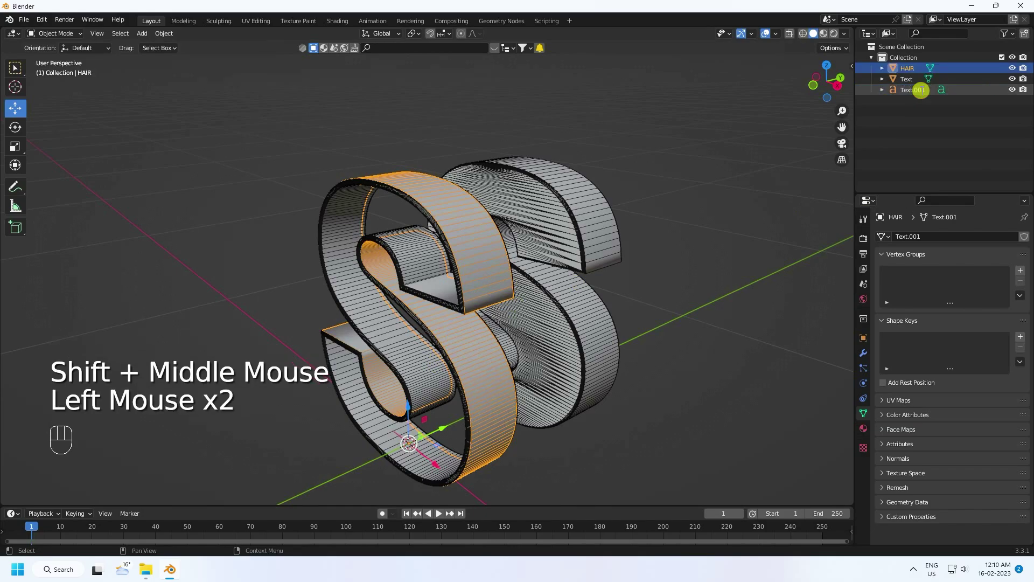
pyautogui.click(910, 70)
pyautogui.scroll(3)
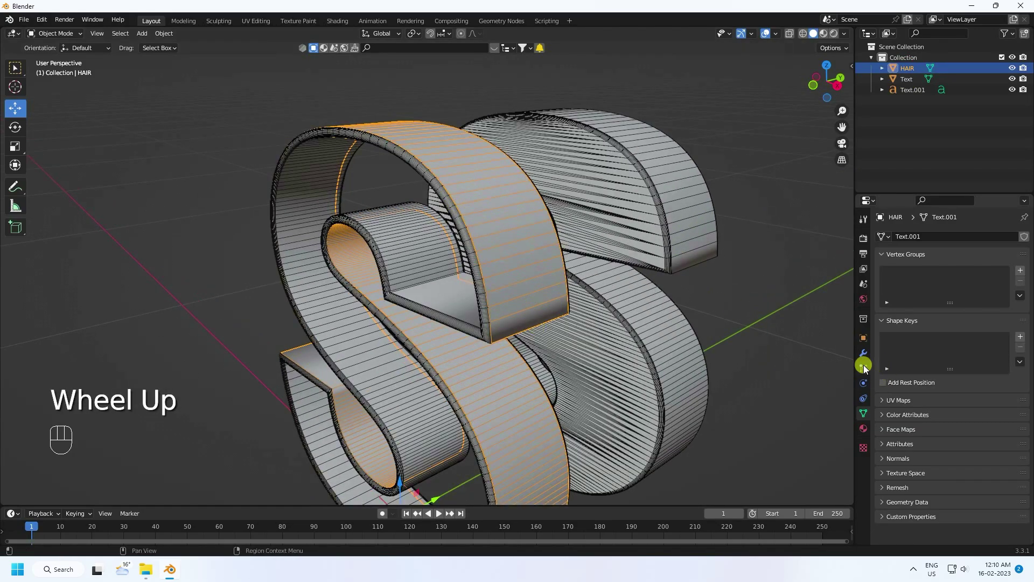
# - Add a particle system to HAIR and set its type to Hair
pyautogui.click(867, 367)
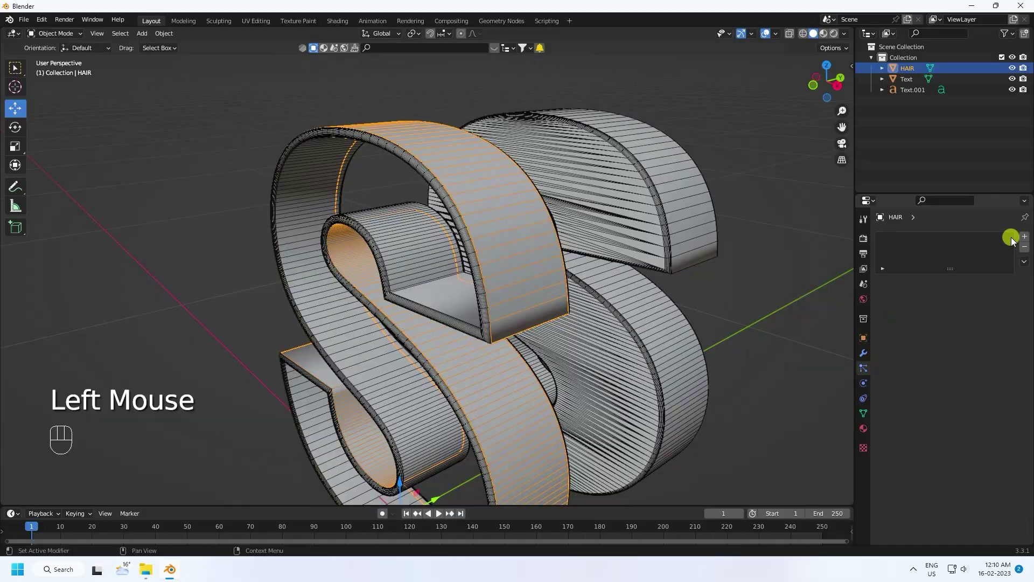
pyautogui.click(1028, 239)
pyautogui.scroll(-3)
pyautogui.click(1002, 301)
pyautogui.moveTo(625, 304); pyautogui.dragTo(727, 272)
# - Set the hair emission to 9000 strands, 1 m length and 6 segments
pyautogui.scroll(-3)
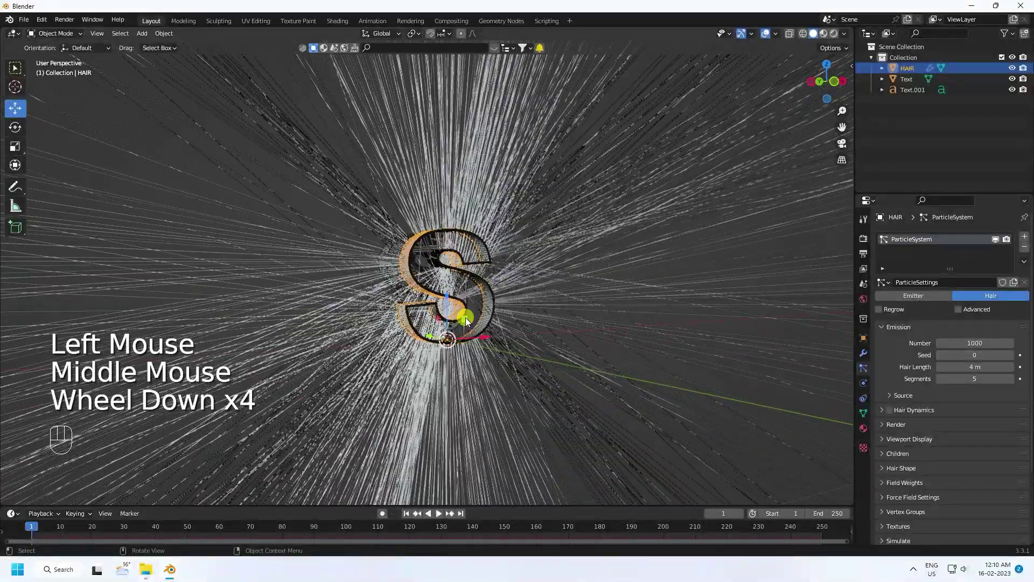
pyautogui.scroll(-3)
pyautogui.scroll(3)
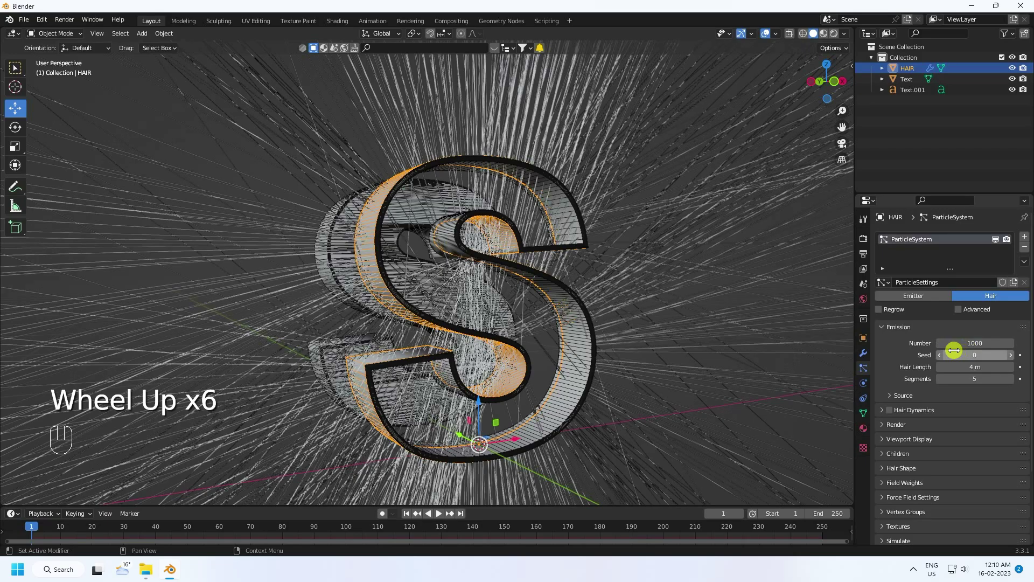
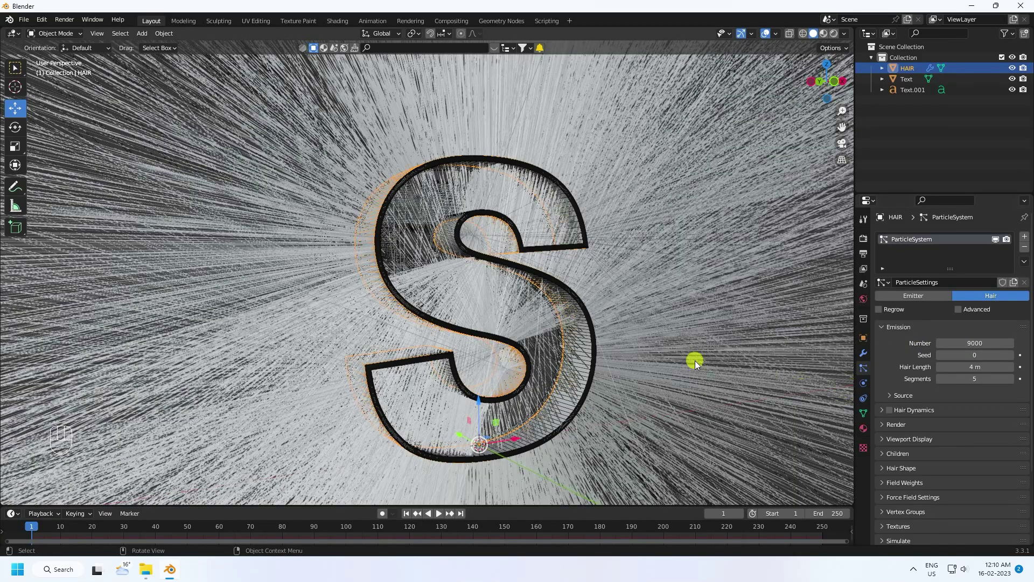
pyautogui.scroll(-3)
pyautogui.scroll(-3)
pyautogui.scroll(3)
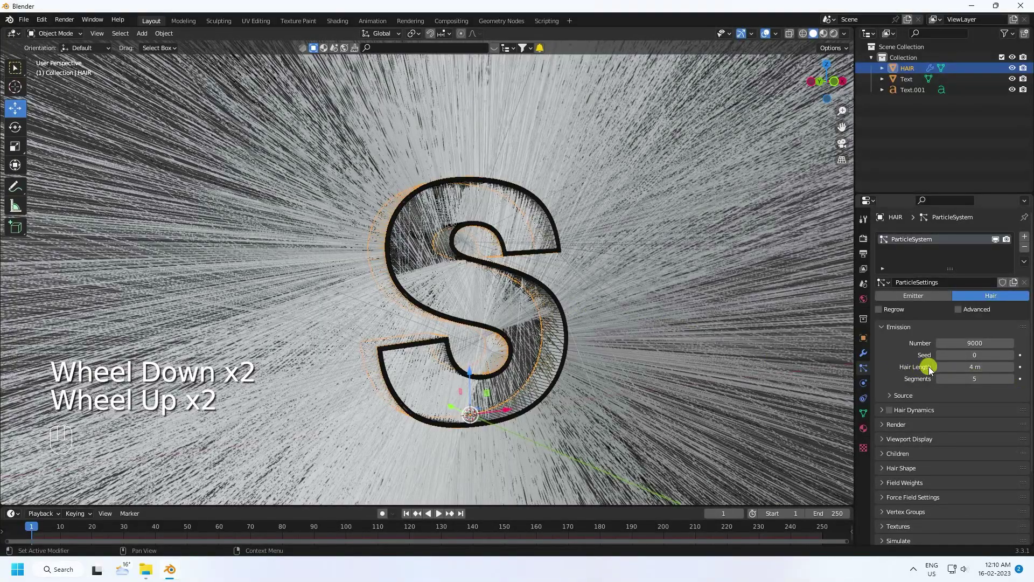
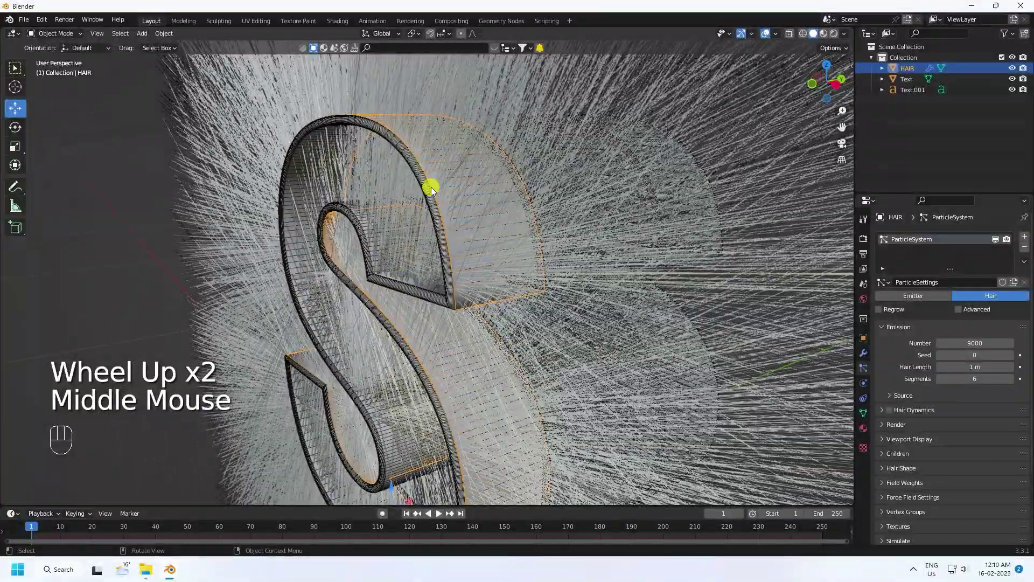
# - Select Text.001 and bring up its curve geometry settings
pyautogui.scroll(-3)
pyautogui.moveTo(552, 314); pyautogui.dragTo(504, 320)
pyautogui.scroll(3)
pyautogui.click(561, 269)
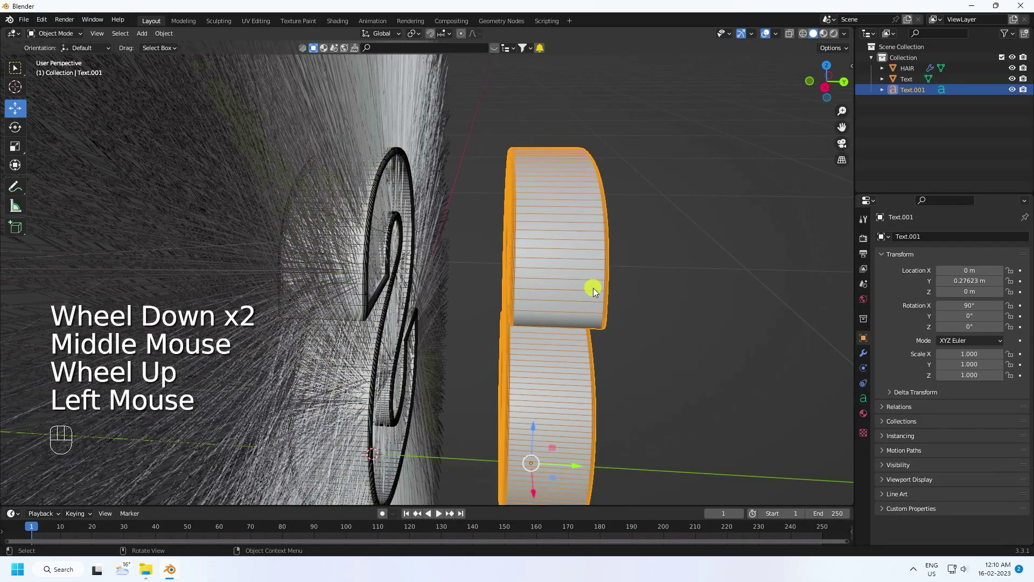
pyautogui.middleClick(595, 296)
pyautogui.moveTo(488, 353); pyautogui.dragTo(483, 359)
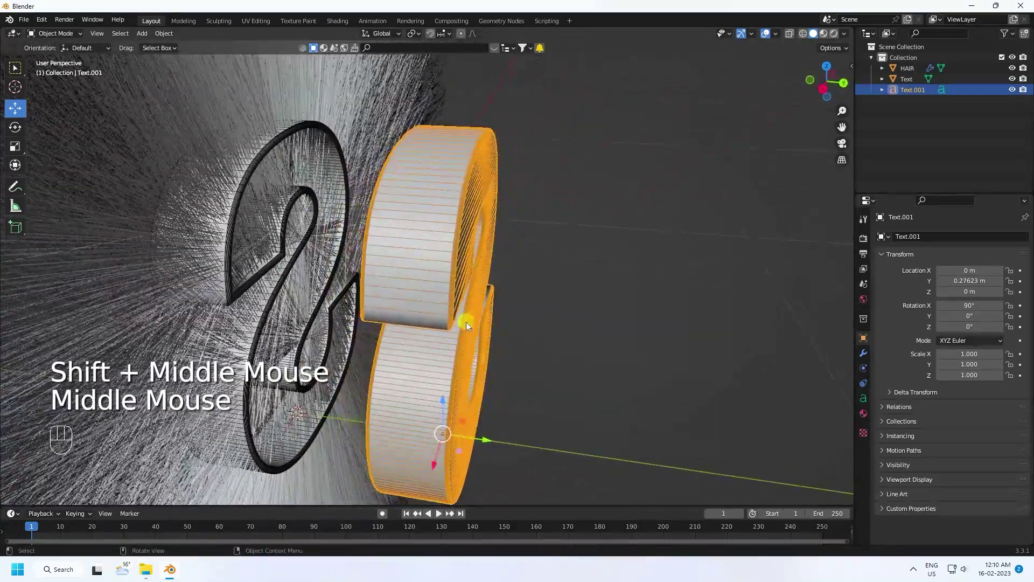
pyautogui.click(446, 238)
# - Thin Text.001 to a 0.005 m extrusion with 0.008 m bevel depth
pyautogui.click(868, 402)
pyautogui.moveTo(524, 300); pyautogui.dragTo(544, 312)
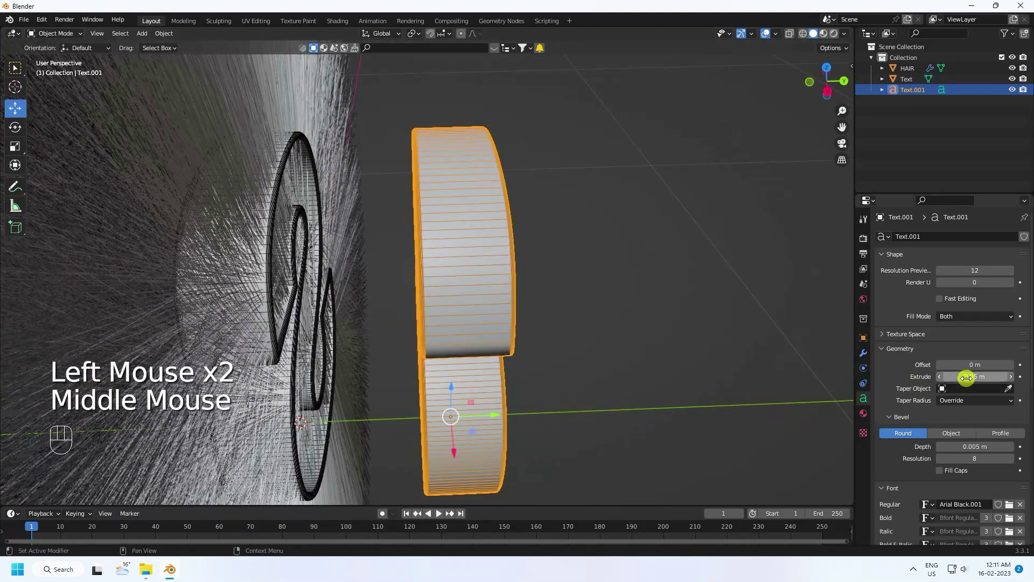
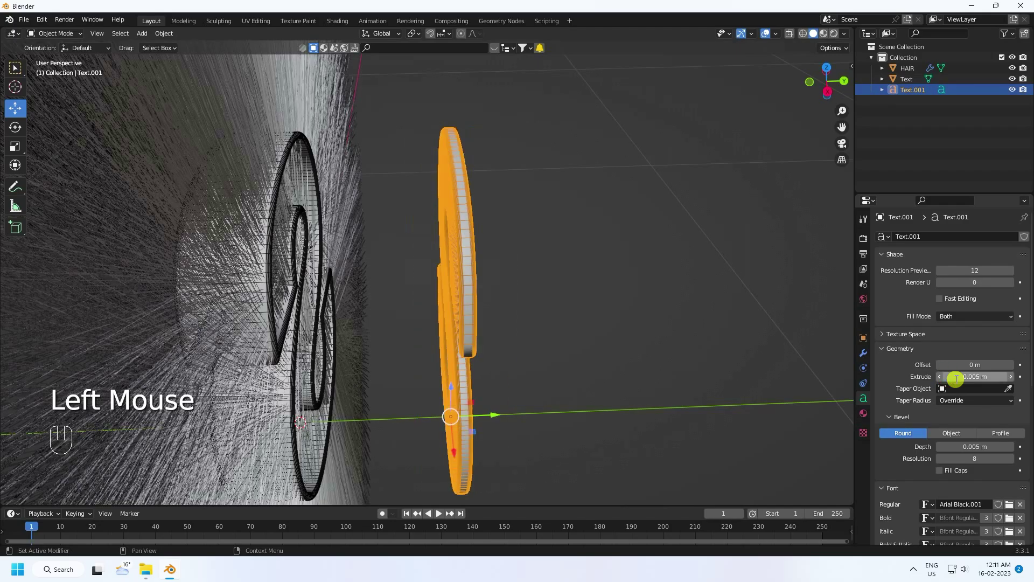
pyautogui.scroll(3)
pyautogui.scroll(-3)
pyautogui.scroll(-3)
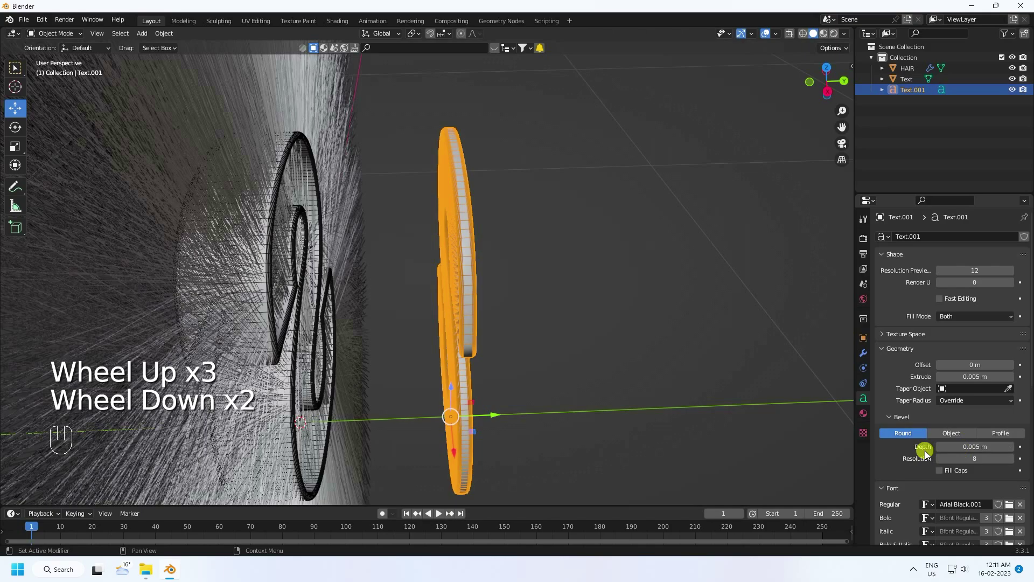
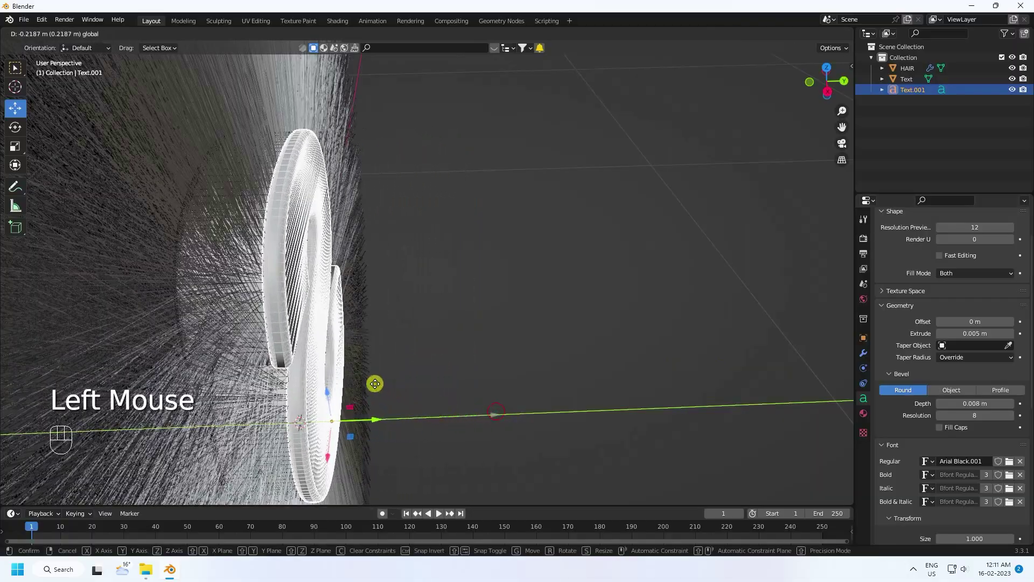
# - Move Text.001 against the hair S and paste a duplicate outline letter, Text.002
pyautogui.moveTo(434, 317); pyautogui.dragTo(478, 290)
pyautogui.scroll(-3)
pyautogui.moveTo(532, 266); pyautogui.dragTo(578, 257)
pyautogui.press('ctrl+c')
pyautogui.press('ctrl+v')
pyautogui.scroll(3)
pyautogui.scroll(3)
pyautogui.click(475, 419)
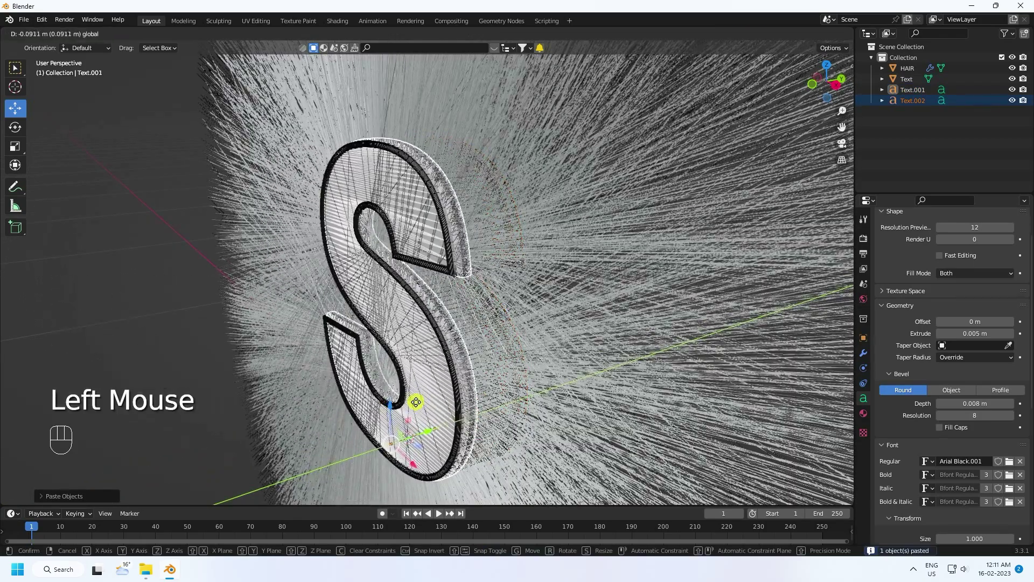
pyautogui.click(175, 272)
# - Inspect the letter edges and nudge Text.002 so it sits on the S outline
pyautogui.scroll(3)
pyautogui.moveTo(475, 214); pyautogui.dragTo(468, 227)
pyautogui.click(919, 109)
pyautogui.scroll(-3)
pyautogui.scroll(3)
pyautogui.moveTo(429, 356); pyautogui.dragTo(481, 256)
pyautogui.middleClick(429, 357)
pyautogui.moveTo(459, 430); pyautogui.dragTo(420, 365)
pyautogui.scroll(3)
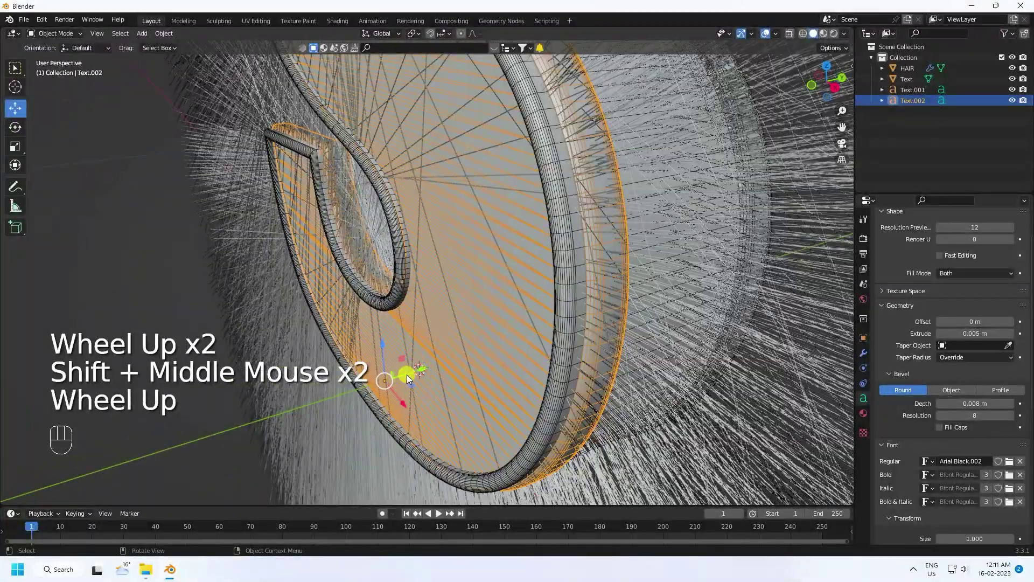
pyautogui.doubleClick(423, 373)
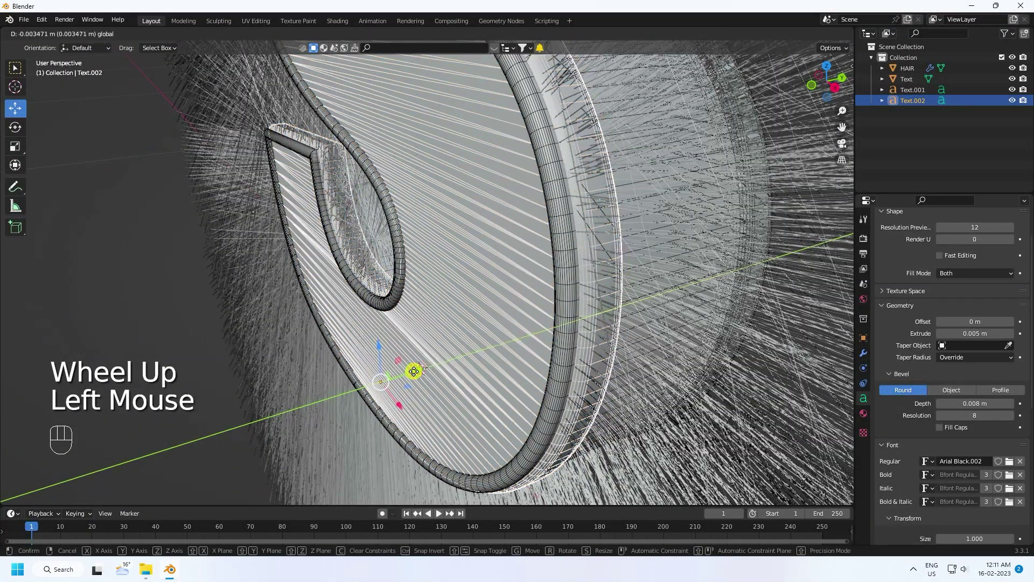
pyautogui.scroll(-3)
pyautogui.moveTo(451, 344); pyautogui.dragTo(570, 328)
pyautogui.click(788, 306)
# - Return to a front view of the S and select the HAIR object
pyautogui.scroll(3)
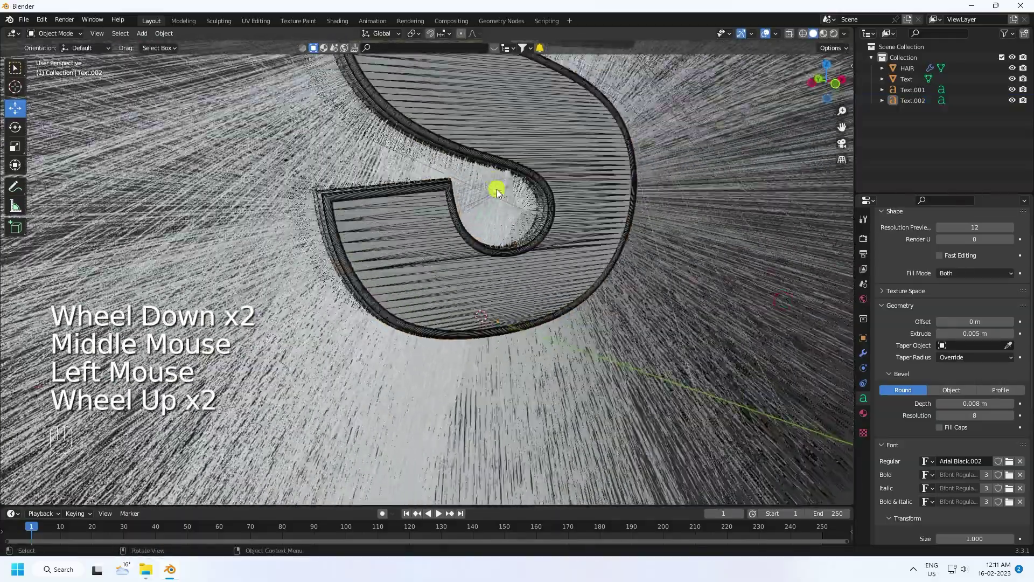
pyautogui.middleClick(542, 154)
pyautogui.scroll(3)
pyautogui.scroll(-3)
pyautogui.scroll(3)
pyautogui.moveTo(474, 329); pyautogui.dragTo(502, 286)
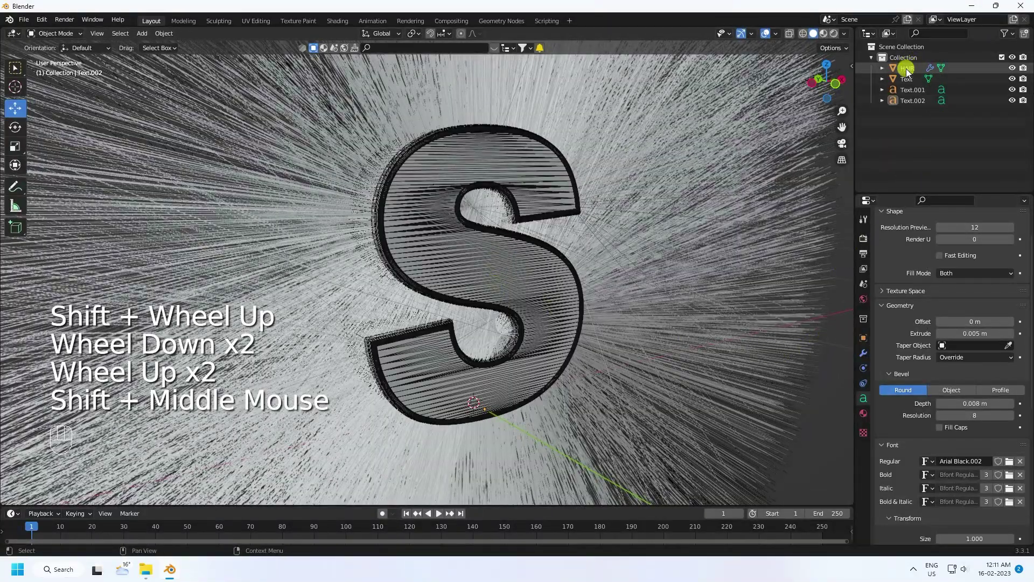
pyautogui.click(910, 72)
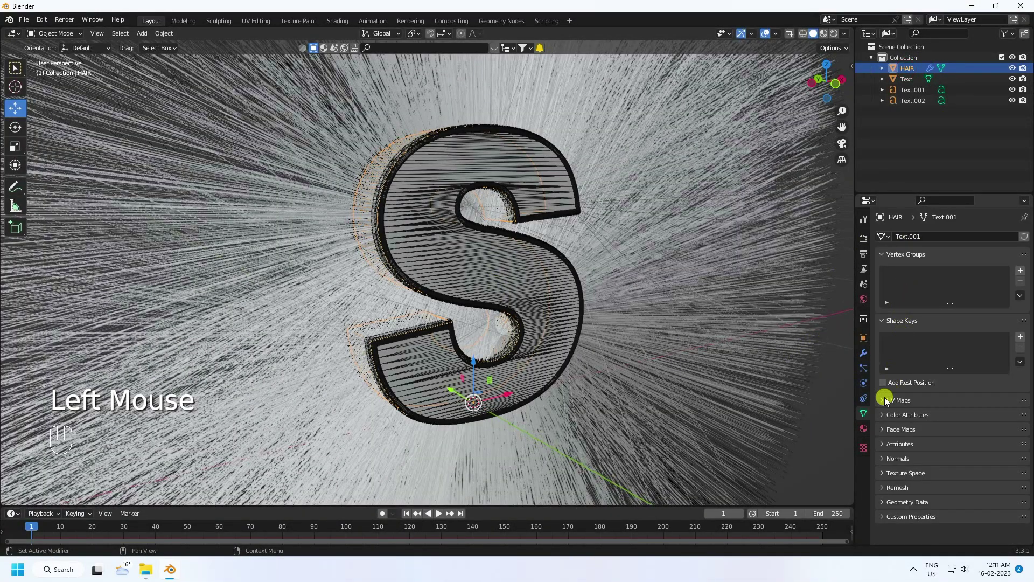
# - Enable Advanced and Hair Dynamics on the hair particles and test-play the simulation
pyautogui.click(869, 372)
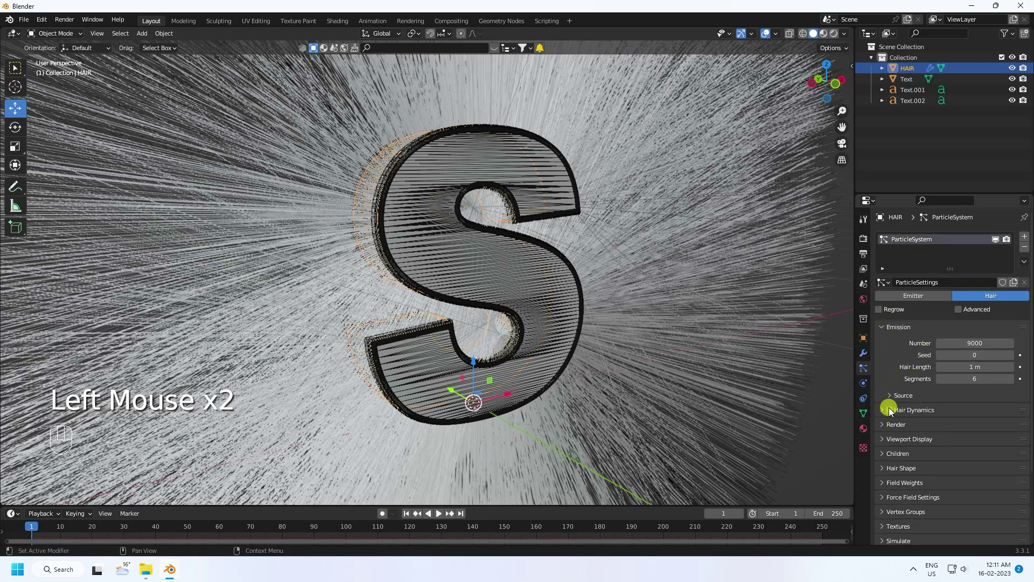
pyautogui.click(893, 436)
pyautogui.click(967, 310)
pyautogui.scroll(-3)
pyautogui.moveTo(574, 355); pyautogui.dragTo(548, 349)
pyautogui.moveTo(409, 515); pyautogui.dragTo(428, 517)
pyautogui.click(440, 514)
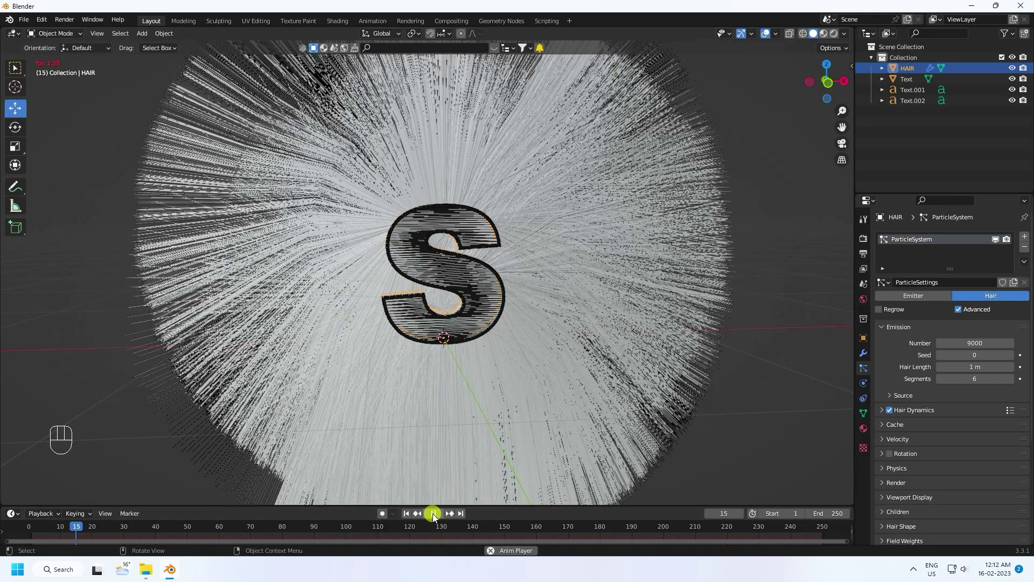
pyautogui.click(439, 519)
# - Set the hair particle seed to 1 and turn on particle Rotation
pyautogui.doubleClick(410, 517)
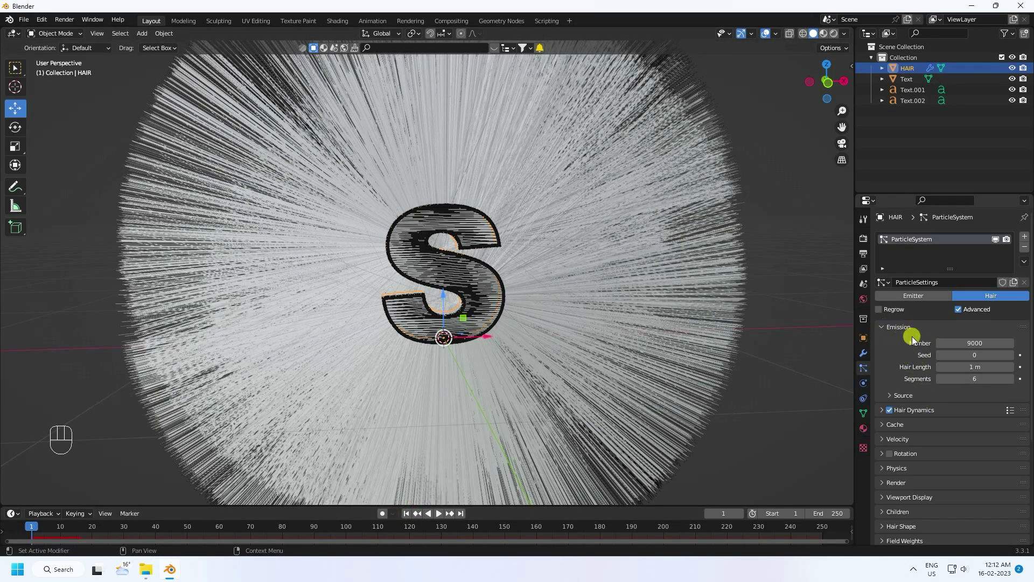
pyautogui.scroll(-3)
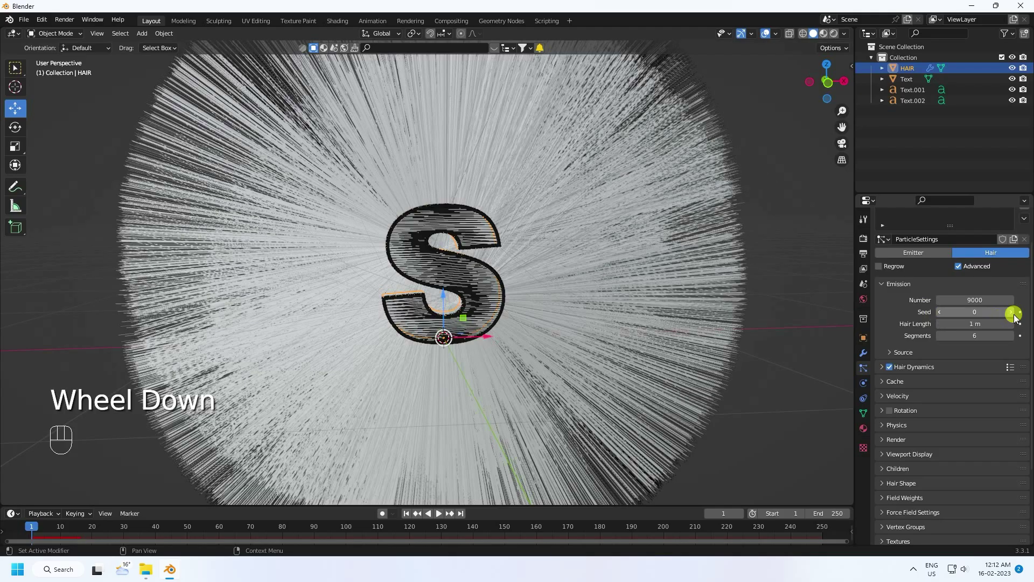
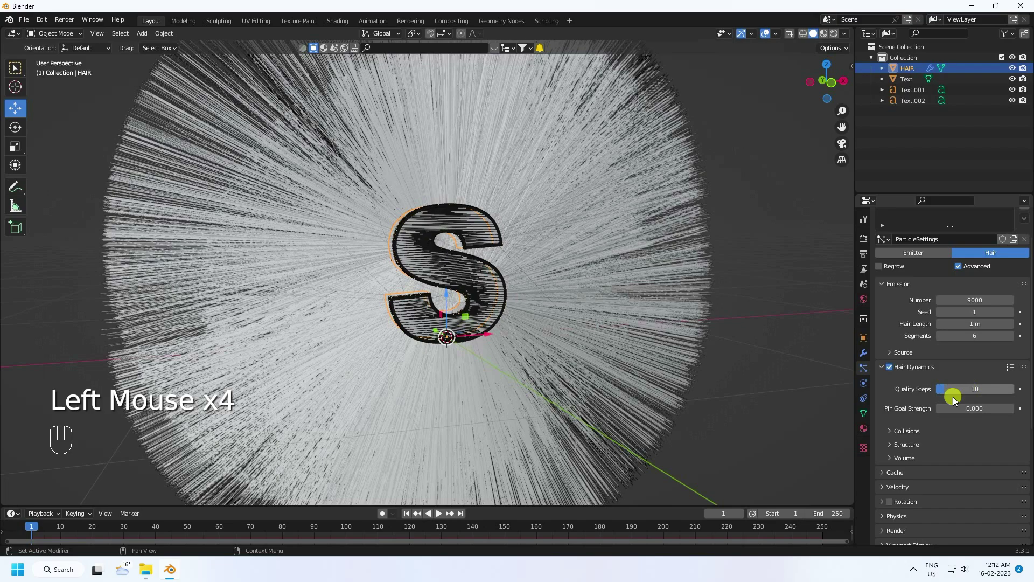
pyautogui.scroll(-3)
pyautogui.click(898, 372)
pyautogui.click(898, 373)
pyautogui.scroll(-3)
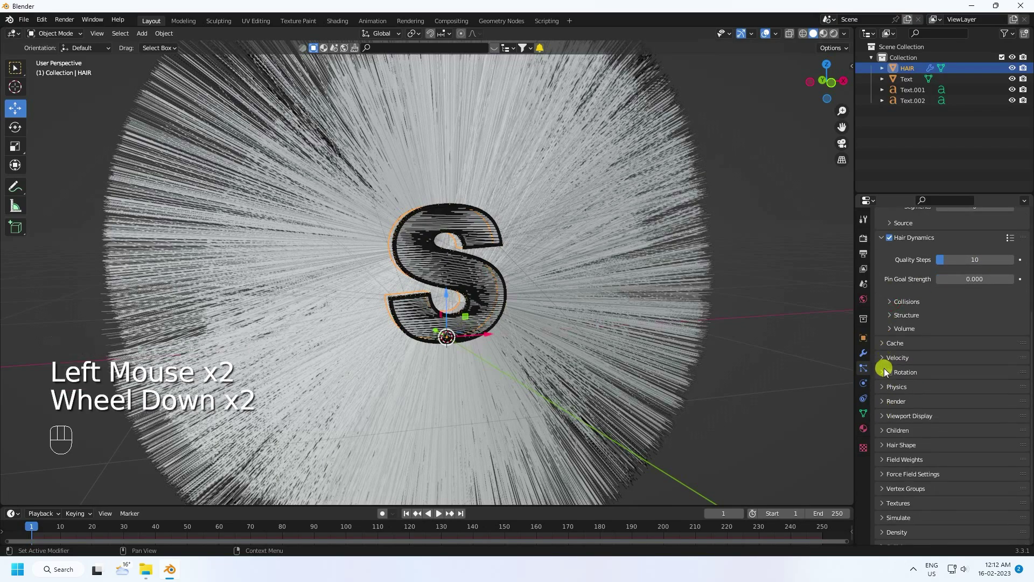
pyautogui.click(894, 375)
pyautogui.click(884, 374)
pyautogui.moveTo(967, 404); pyautogui.dragTo(958, 409)
pyautogui.click(886, 373)
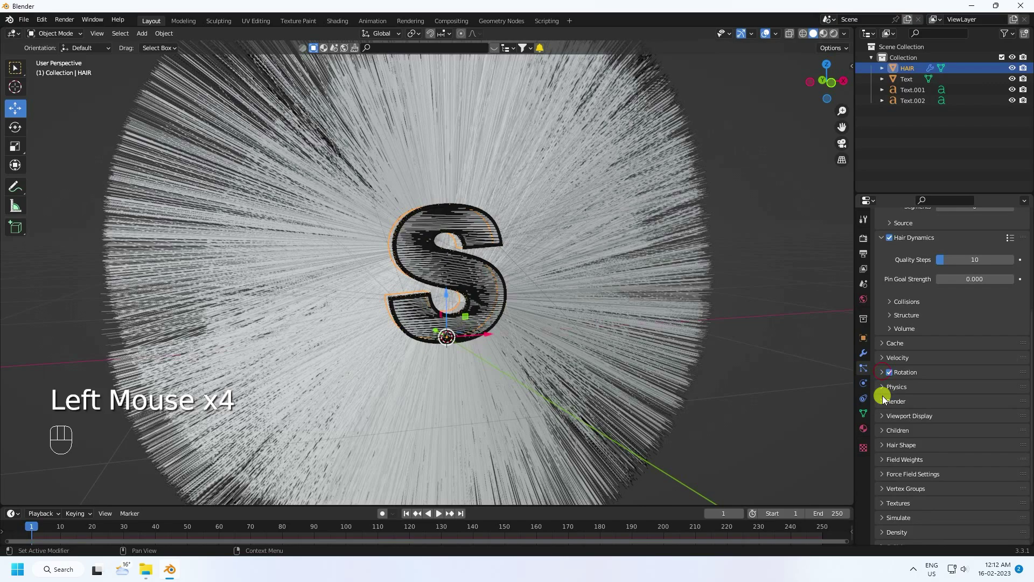
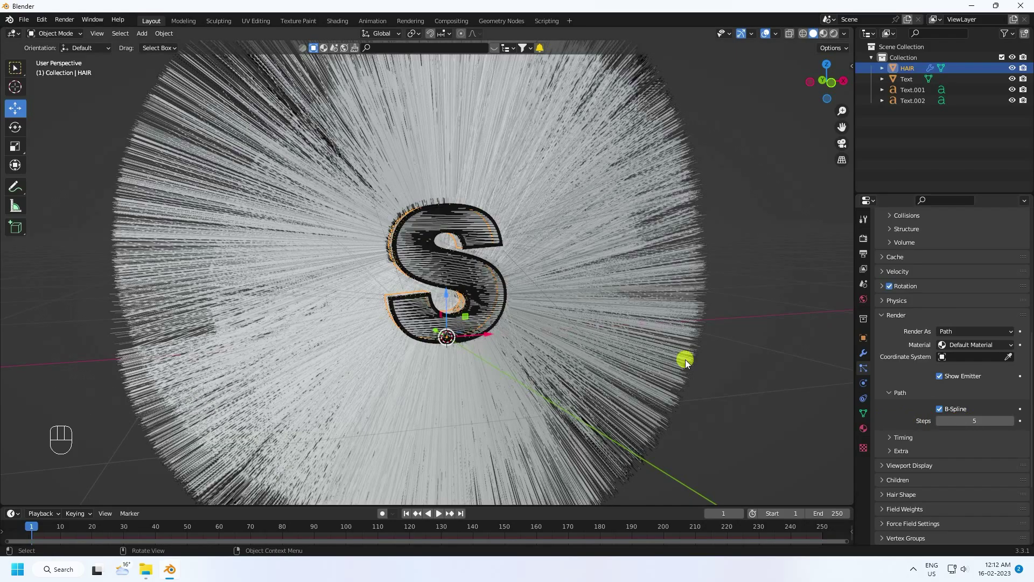
# - Set Viewport Display strand steps to 5 and play back the hair simulation
pyautogui.moveTo(650, 348); pyautogui.dragTo(669, 339)
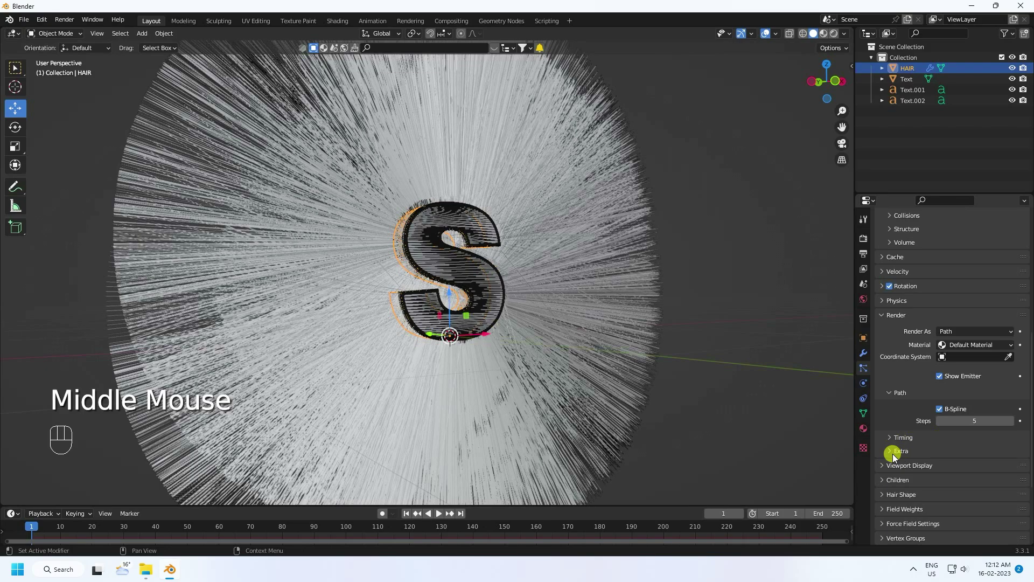
pyautogui.click(891, 467)
pyautogui.scroll(-3)
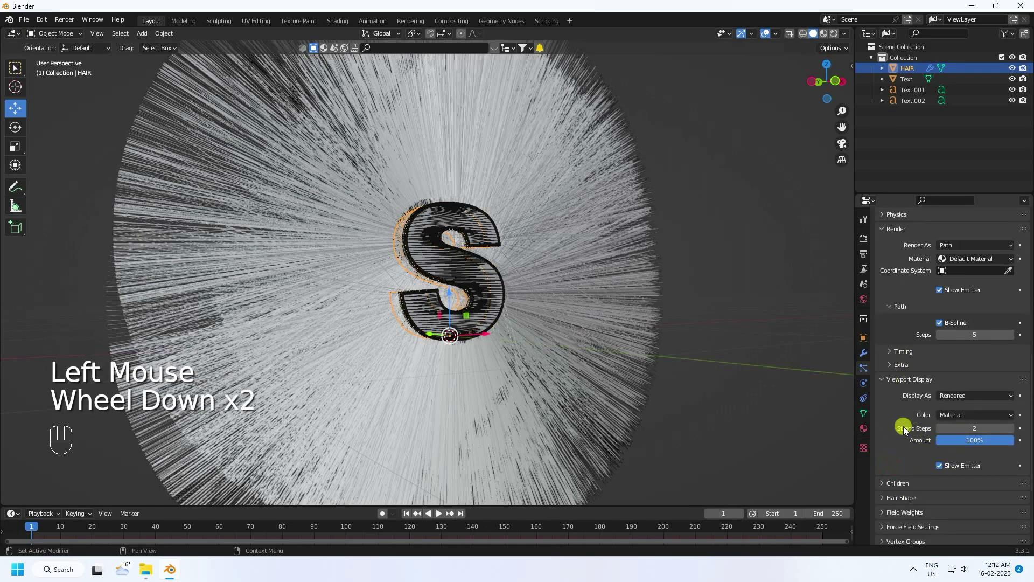
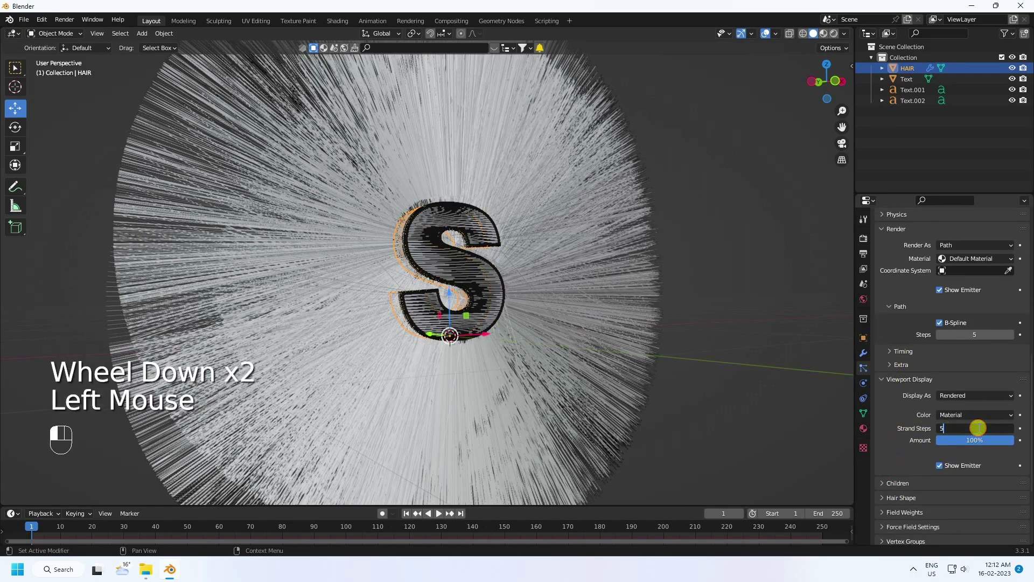
pyautogui.click(404, 520)
pyautogui.click(406, 518)
pyautogui.click(439, 514)
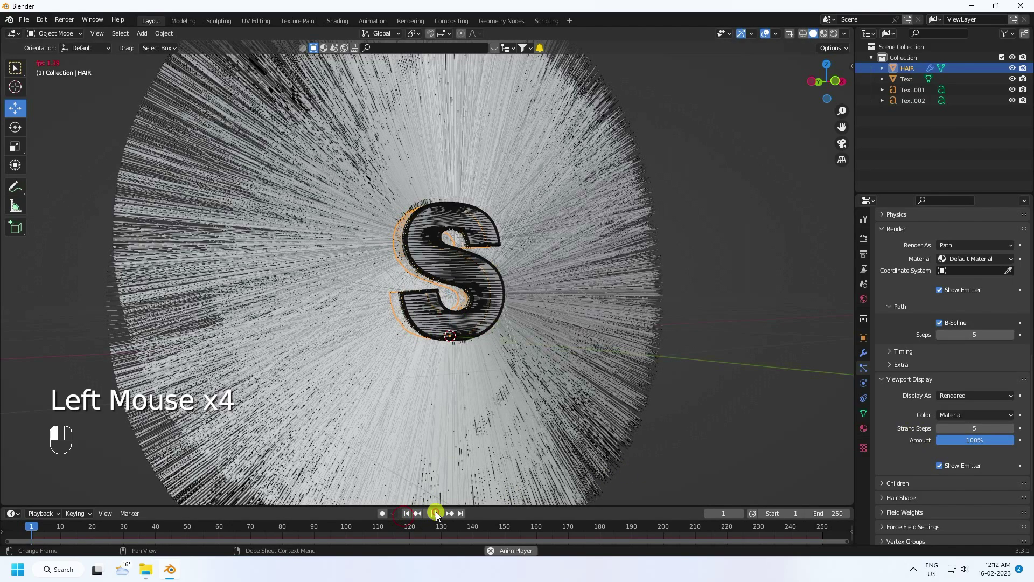
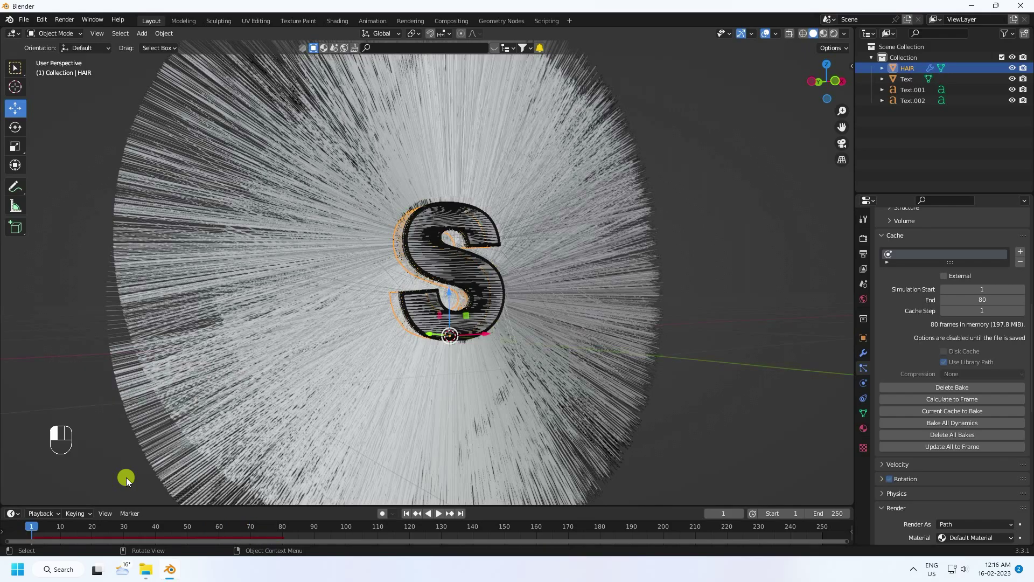
pyautogui.moveTo(411, 518); pyautogui.dragTo(451, 527)
pyautogui.click(444, 519)
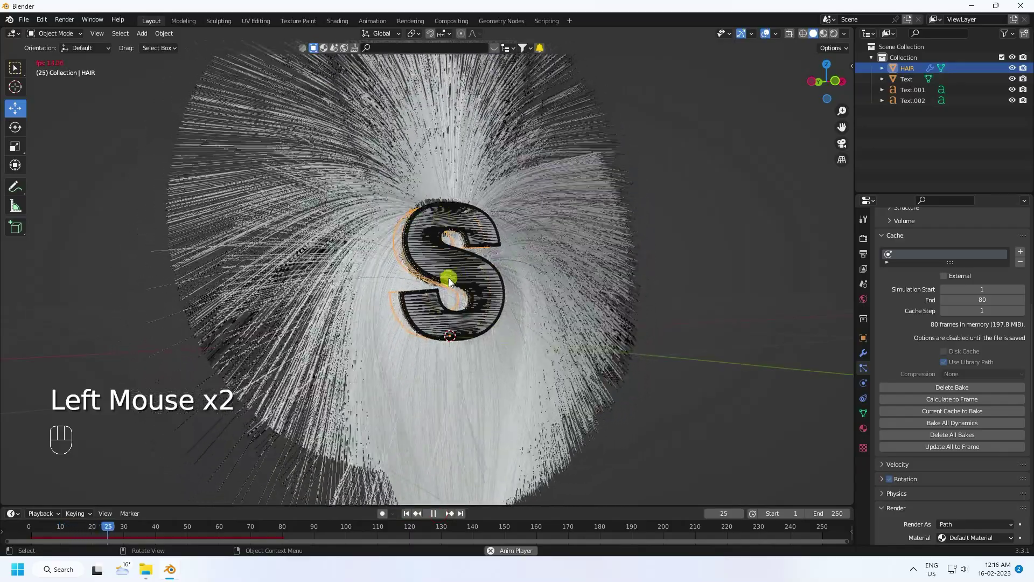
pyautogui.moveTo(432, 244); pyautogui.dragTo(439, 276)
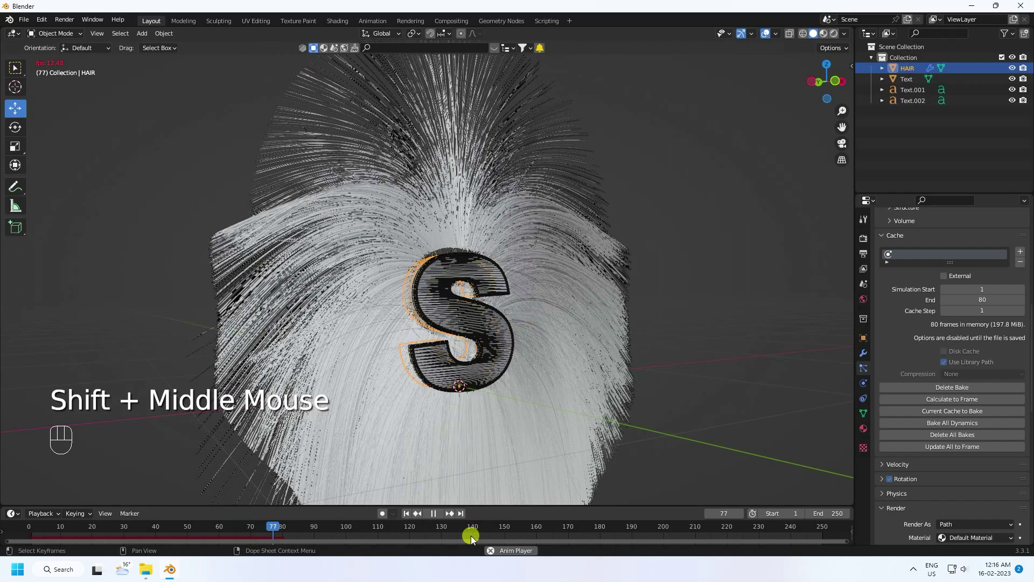
pyautogui.click(444, 517)
pyautogui.click(413, 518)
pyautogui.scroll(3)
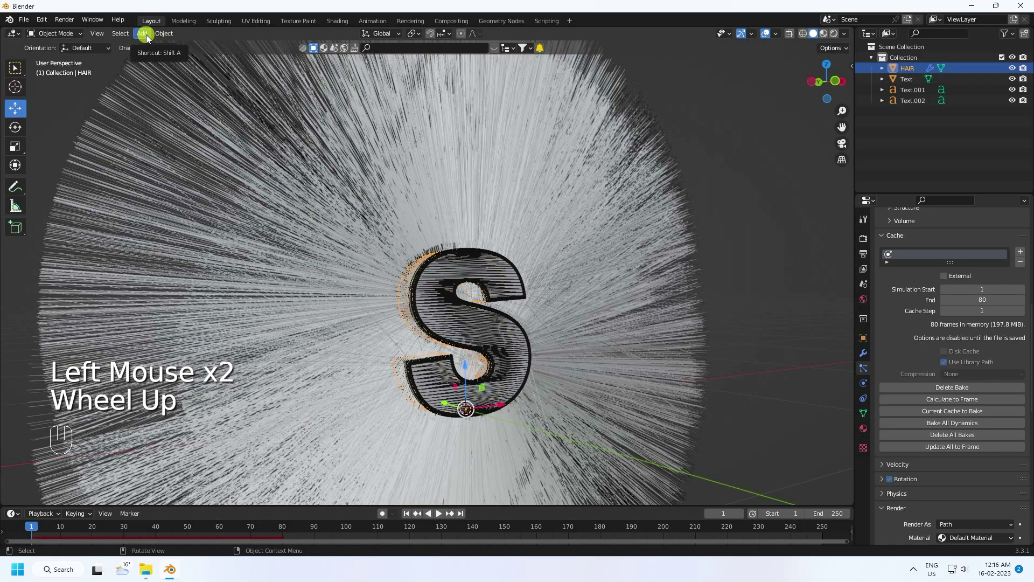
# - Add a Turbulence force field, rewind the animation and save the project as TT.blend
pyautogui.moveTo(149, 36); pyautogui.dragTo(162, 82)
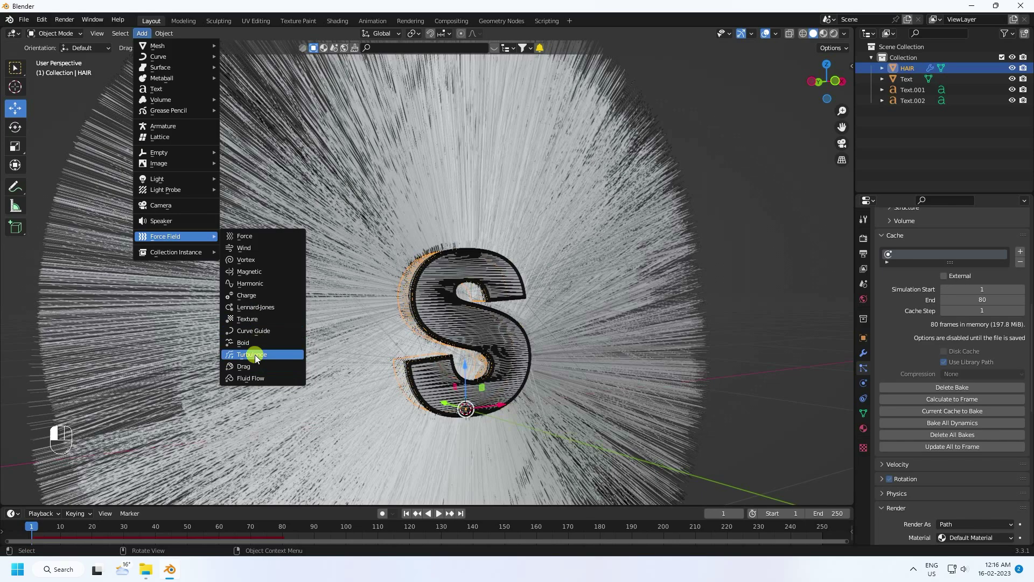
pyautogui.click(873, 360)
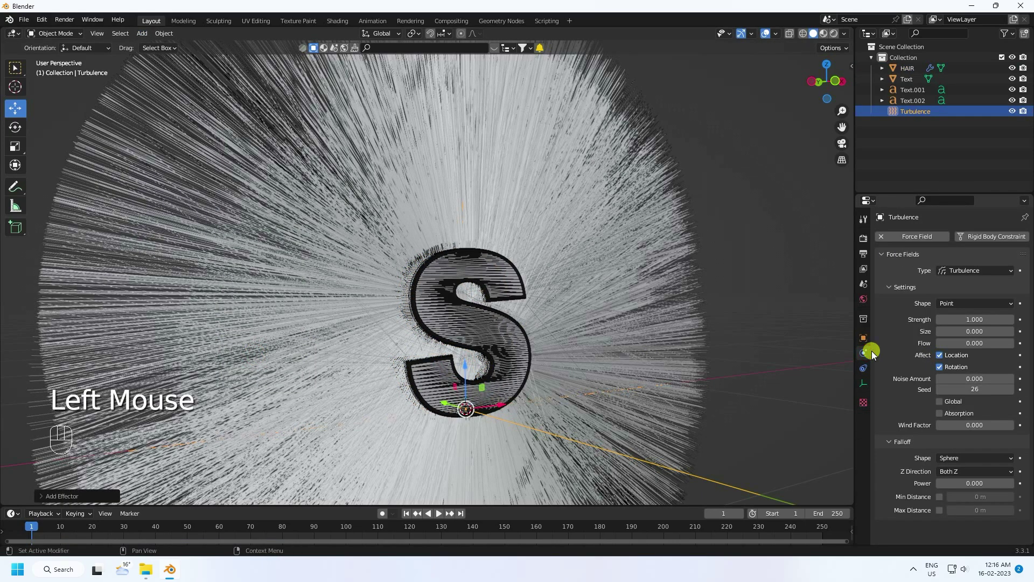
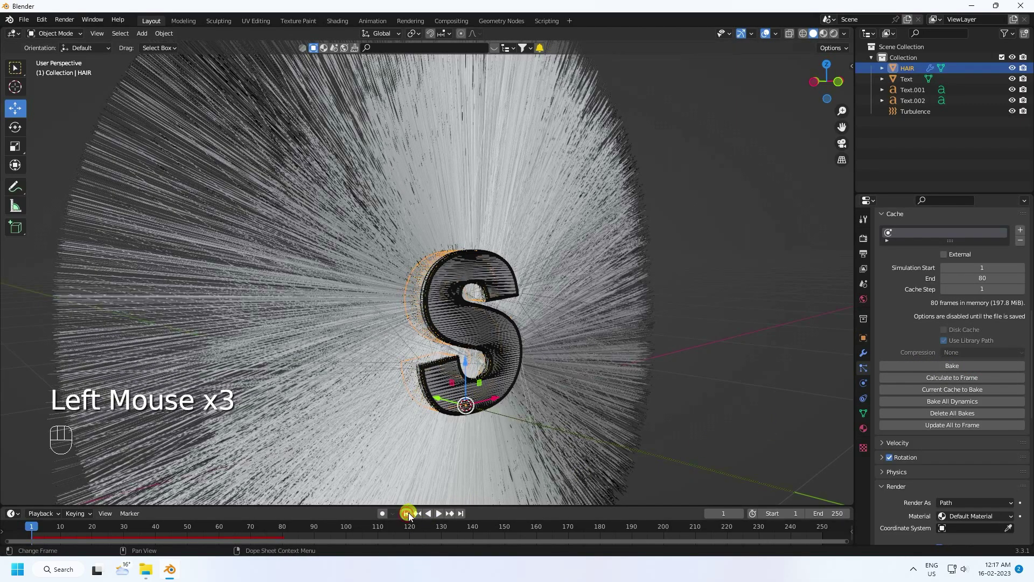
pyautogui.click(446, 518)
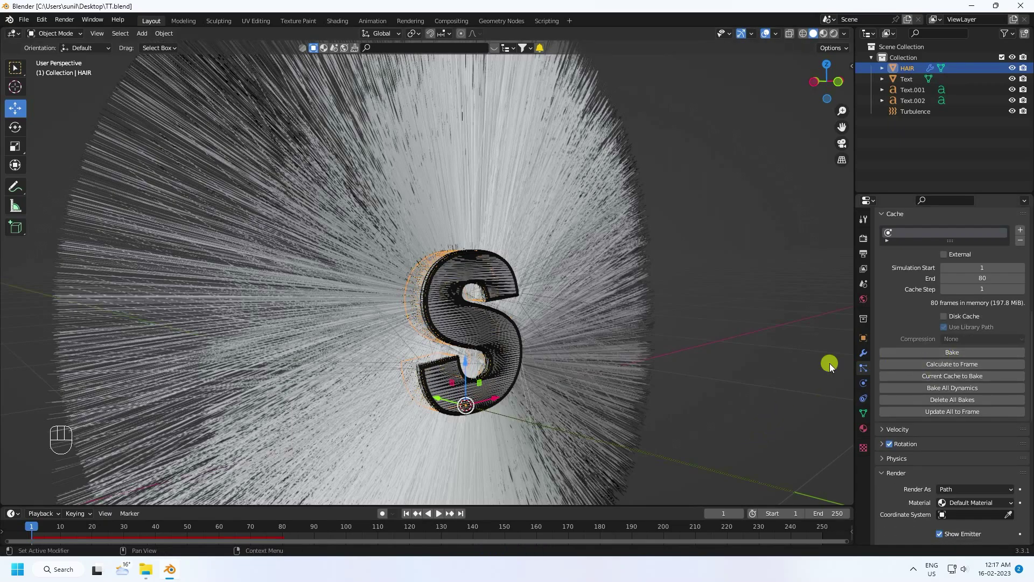
# - Add a Wind force field with strength 10, flow 1 and seed 6
pyautogui.moveTo(145, 34); pyautogui.dragTo(267, 249)
pyautogui.scroll(-3)
pyautogui.moveTo(388, 305); pyautogui.dragTo(351, 316)
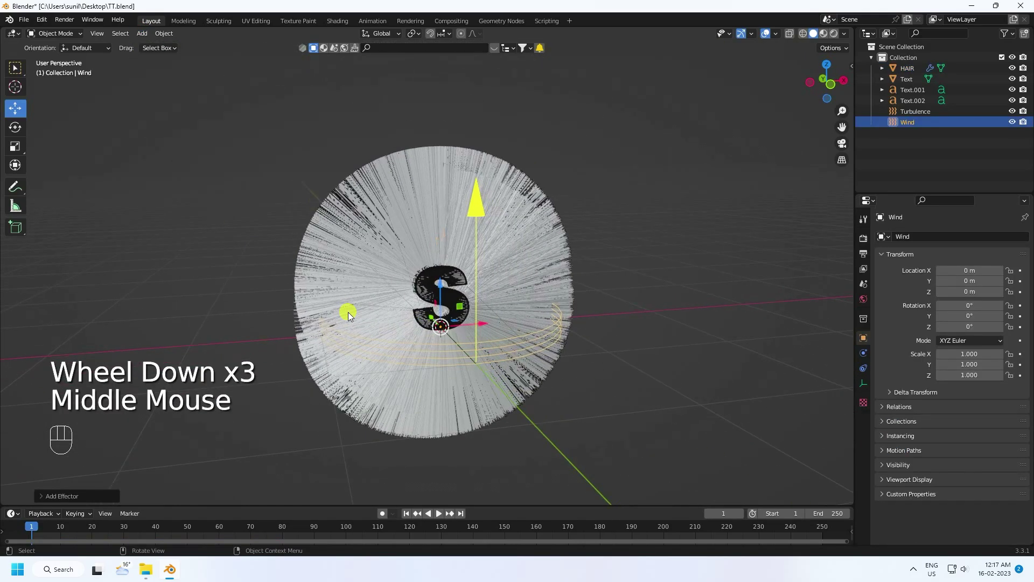
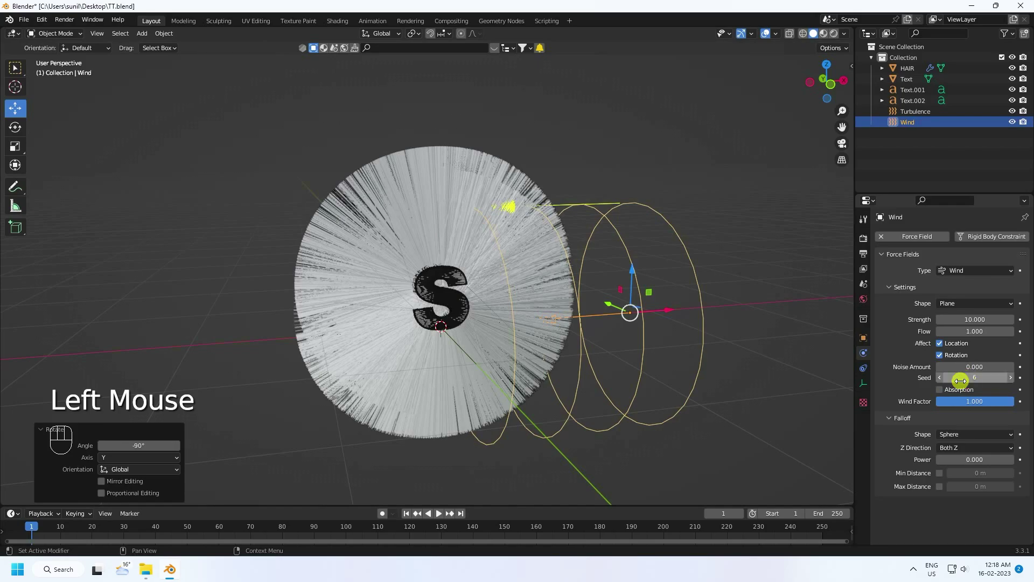
pyautogui.moveTo(540, 289); pyautogui.dragTo(537, 296)
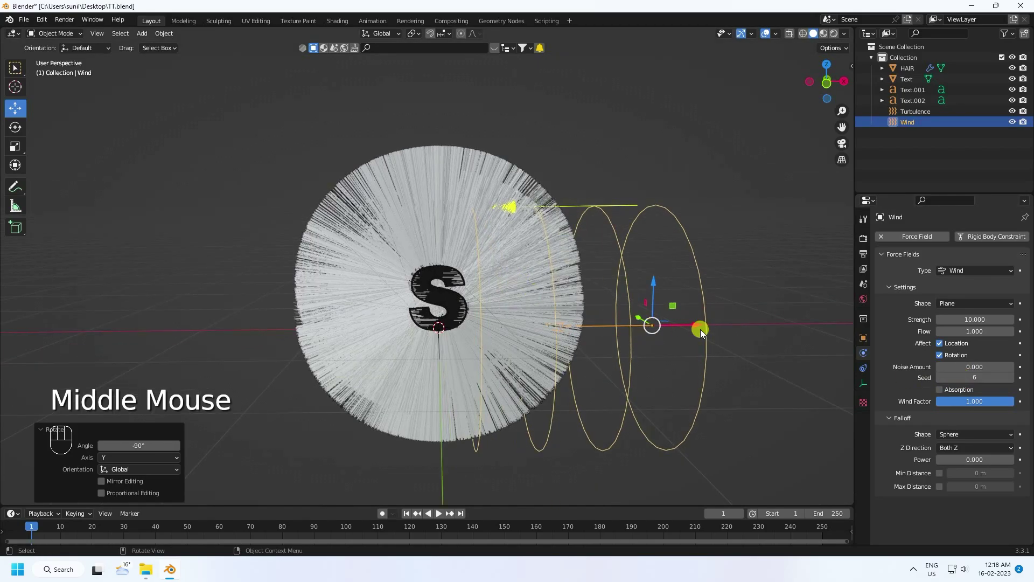
# - Move the wind along X to the right of the hairy S and select it in the outliner
pyautogui.click(696, 324)
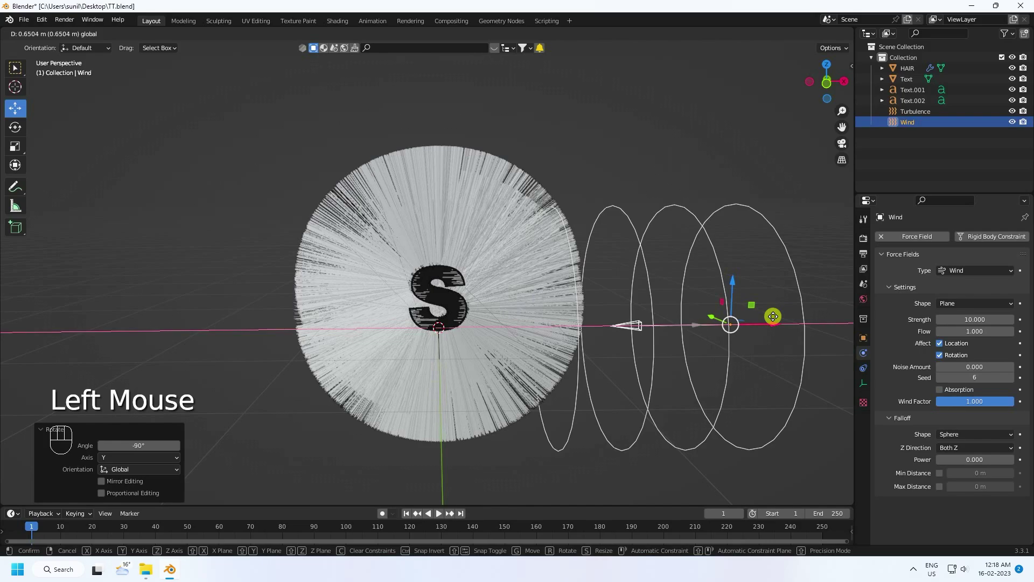
pyautogui.click(588, 381)
pyautogui.moveTo(589, 358); pyautogui.dragTo(590, 356)
pyautogui.moveTo(586, 362); pyautogui.dragTo(602, 315)
pyautogui.middleClick(602, 305)
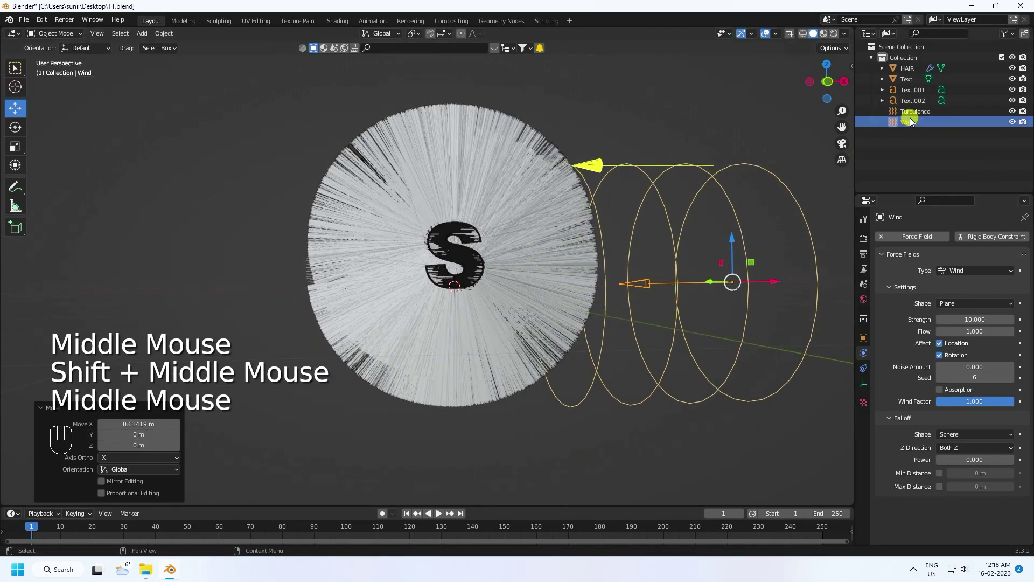
pyautogui.click(914, 120)
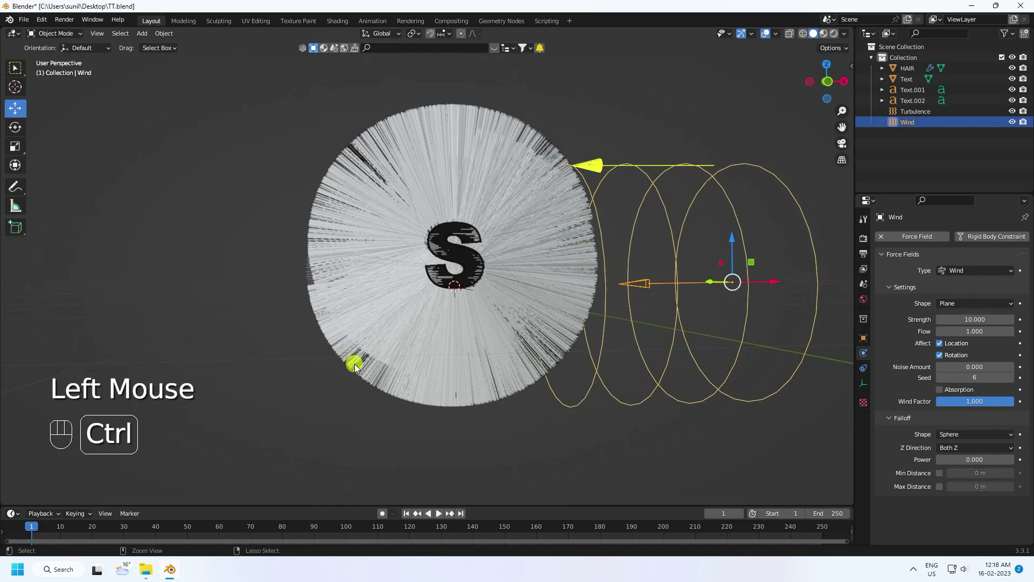
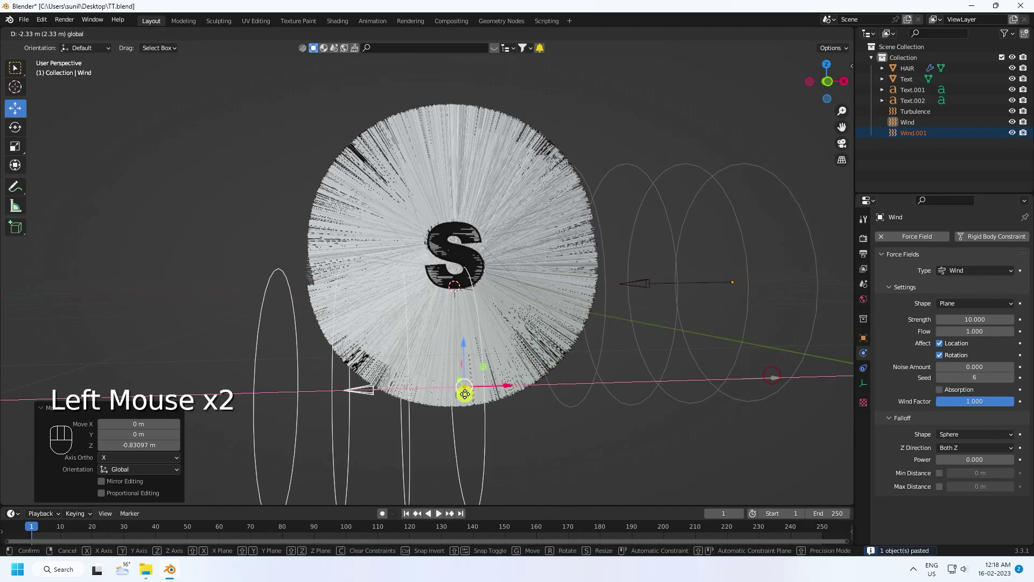
# - Place and rotate Wind.001 below the S to blow toward it, with strength 20
pyautogui.click(17, 134)
pyautogui.doubleClick(288, 364)
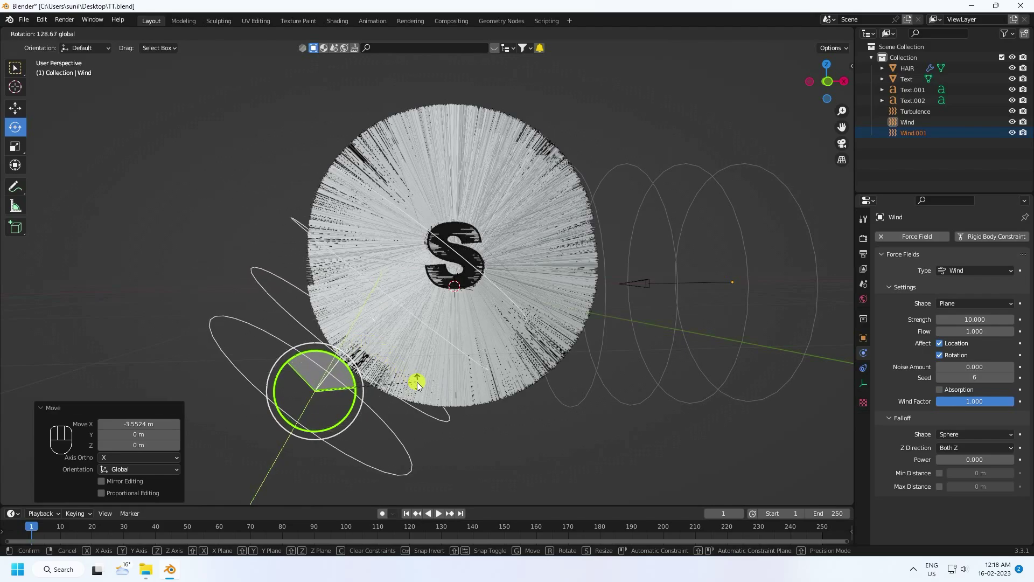
pyautogui.scroll(3)
pyautogui.moveTo(371, 405); pyautogui.dragTo(372, 421)
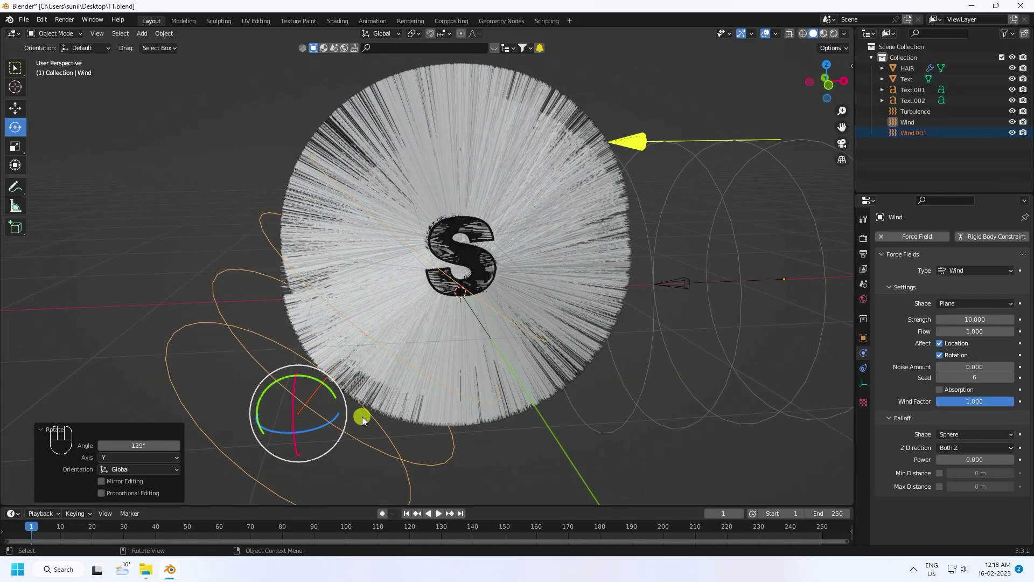
pyautogui.click(21, 109)
pyautogui.click(226, 322)
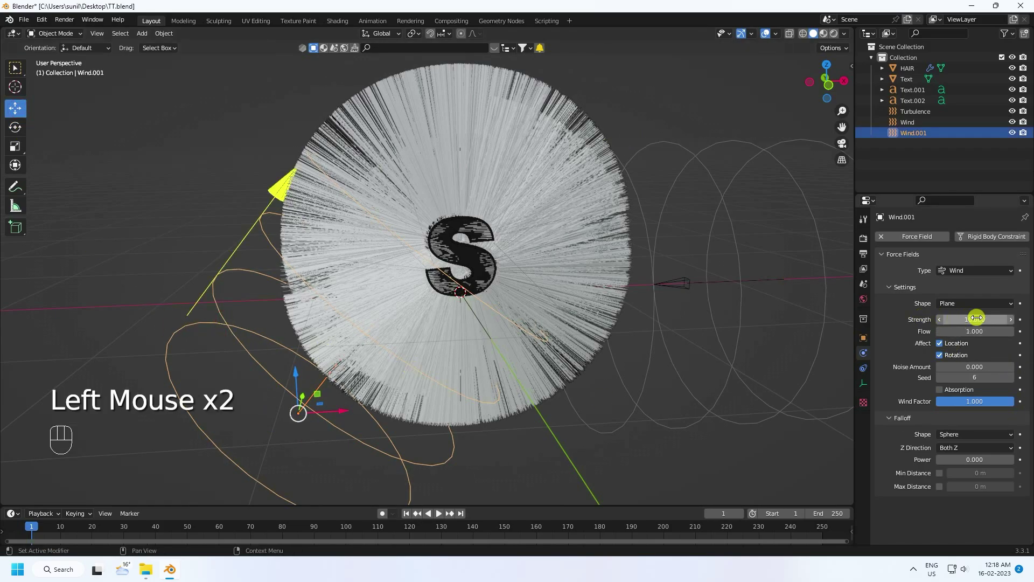
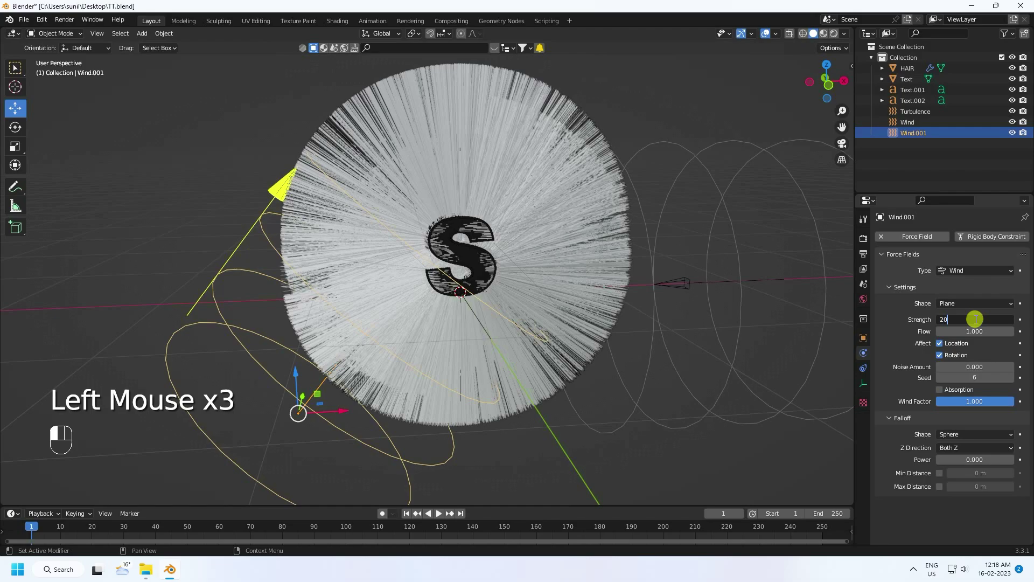
pyautogui.moveTo(468, 334); pyautogui.dragTo(461, 330)
pyautogui.scroll(-3)
# - Set the Turbulence field to strength 200, flow 100 and seed 64
pyautogui.click(359, 352)
pyautogui.moveTo(431, 365); pyautogui.dragTo(422, 358)
pyautogui.scroll(3)
pyautogui.moveTo(504, 288); pyautogui.dragTo(499, 282)
pyautogui.scroll(3)
pyautogui.click(916, 119)
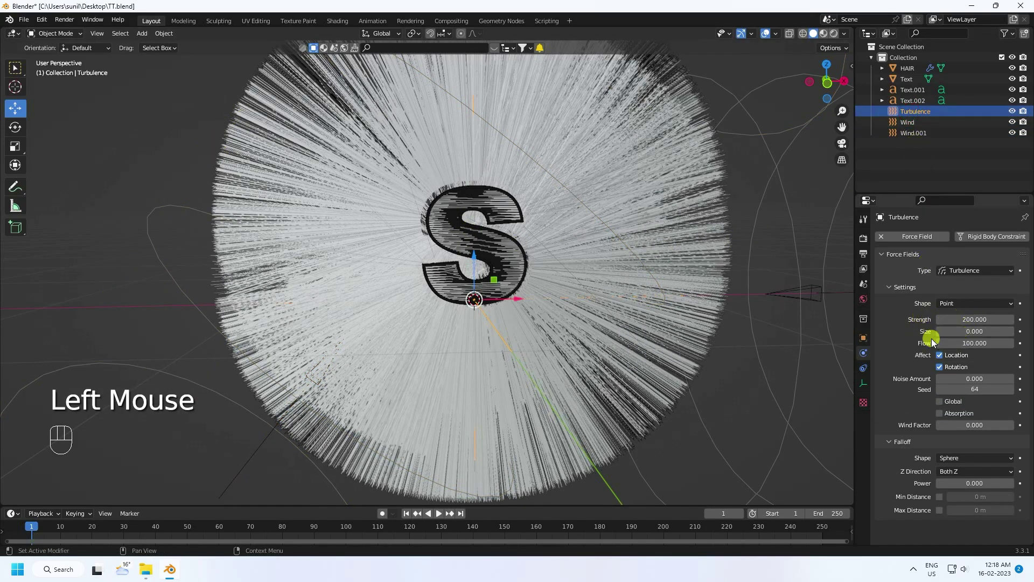
pyautogui.click(911, 124)
pyautogui.click(912, 137)
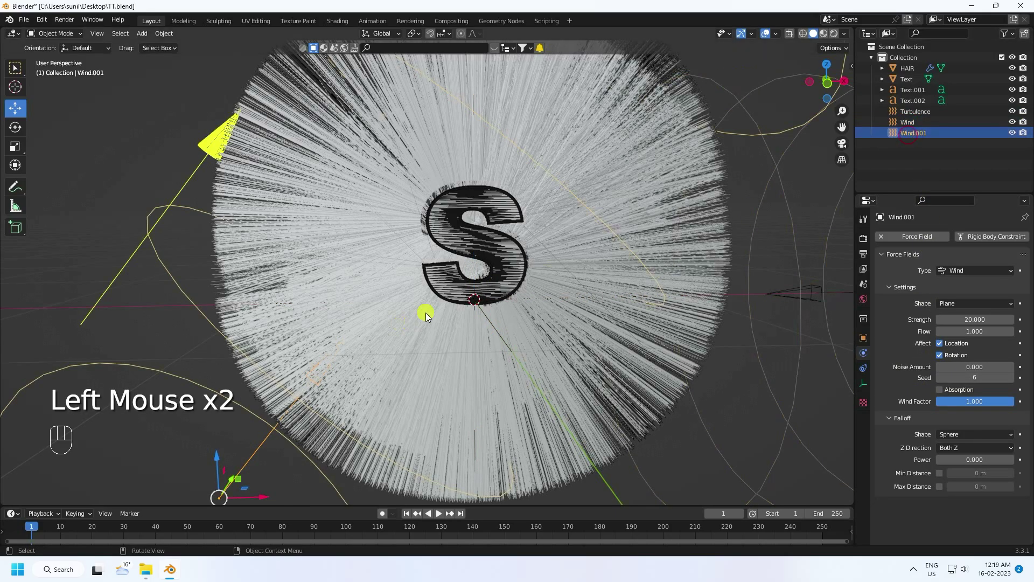
pyautogui.moveTo(432, 314); pyautogui.dragTo(479, 335)
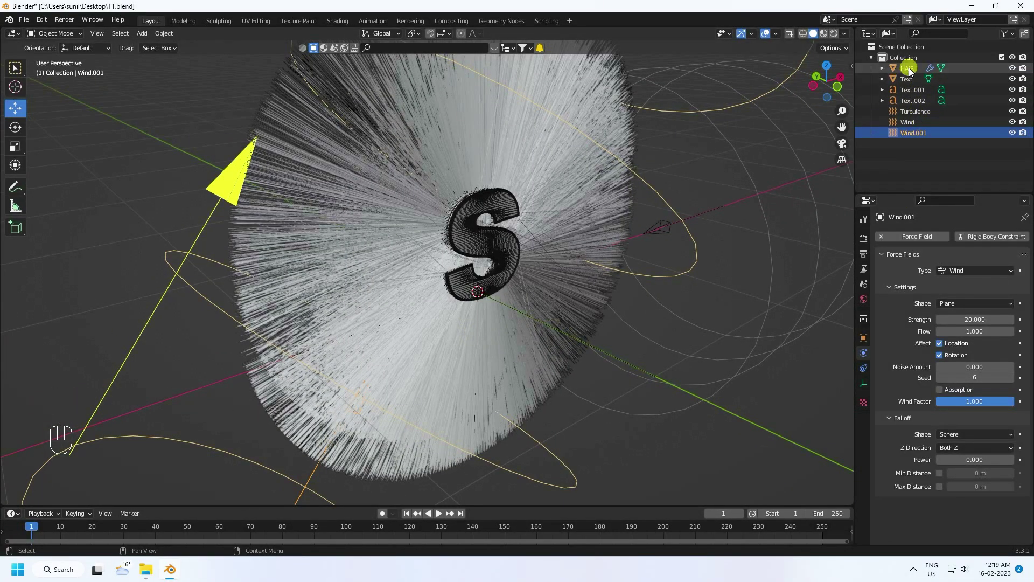
# - Select HAIR, review its particle settings and bring up its empty material slots
pyautogui.click(912, 69)
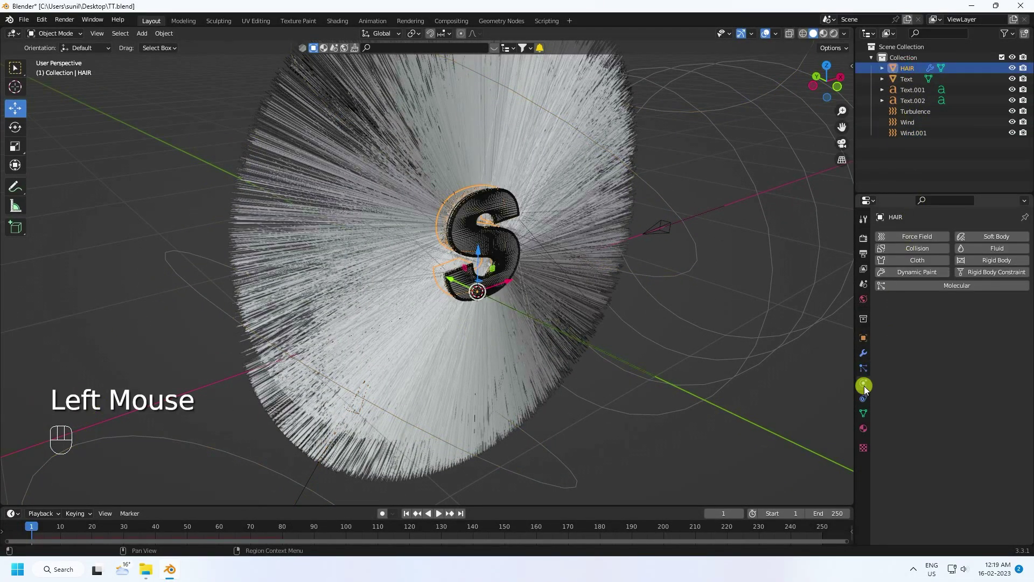
pyautogui.click(868, 367)
pyautogui.scroll(-3)
pyautogui.scroll(-3)
pyautogui.scroll(-3)
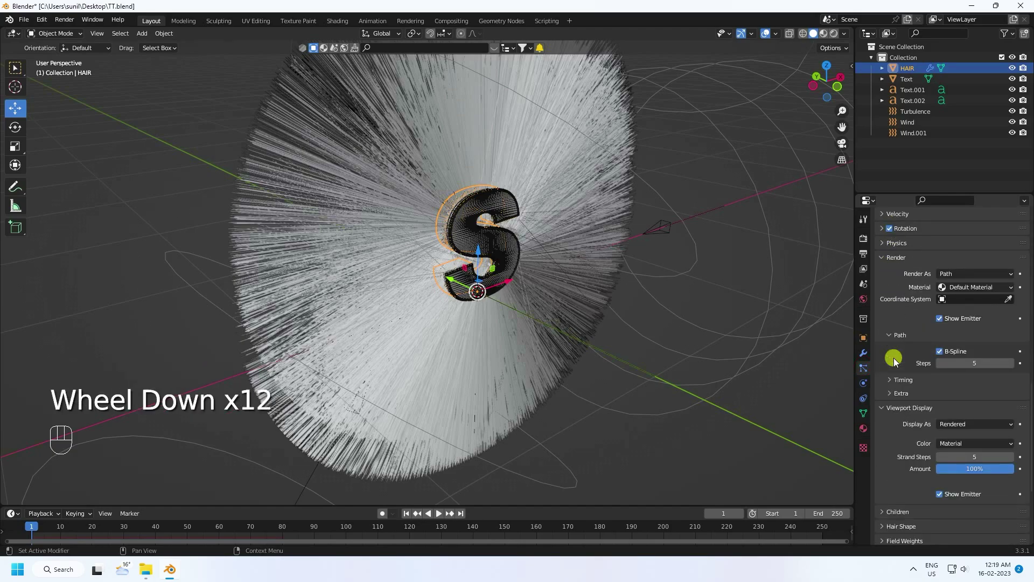
pyautogui.scroll(-3)
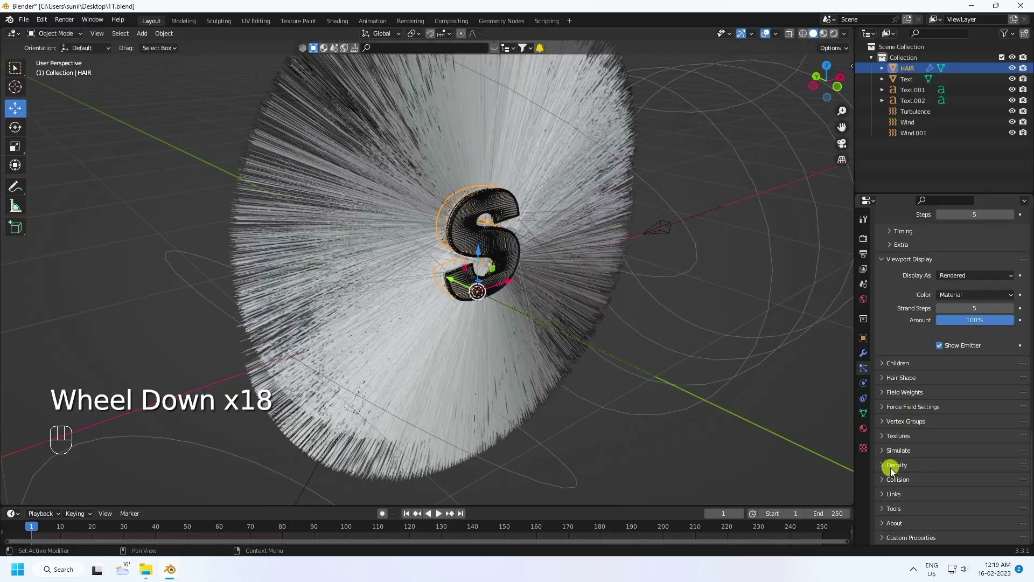
pyautogui.moveTo(659, 395); pyautogui.dragTo(647, 384)
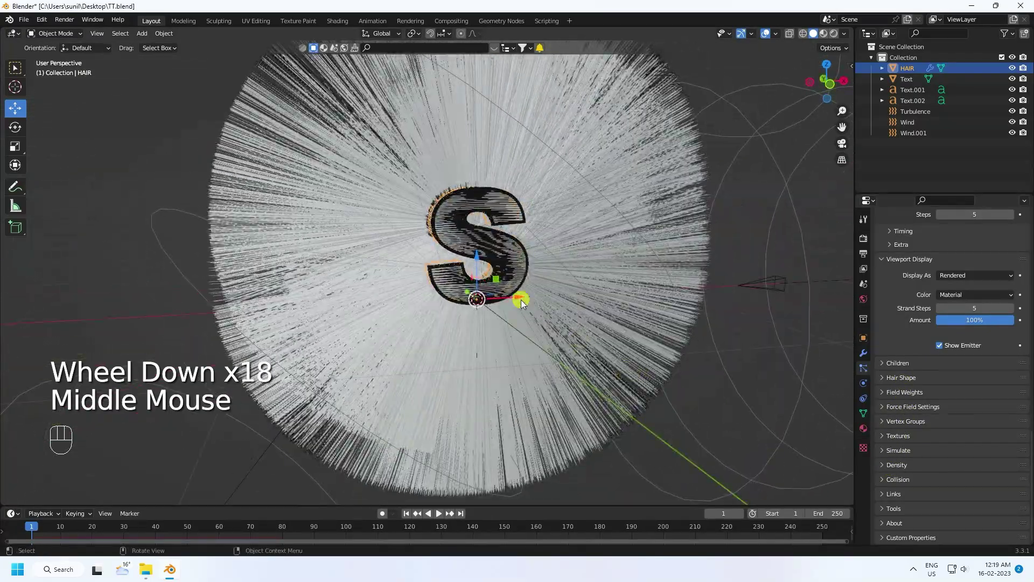
pyautogui.middleClick(528, 307)
pyautogui.scroll(3)
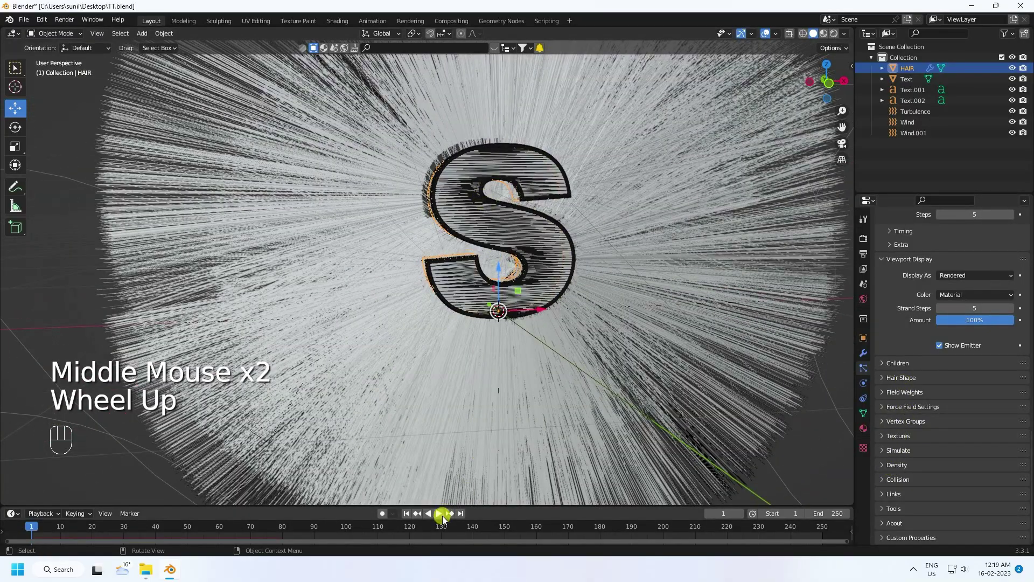
pyautogui.moveTo(477, 333); pyautogui.dragTo(510, 326)
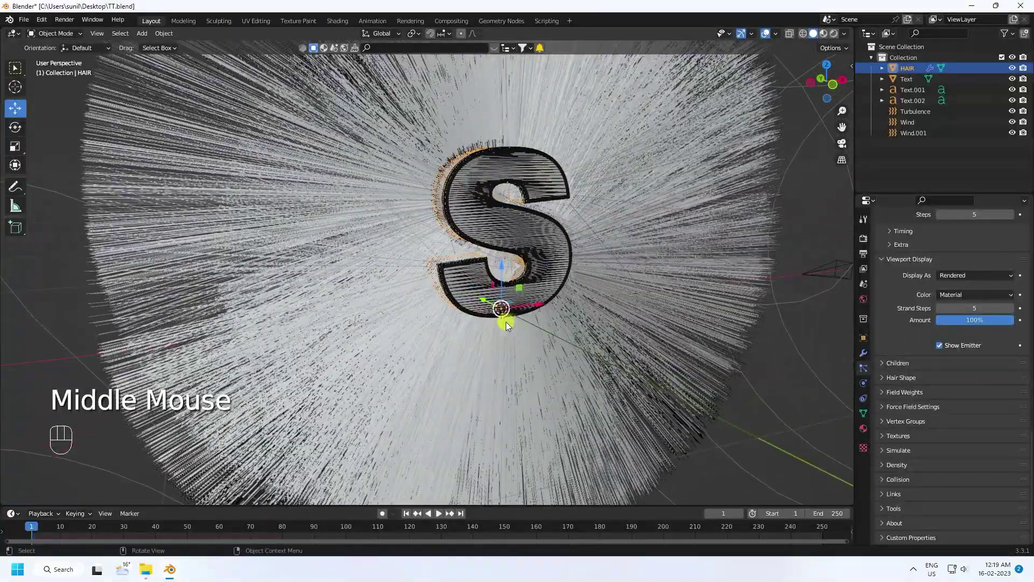
pyautogui.click(916, 76)
pyautogui.click(865, 429)
# - Give the hair material base colour f39a00, metallic 0.9 and roughness 0.1
pyautogui.moveTo(936, 284); pyautogui.dragTo(903, 381)
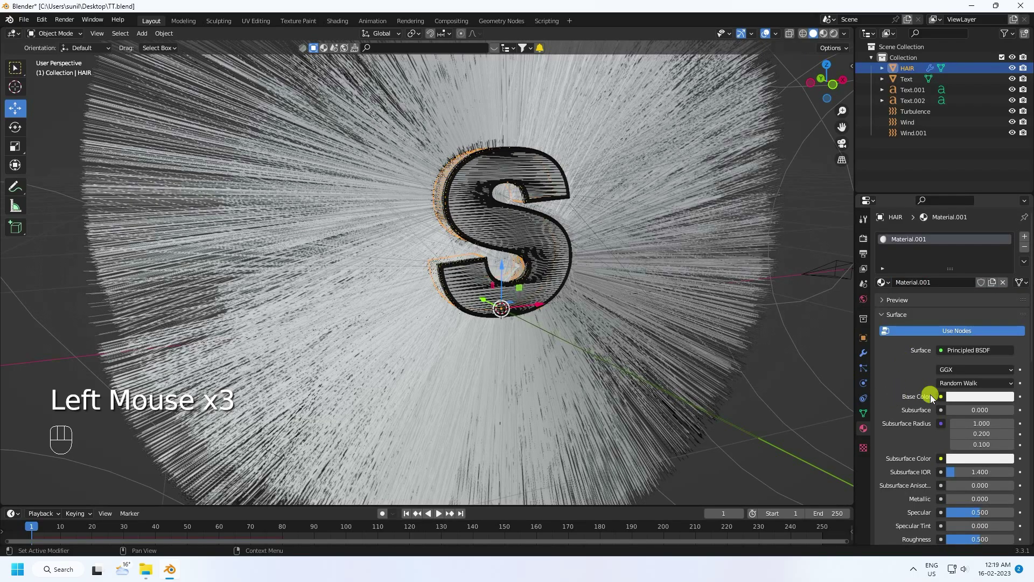
pyautogui.press('ctrl+z')
pyautogui.click(967, 401)
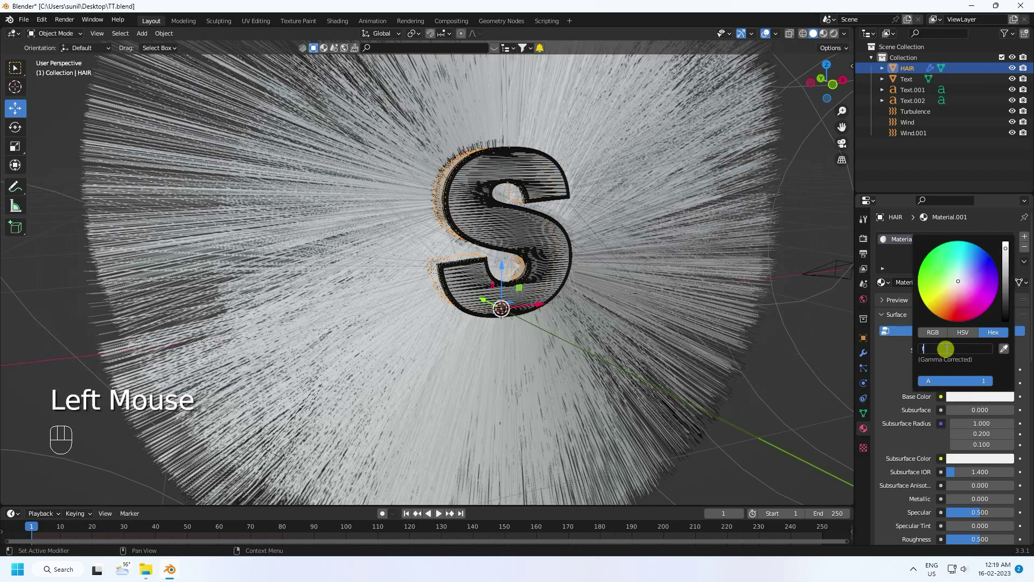
pyautogui.press('KP_0')
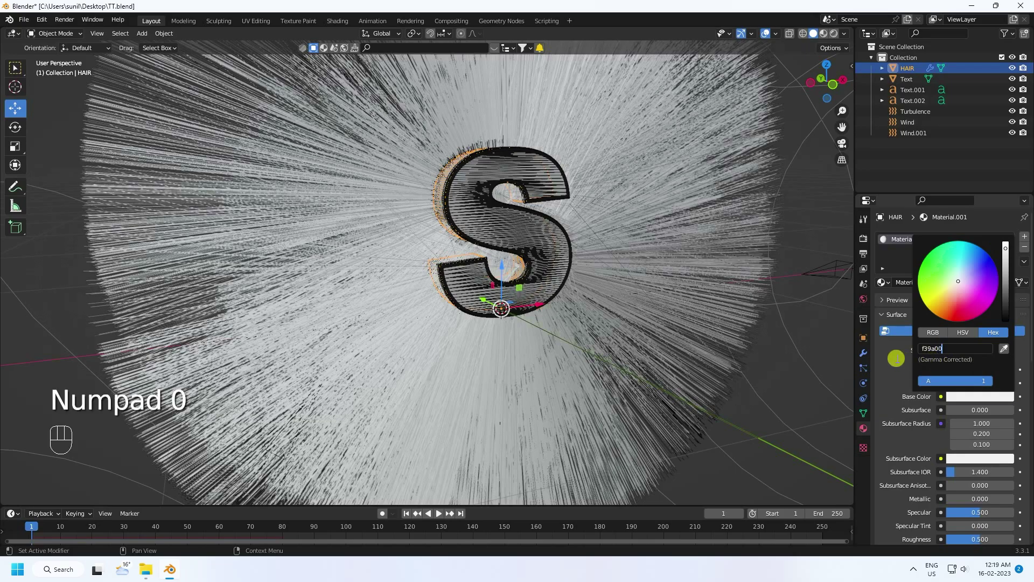
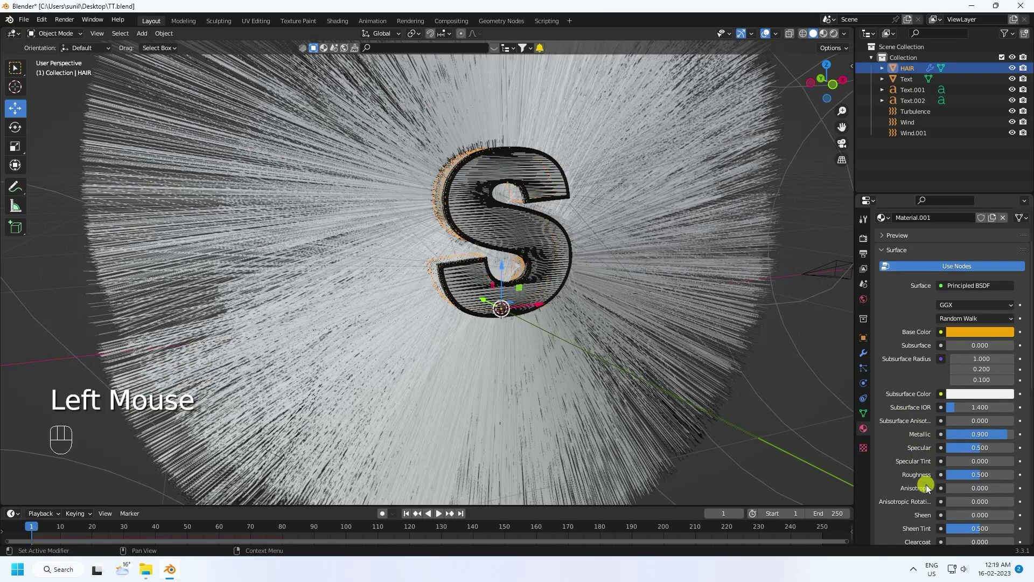
pyautogui.click(971, 483)
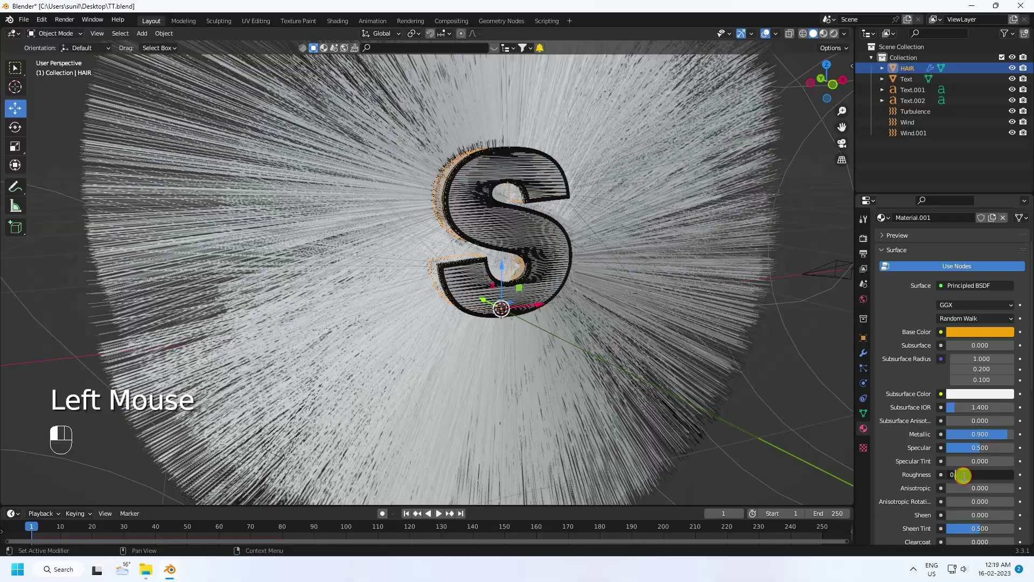
pyautogui.click(828, 33)
# - Orbit in on the golden hair S and select the Text.002 letter
pyautogui.moveTo(489, 246); pyautogui.dragTo(488, 229)
pyautogui.scroll(3)
pyautogui.moveTo(473, 220); pyautogui.dragTo(430, 208)
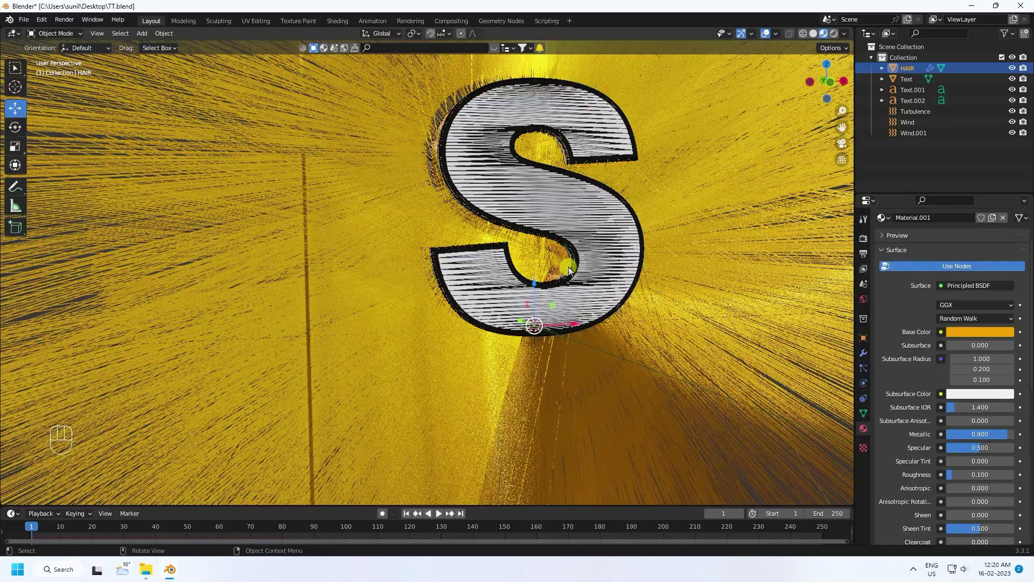
pyautogui.scroll(3)
pyautogui.middleClick(609, 182)
pyautogui.click(432, 251)
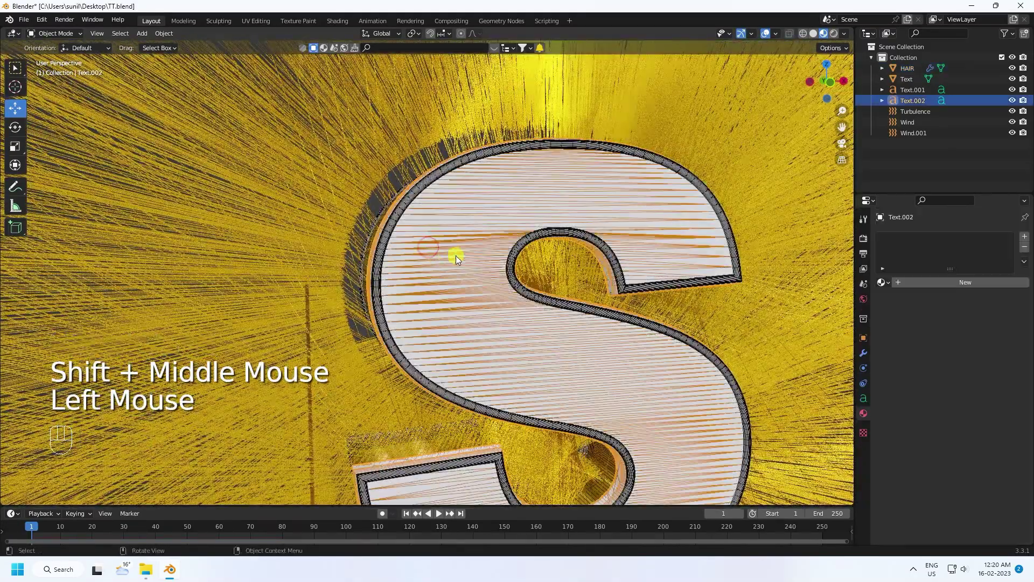
# - Link Material.002 to Text.002 and set its base colour to pale pink
pyautogui.click(916, 285)
pyautogui.click(970, 400)
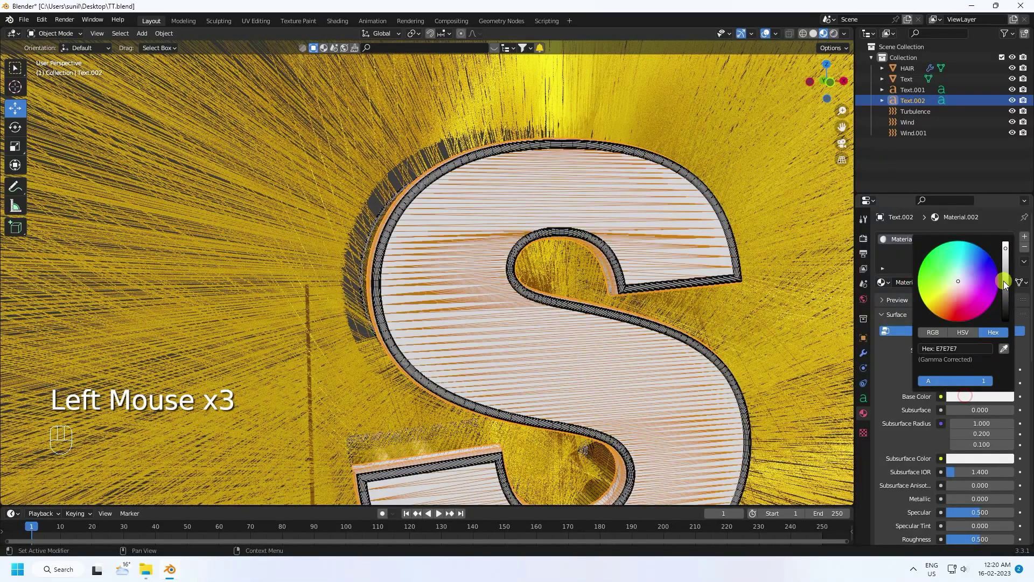
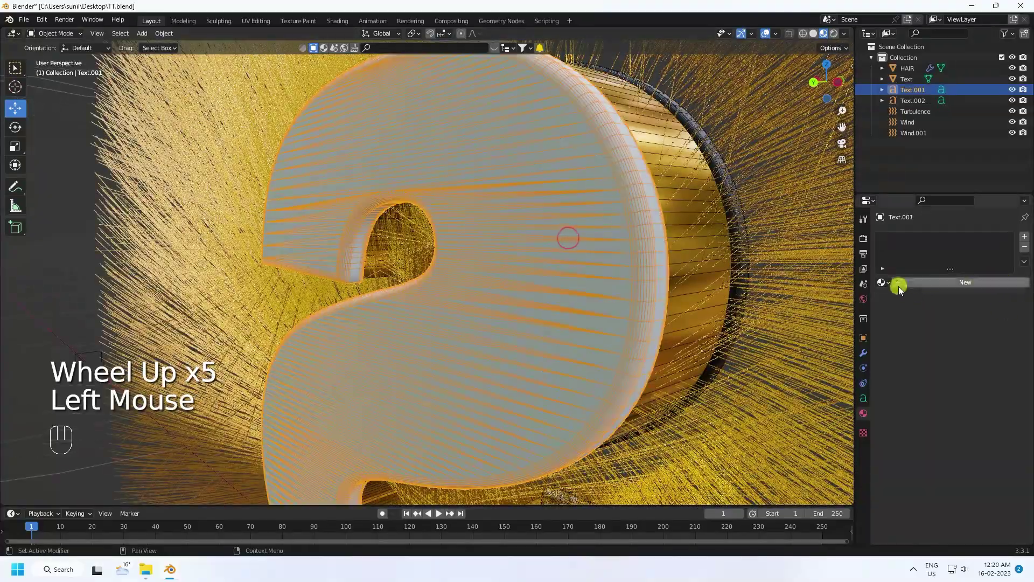
pyautogui.click(892, 289)
pyautogui.middleClick(668, 307)
pyautogui.scroll(-3)
pyautogui.moveTo(489, 295); pyautogui.dragTo(489, 340)
pyautogui.scroll(-3)
pyautogui.scroll(3)
# - Give the main Text letter the pale pink material with metallic 0.9 and roughness 0.1
pyautogui.click(559, 191)
pyautogui.click(972, 283)
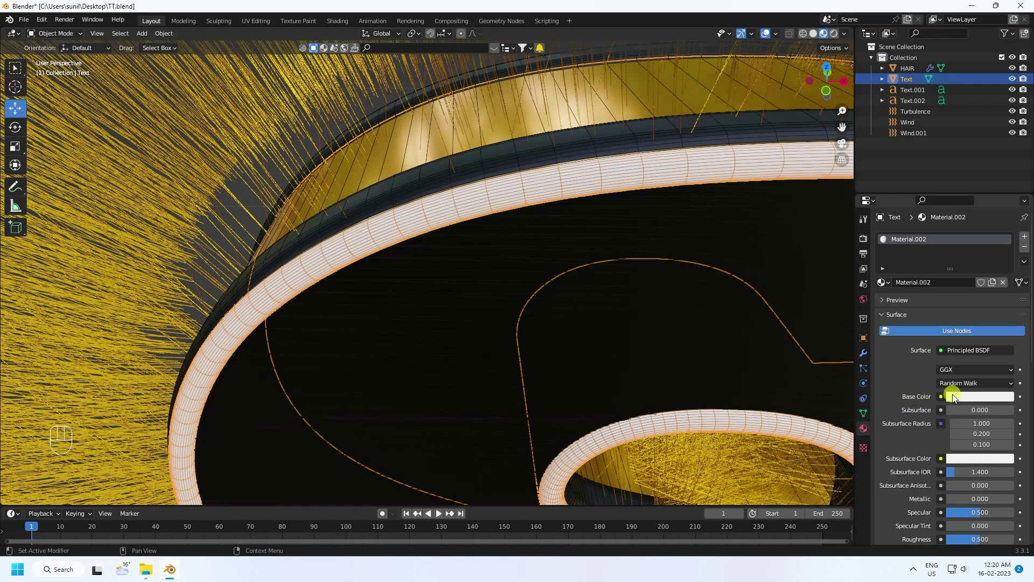
pyautogui.click(969, 399)
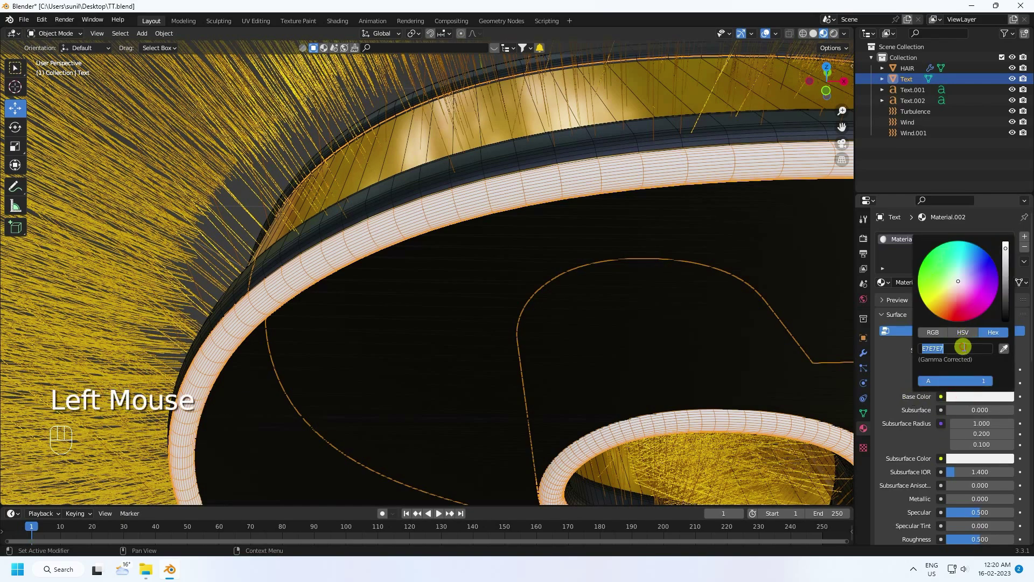
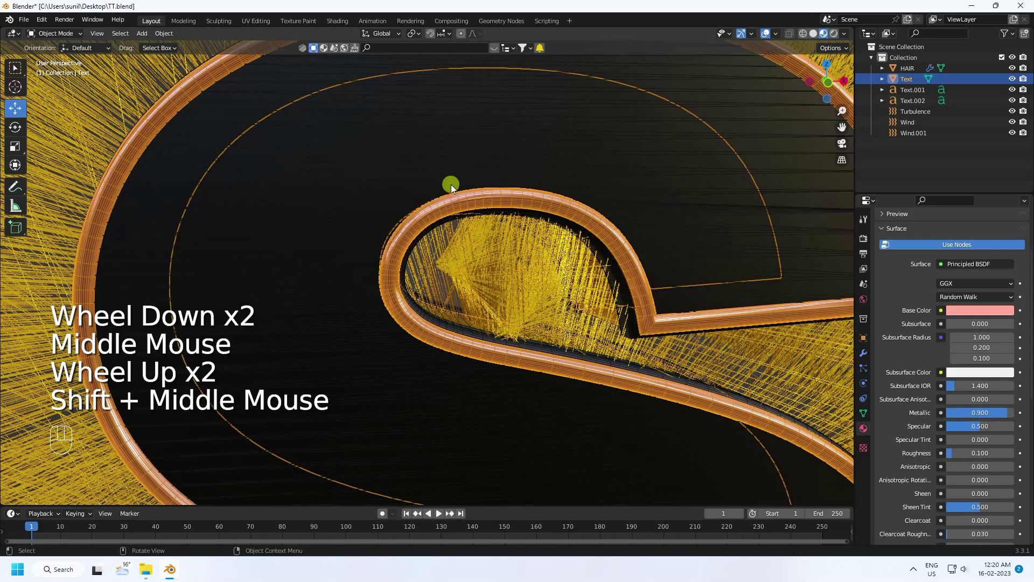
pyautogui.moveTo(439, 200); pyautogui.dragTo(451, 209)
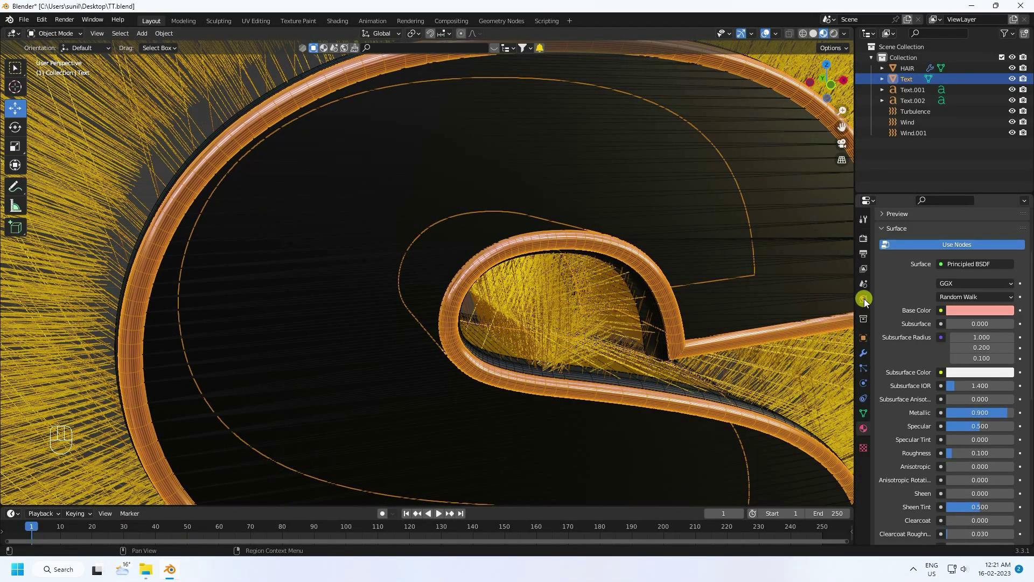
# - Set the world colour to an Environment Texture loading hotel_room_4k.exr
pyautogui.click(869, 303)
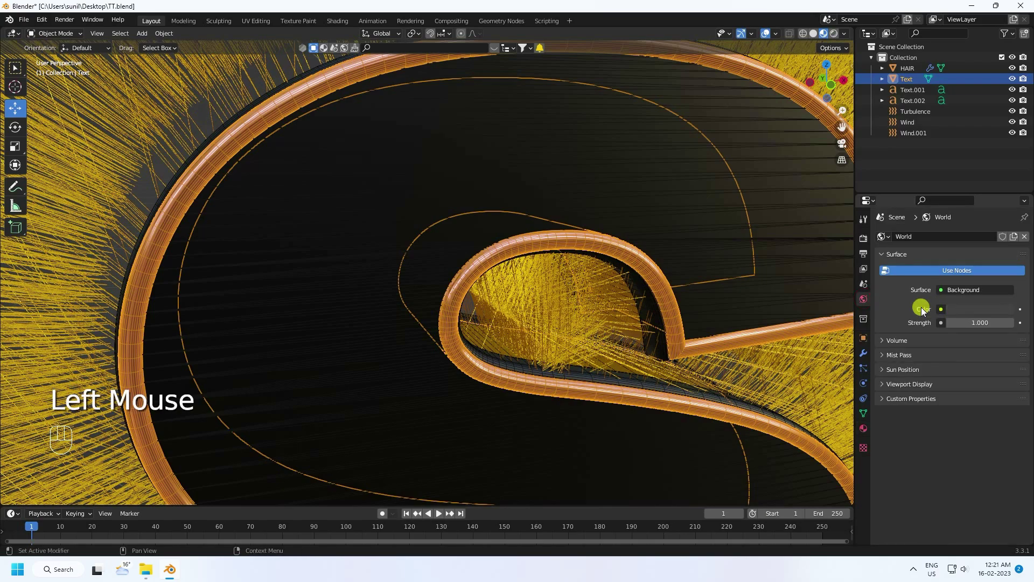
pyautogui.moveTo(945, 312); pyautogui.dragTo(732, 358)
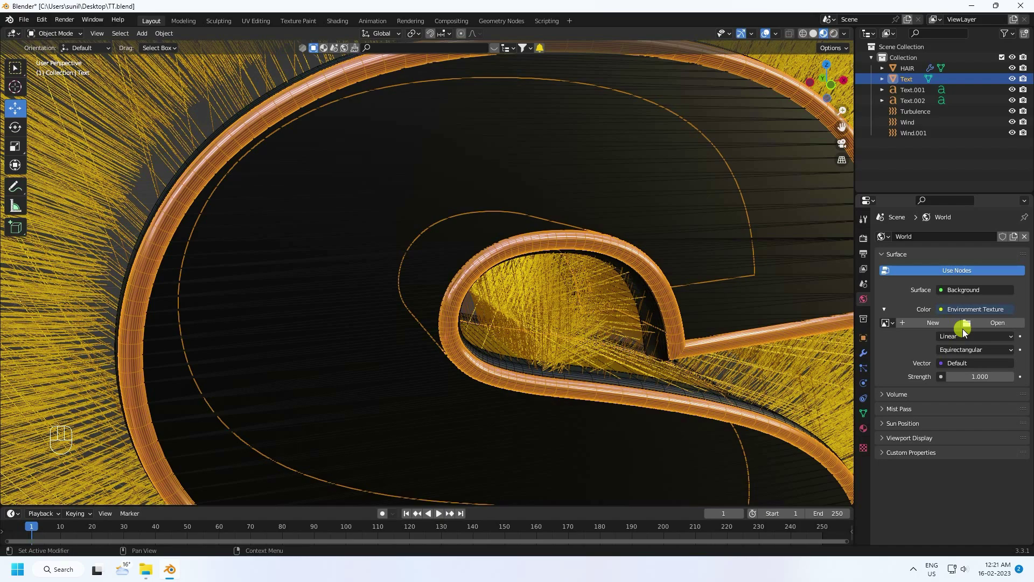
pyautogui.click(989, 324)
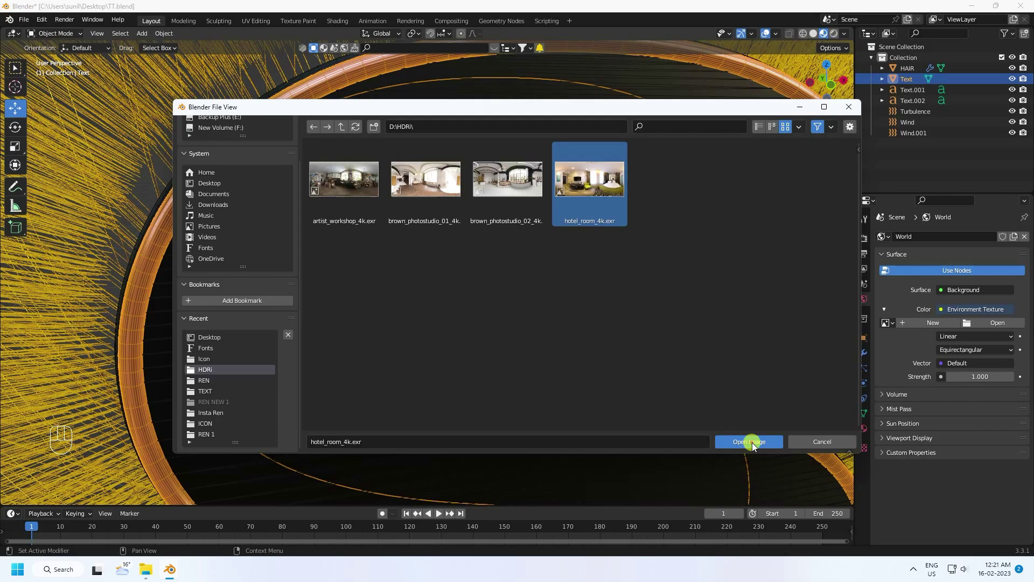
pyautogui.scroll(-3)
pyautogui.scroll(-3)
pyautogui.moveTo(491, 326); pyautogui.dragTo(530, 320)
pyautogui.moveTo(146, 33); pyautogui.dragTo(160, 157)
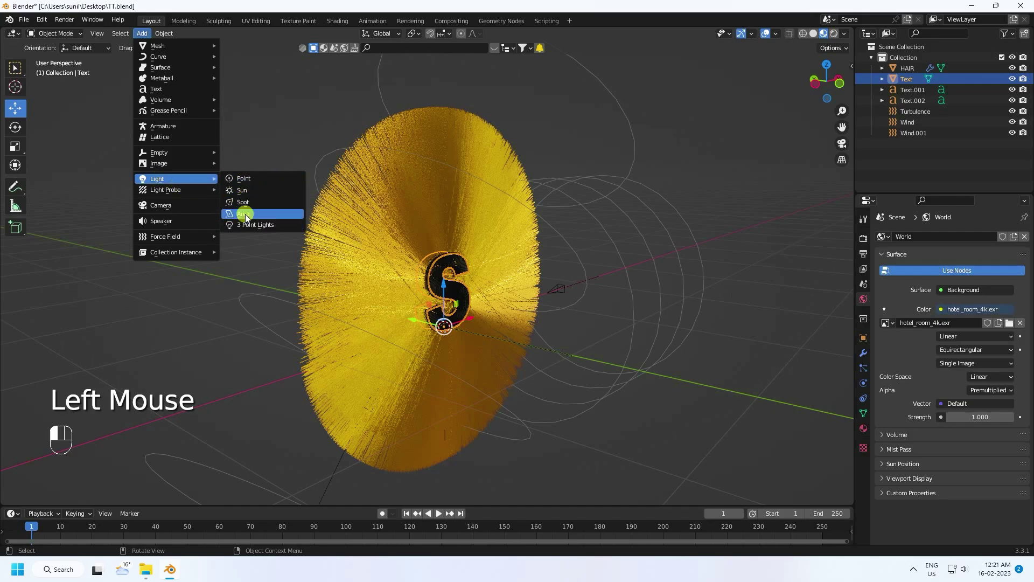
# - Add two area lights, one placed above the letter and a second angled to face it
pyautogui.click(250, 219)
pyautogui.click(450, 286)
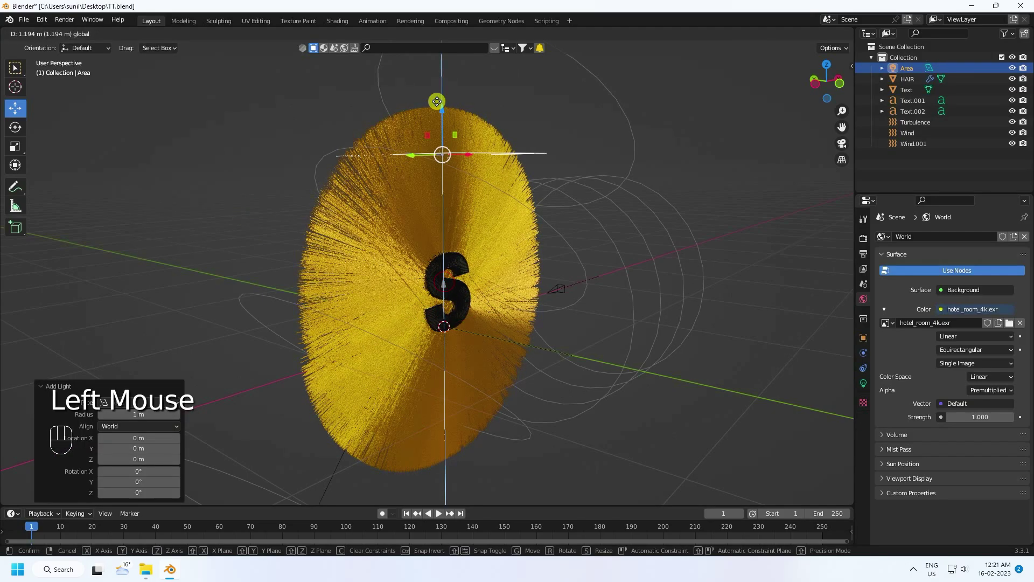
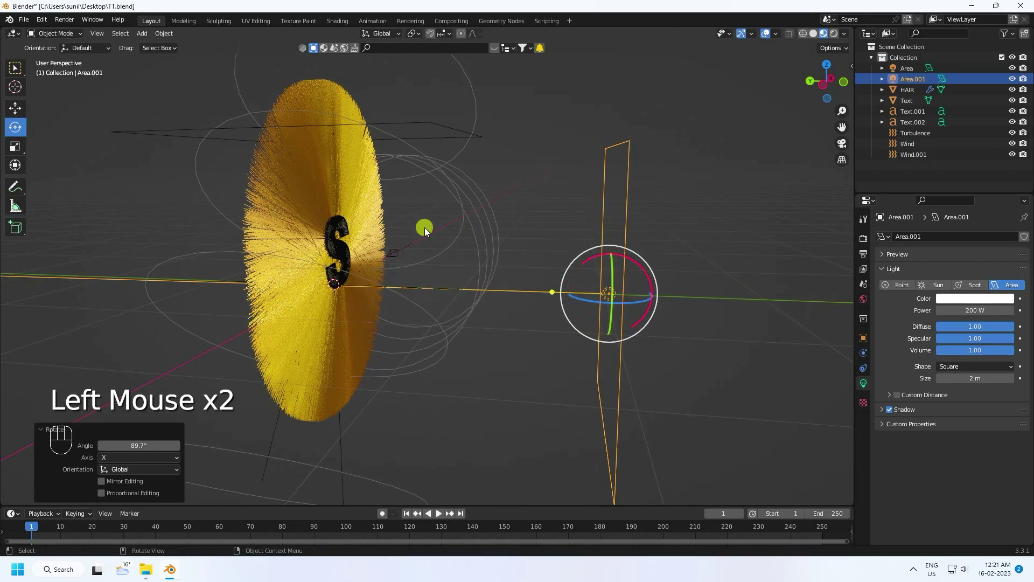
pyautogui.click(23, 118)
pyautogui.click(919, 135)
pyautogui.moveTo(454, 280); pyautogui.dragTo(408, 270)
pyautogui.scroll(3)
pyautogui.moveTo(368, 254); pyautogui.dragTo(421, 289)
pyautogui.scroll(3)
pyautogui.scroll(3)
# - Move the Turbulence force field onto the S letter
pyautogui.click(921, 138)
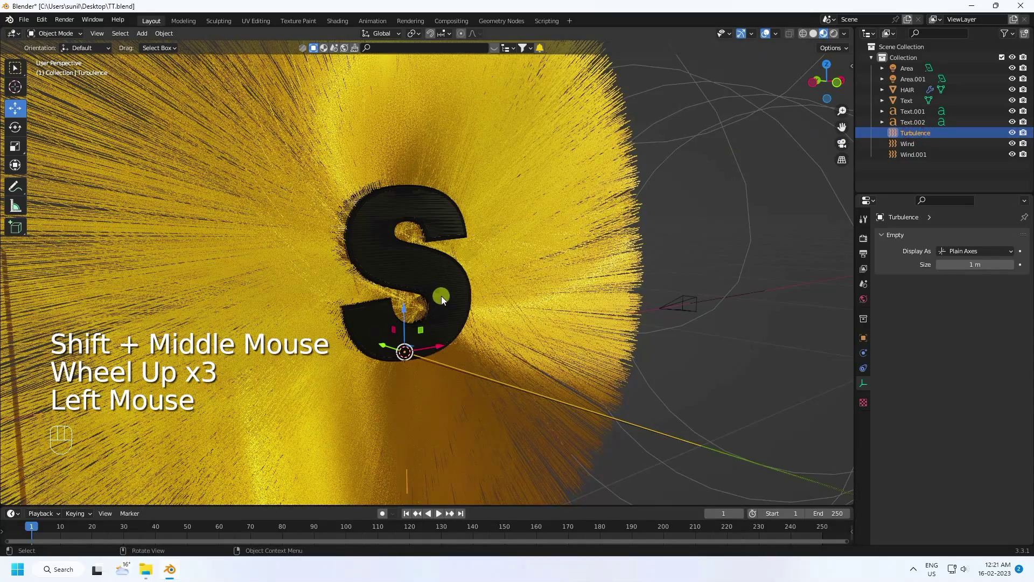
pyautogui.click(411, 316)
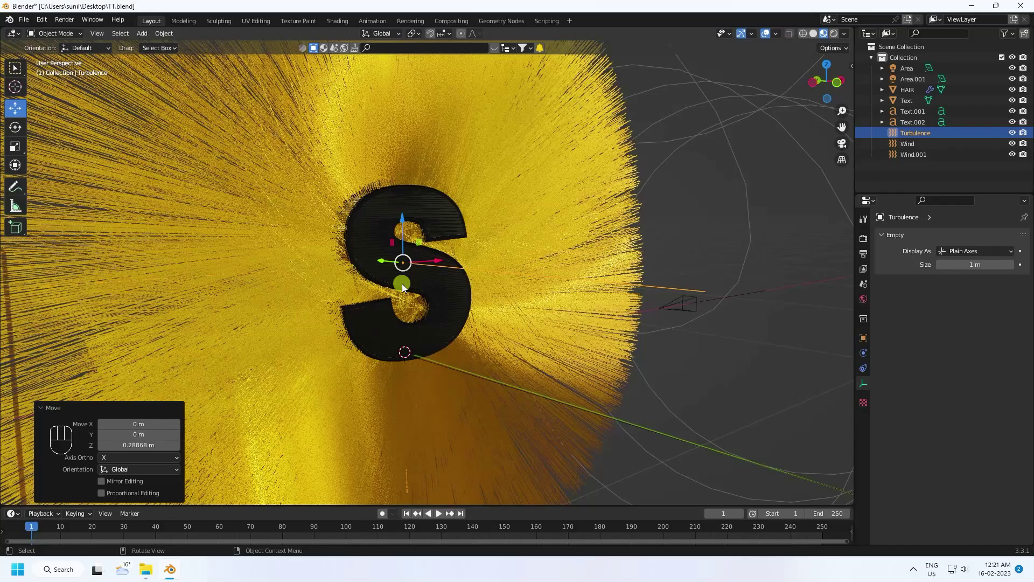
pyautogui.moveTo(447, 297); pyautogui.dragTo(431, 298)
pyautogui.scroll(-3)
pyautogui.scroll(-3)
pyautogui.moveTo(600, 356); pyautogui.dragTo(588, 354)
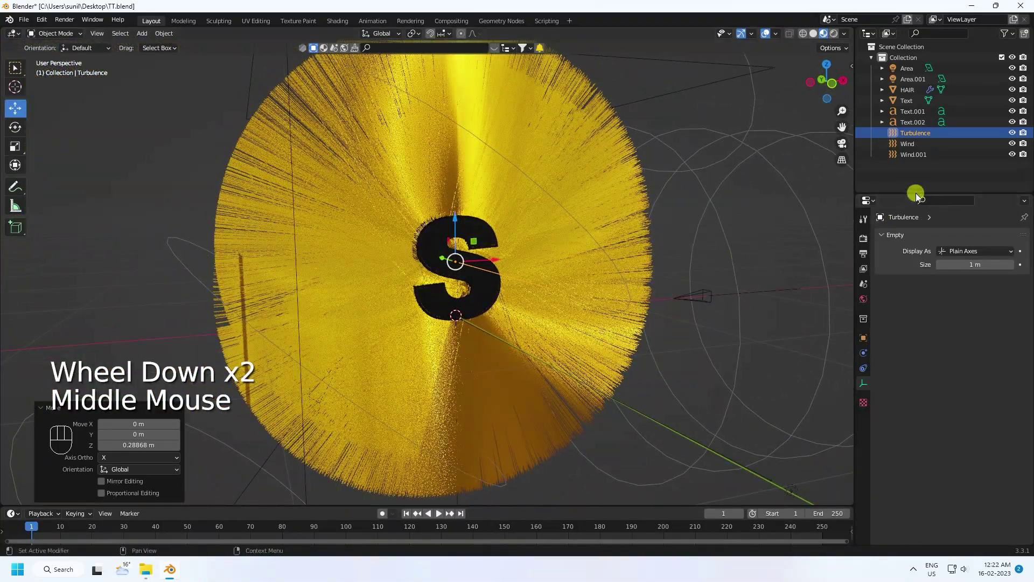
# - Add a camera at Y -2.29 m, Z 0.22 m, rotated 90° on X, and frame the S through it
pyautogui.click(704, 296)
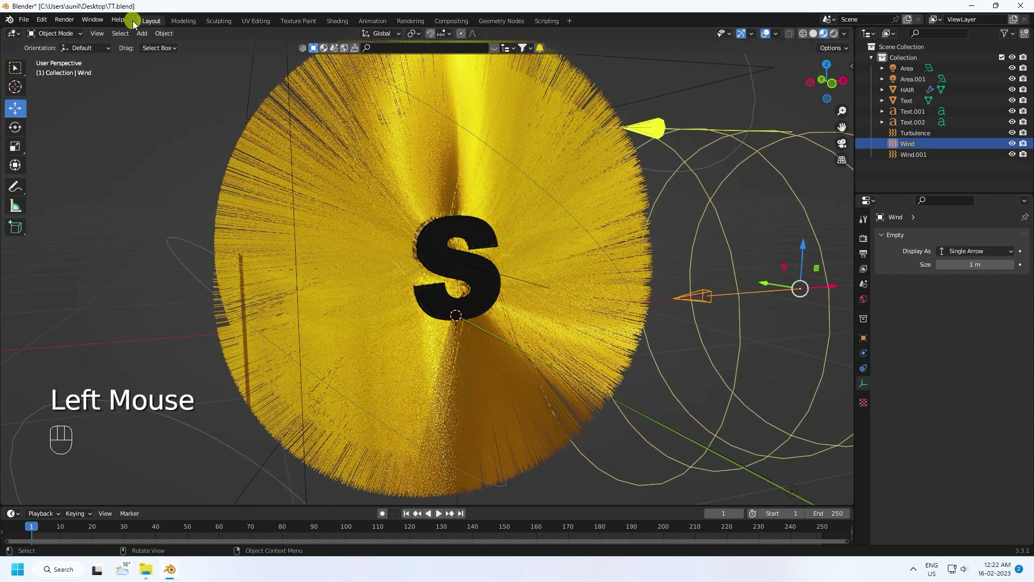
pyautogui.click(145, 39)
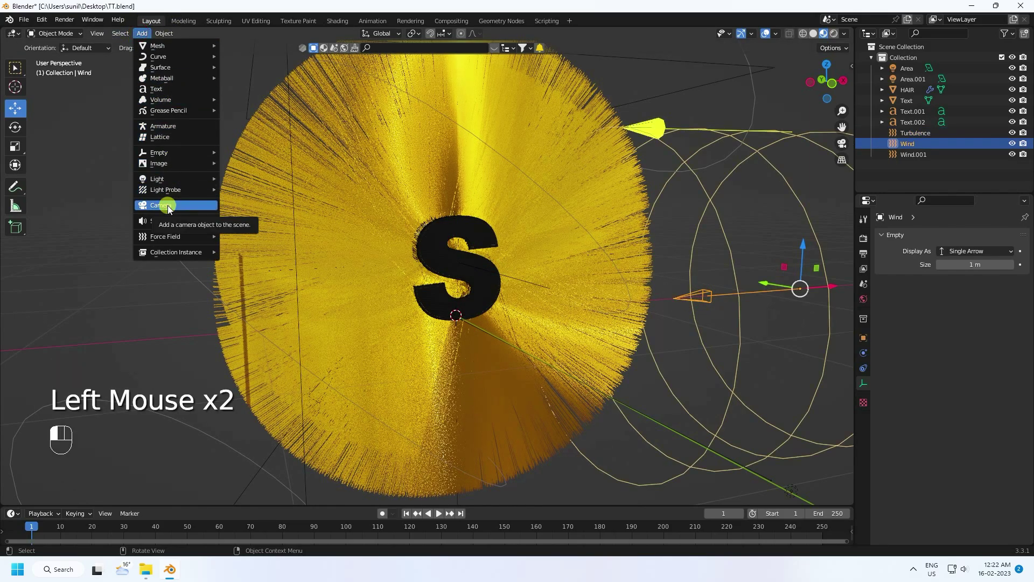
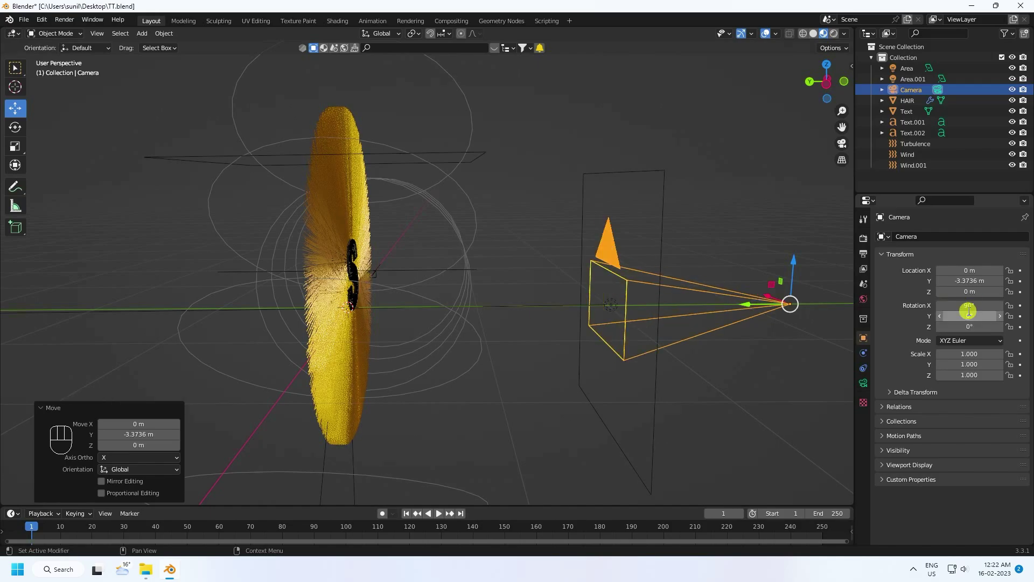
pyautogui.press('KP_0')
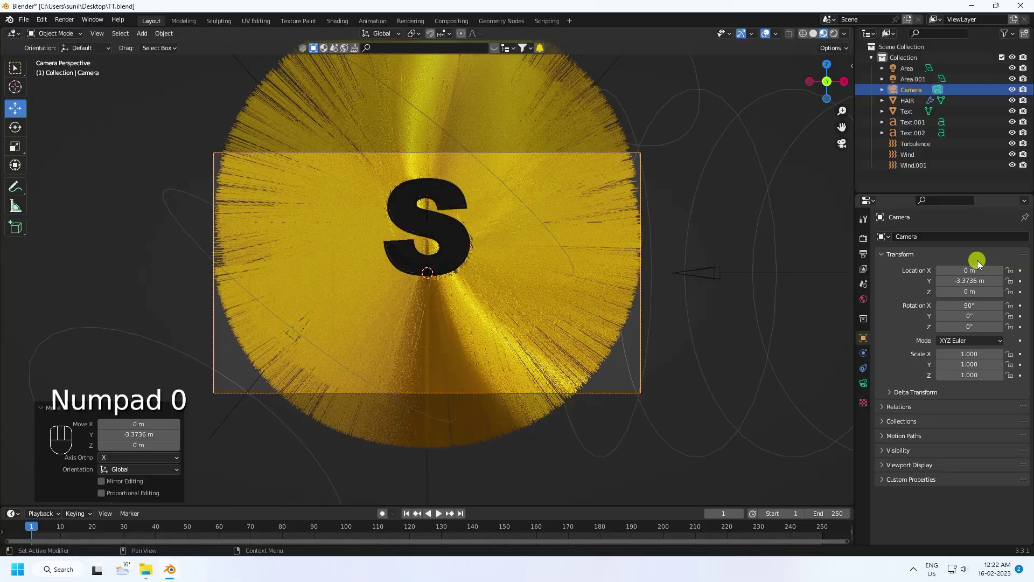
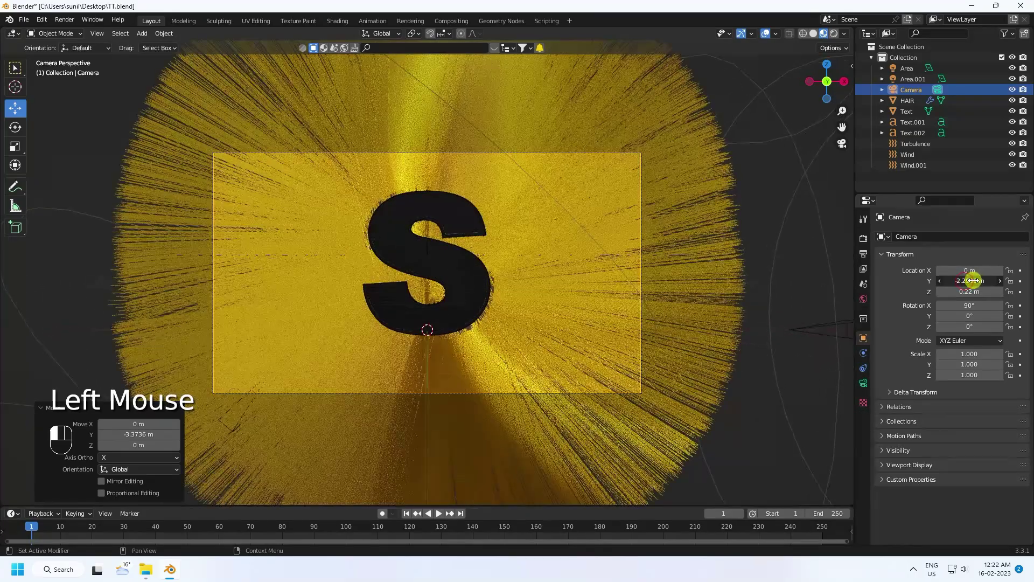
pyautogui.scroll(3)
pyautogui.scroll(3)
pyautogui.moveTo(414, 519); pyautogui.dragTo(444, 519)
pyautogui.moveTo(448, 516); pyautogui.dragTo(438, 514)
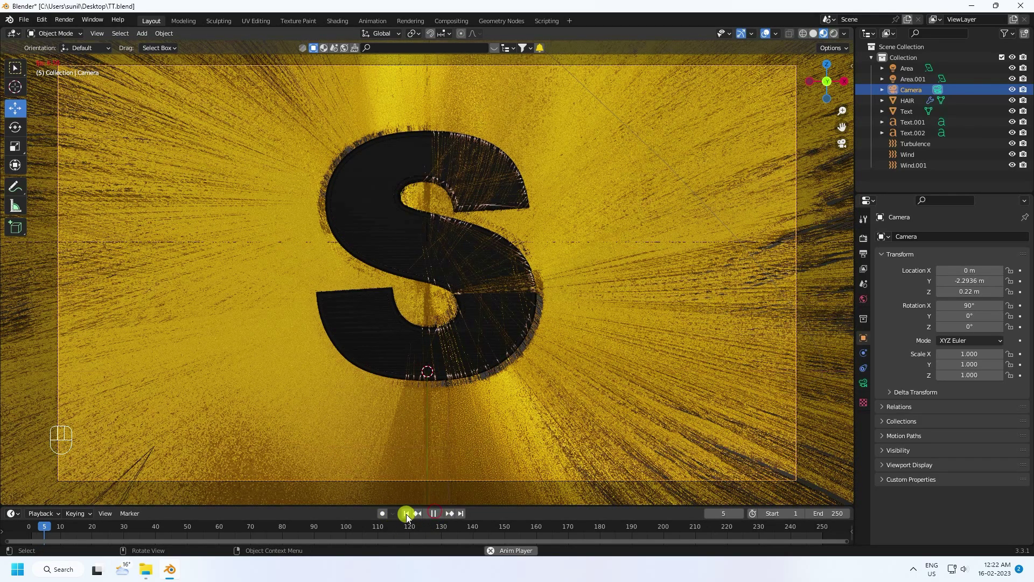
# - Set the render engine to Cycles on GPU Compute with 128 max samples and save
pyautogui.click(871, 277)
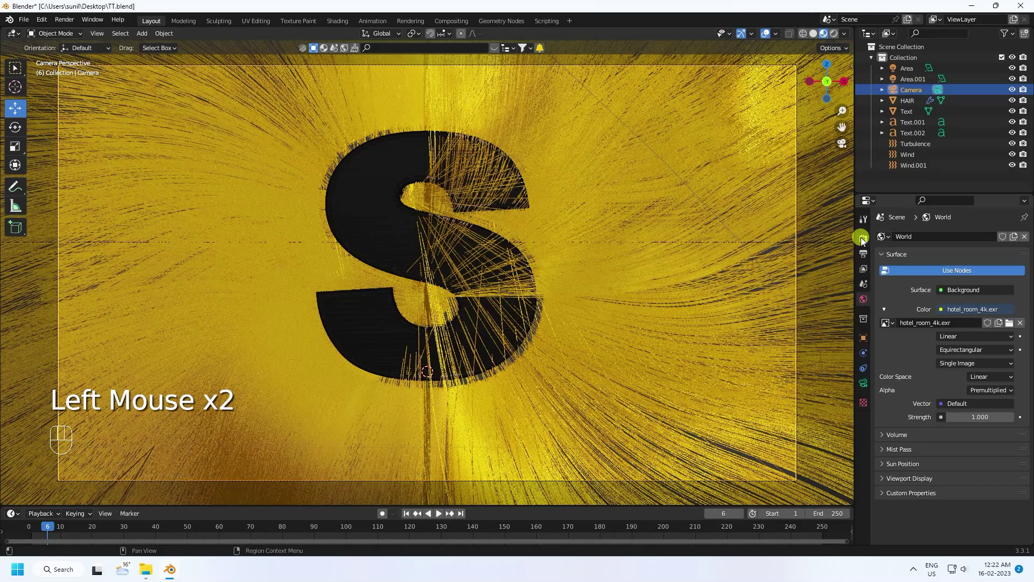
pyautogui.click(865, 238)
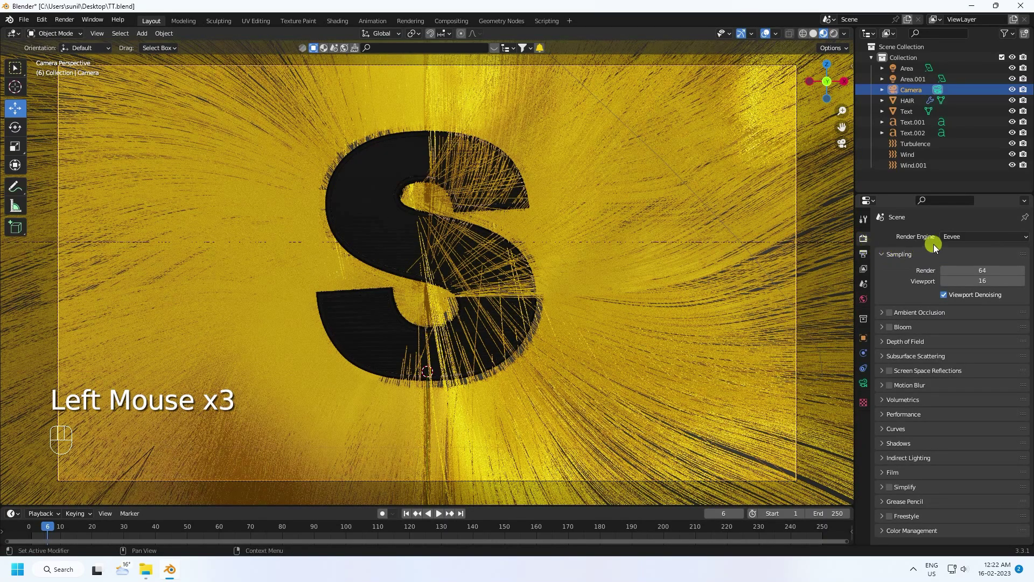
pyautogui.moveTo(956, 237); pyautogui.dragTo(963, 276)
pyautogui.moveTo(958, 268); pyautogui.dragTo(958, 291)
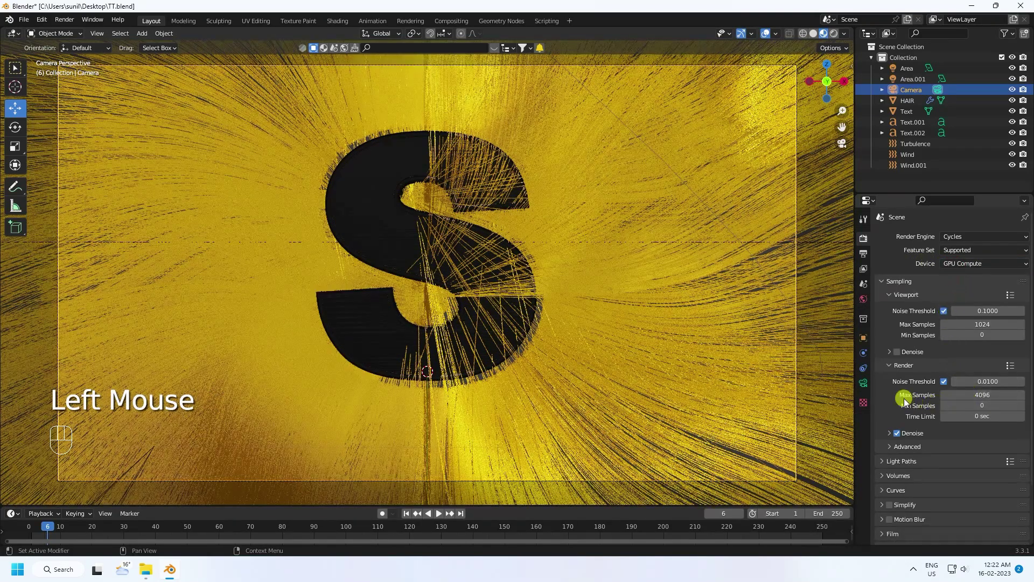
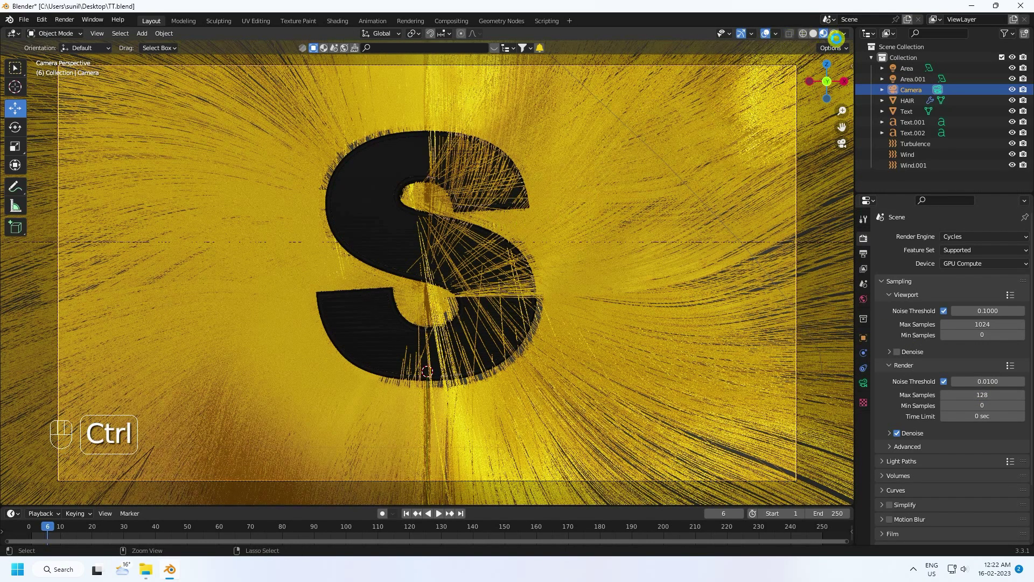
pyautogui.press('ctrl+s')
# - Preview the shot in rendered viewport shading, then return to solid shading
pyautogui.click(838, 36)
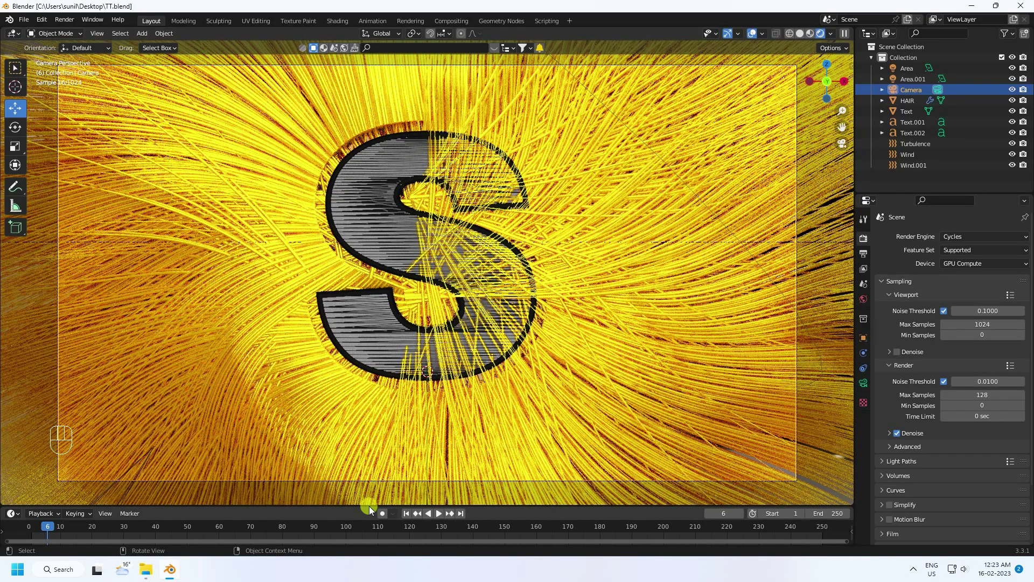
pyautogui.click(806, 42)
pyautogui.click(867, 239)
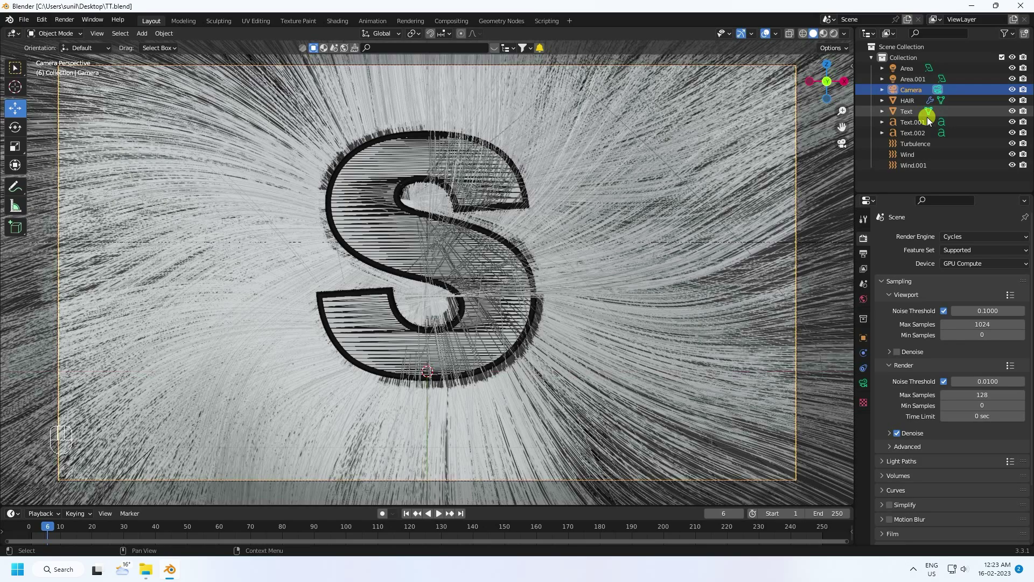
# - Select HAIR and scroll its Particle Properties down to the Cache panel for baking
pyautogui.click(916, 108)
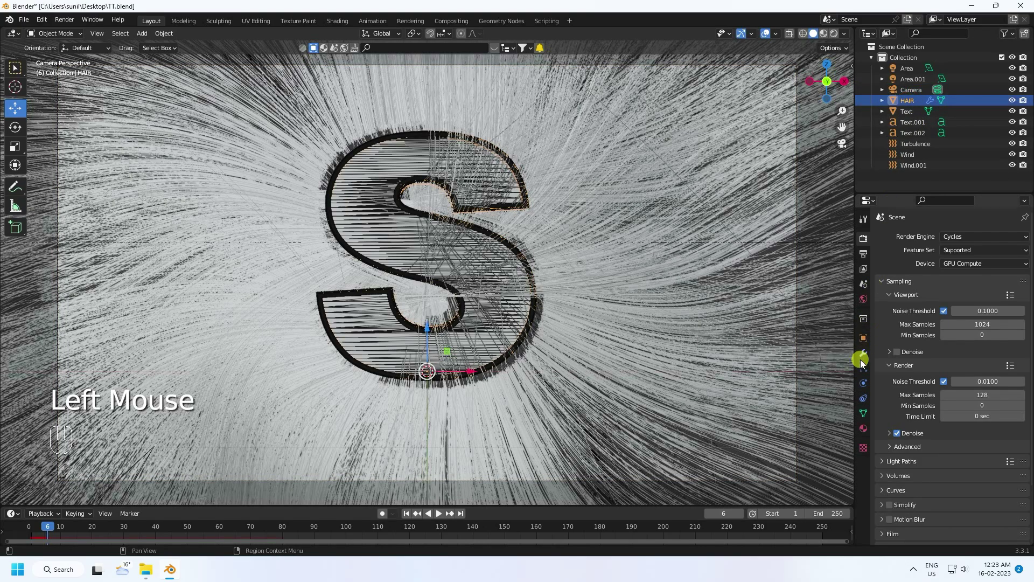
pyautogui.click(867, 366)
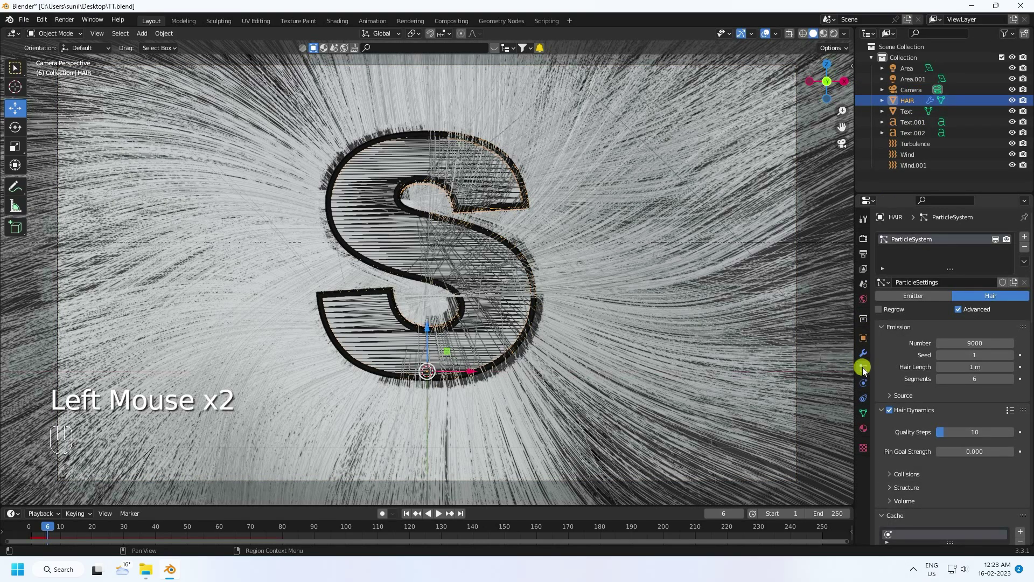
pyautogui.scroll(-3)
pyautogui.scroll(-3)
pyautogui.scroll(-3)
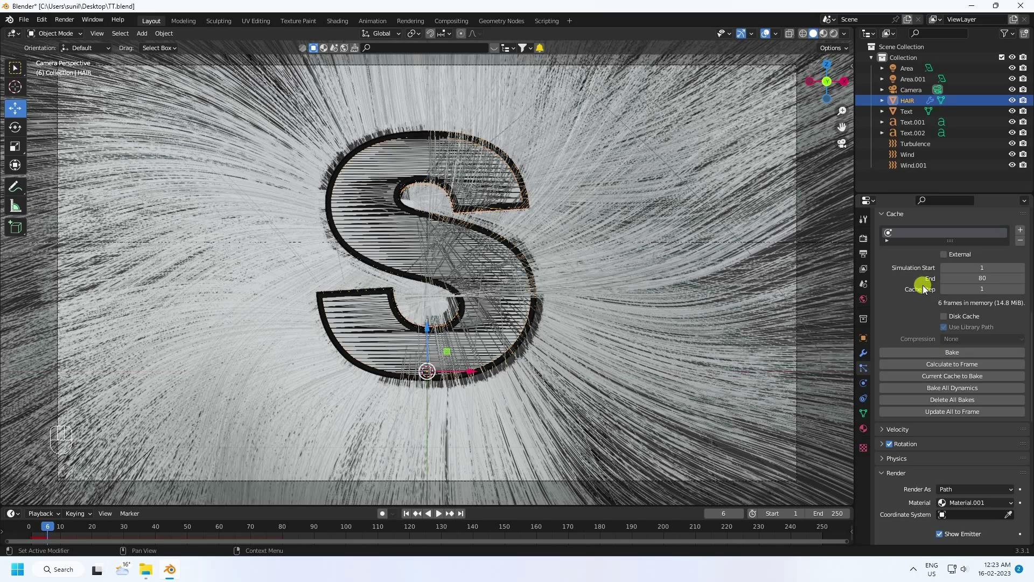
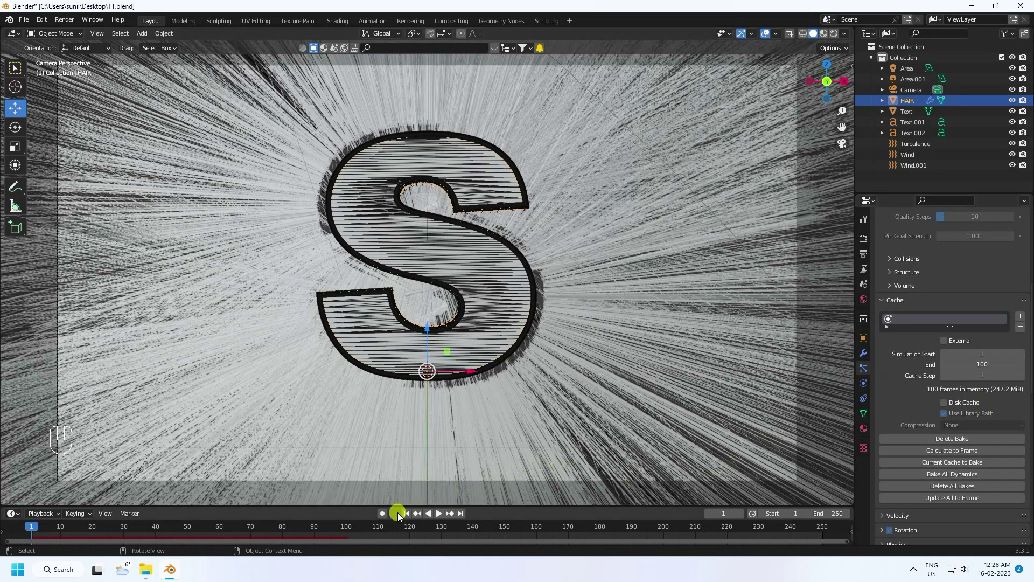
# - Play the baked hair simulation and orbit around the letter to view the strands from several sides
pyautogui.moveTo(409, 515); pyautogui.dragTo(418, 489)
pyautogui.moveTo(442, 516); pyautogui.dragTo(402, 395)
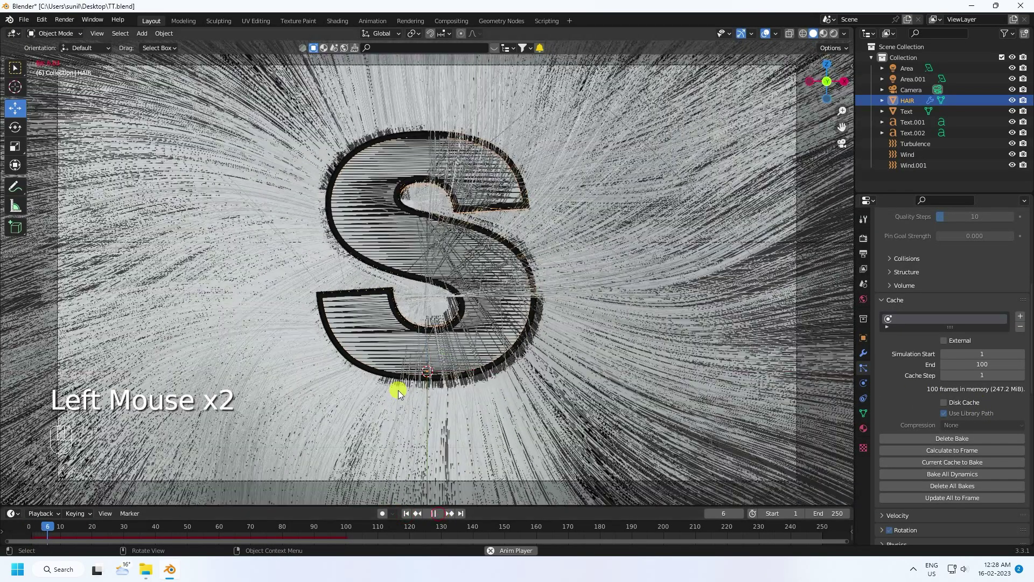
pyautogui.scroll(-3)
pyautogui.middleClick(403, 315)
pyautogui.moveTo(476, 296); pyautogui.dragTo(360, 278)
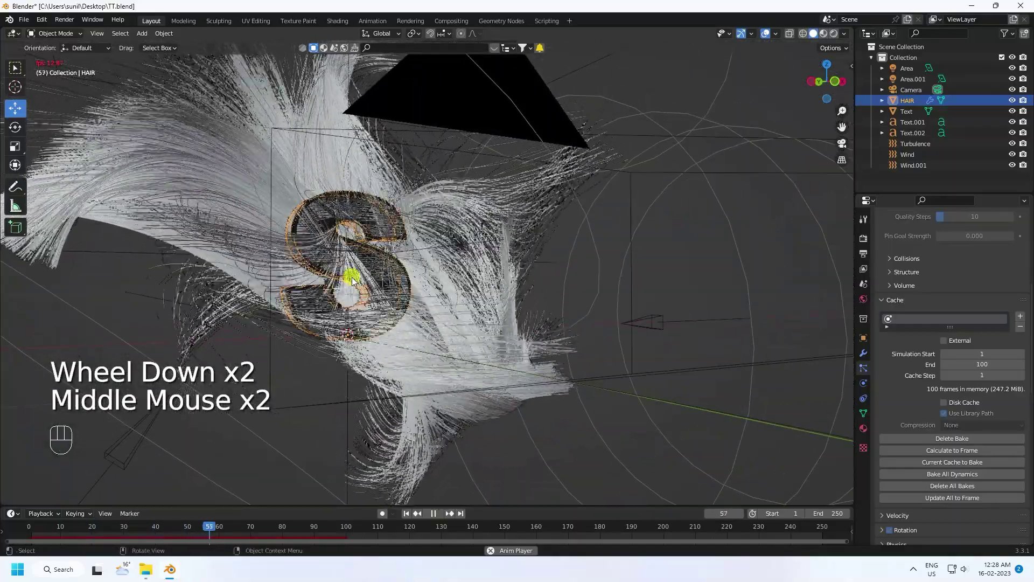
pyautogui.moveTo(372, 289); pyautogui.dragTo(428, 309)
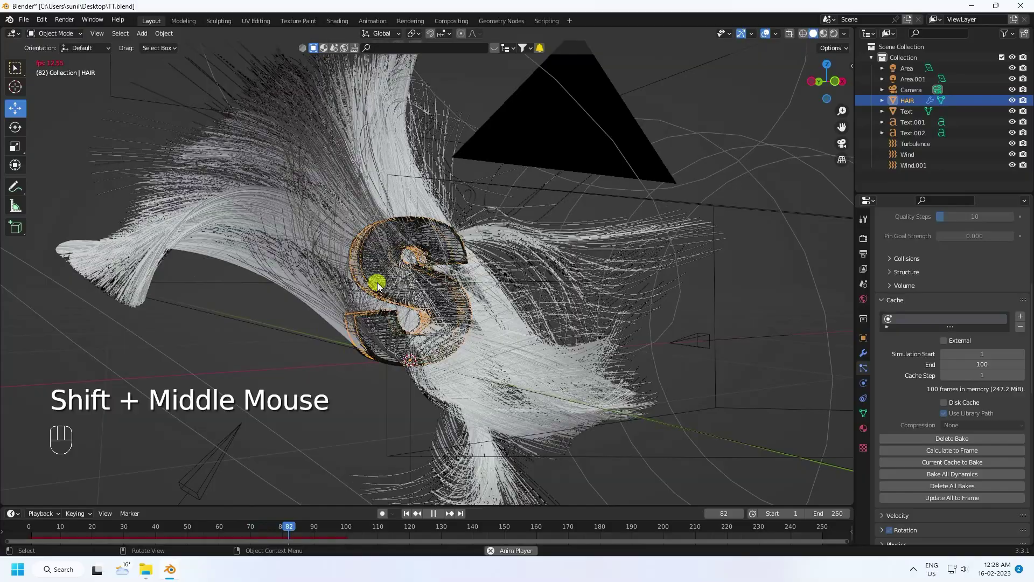
pyautogui.click(439, 519)
pyautogui.click(412, 519)
pyautogui.moveTo(446, 519); pyautogui.dragTo(424, 313)
pyautogui.scroll(3)
pyautogui.middleClick(421, 329)
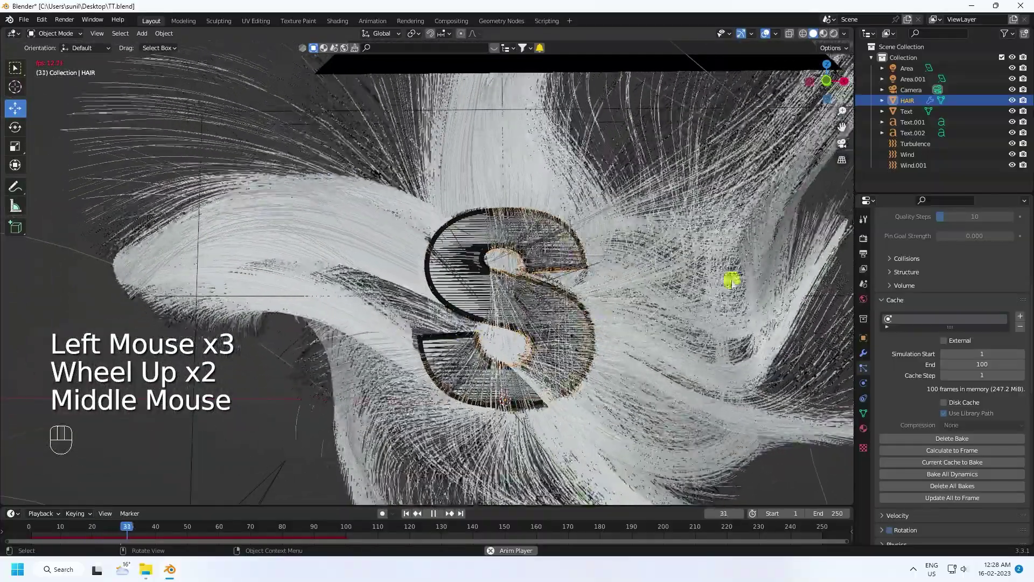
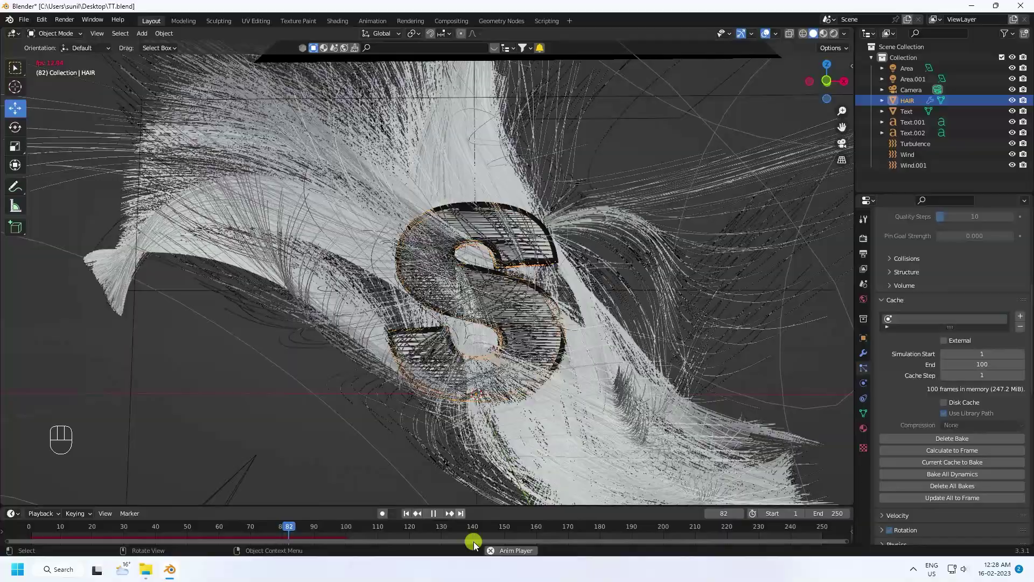
# - Pause playback, pull back to view the whole scene, and select the Wind.001 force field
pyautogui.click(436, 516)
pyautogui.moveTo(449, 348); pyautogui.dragTo(467, 350)
pyautogui.scroll(3)
pyautogui.scroll(-3)
pyautogui.moveTo(464, 340); pyautogui.dragTo(450, 343)
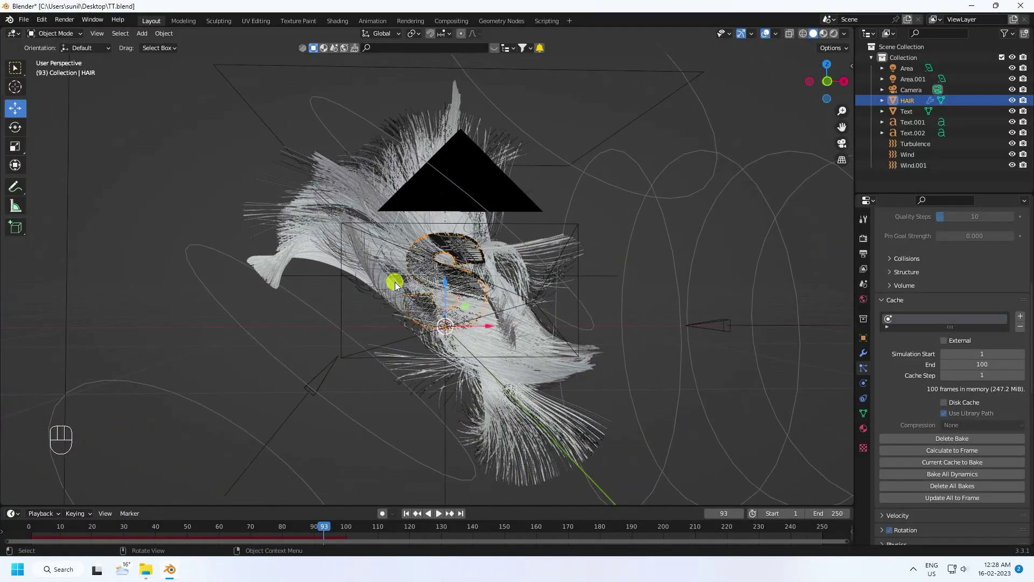
pyautogui.scroll(3)
pyautogui.scroll(-3)
pyautogui.click(299, 412)
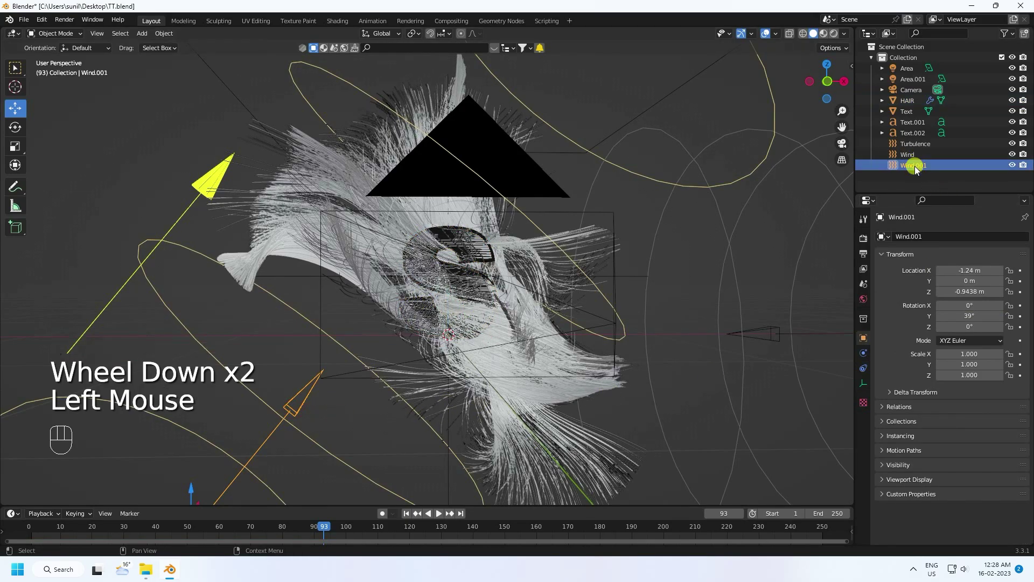
# - Lower Wind.001's strength from 20 to 5 and replay the simulation through the camera
pyautogui.click(913, 157)
pyautogui.click(872, 366)
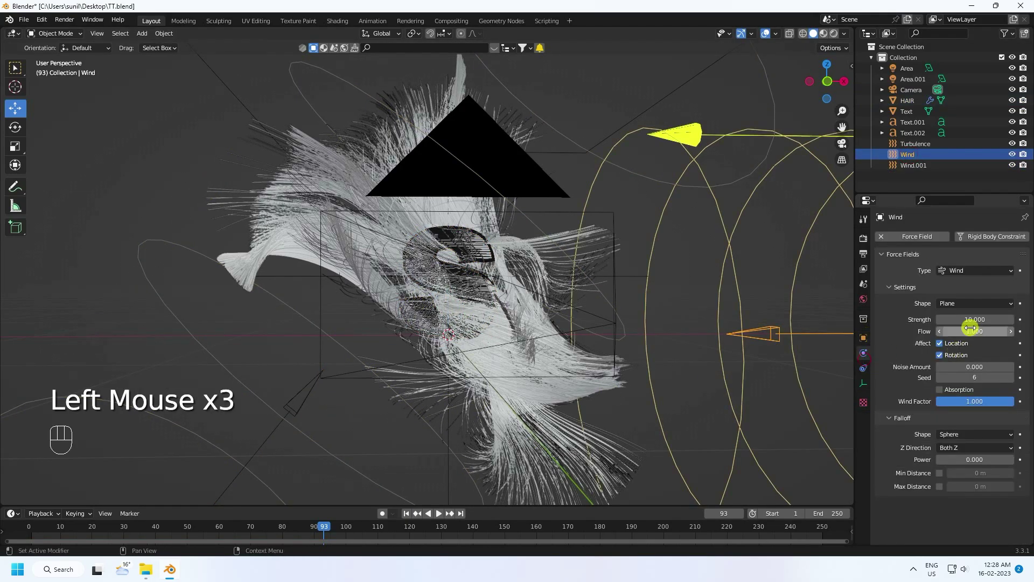
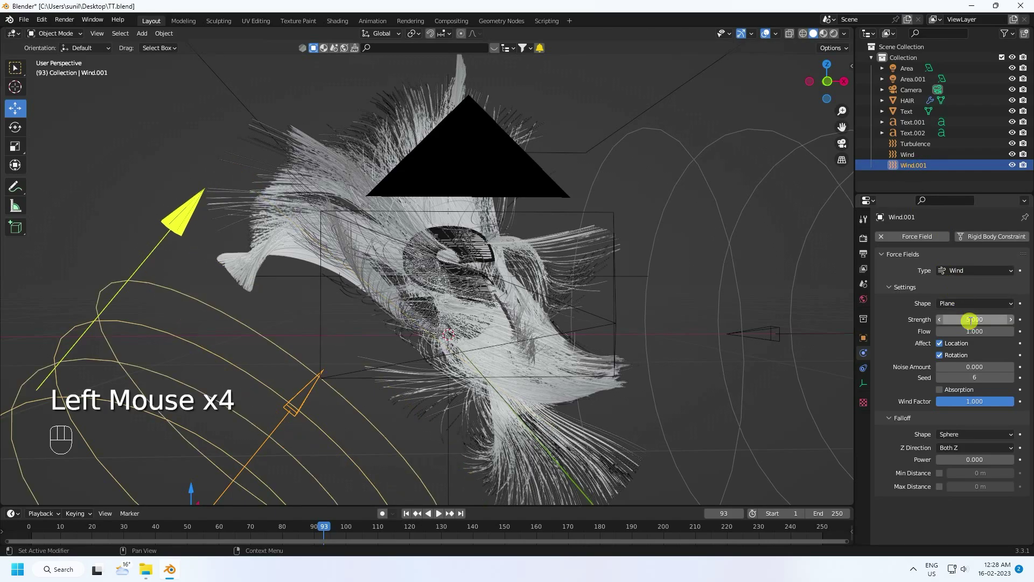
pyautogui.moveTo(409, 515); pyautogui.dragTo(432, 521)
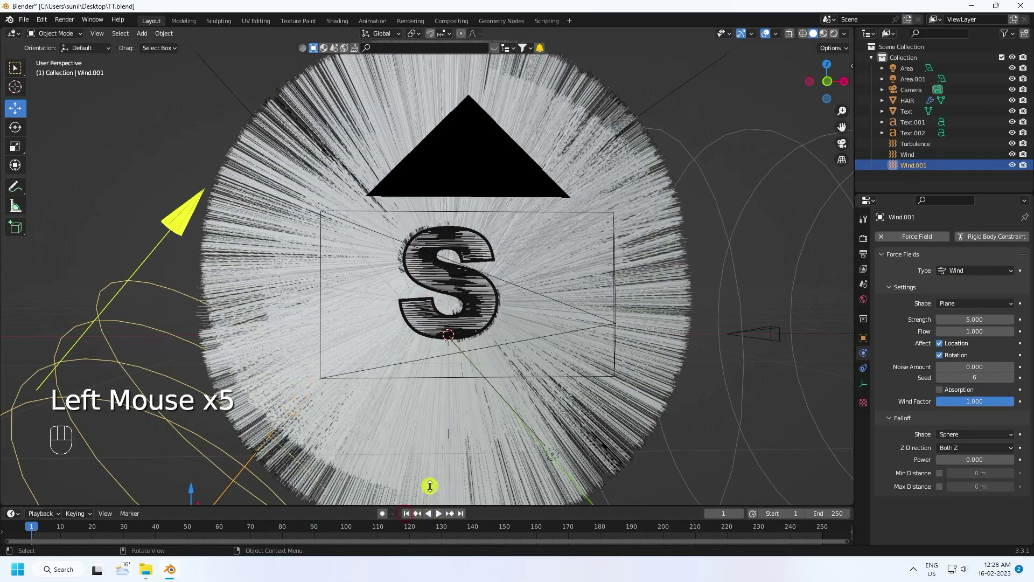
pyautogui.click(449, 517)
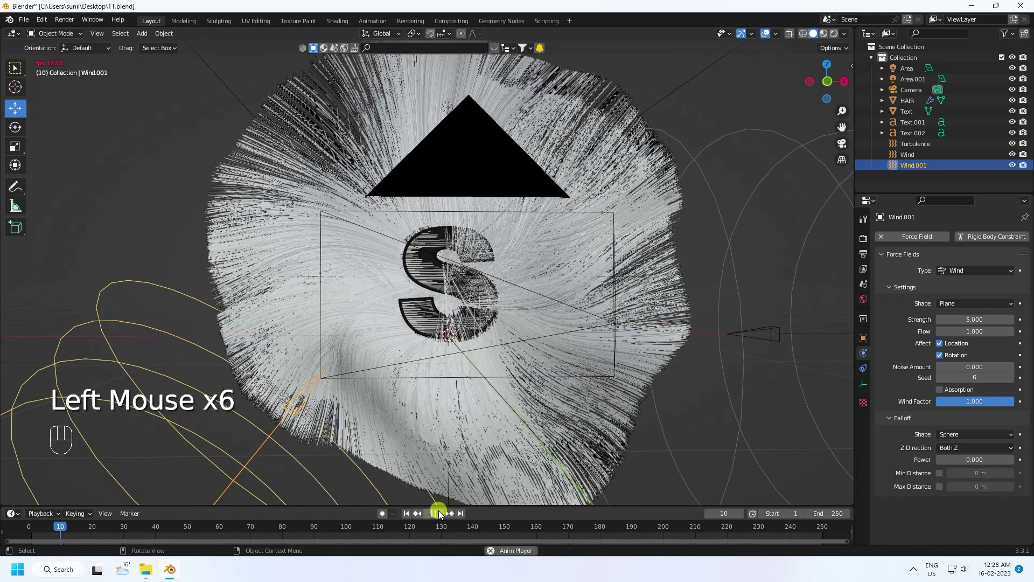
pyautogui.click(444, 517)
pyautogui.press('KP_0')
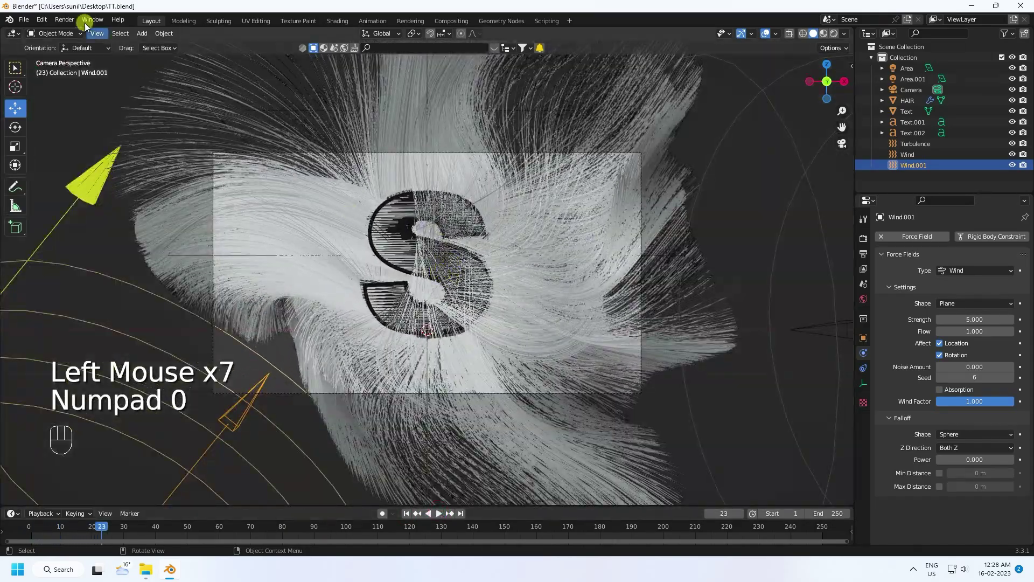
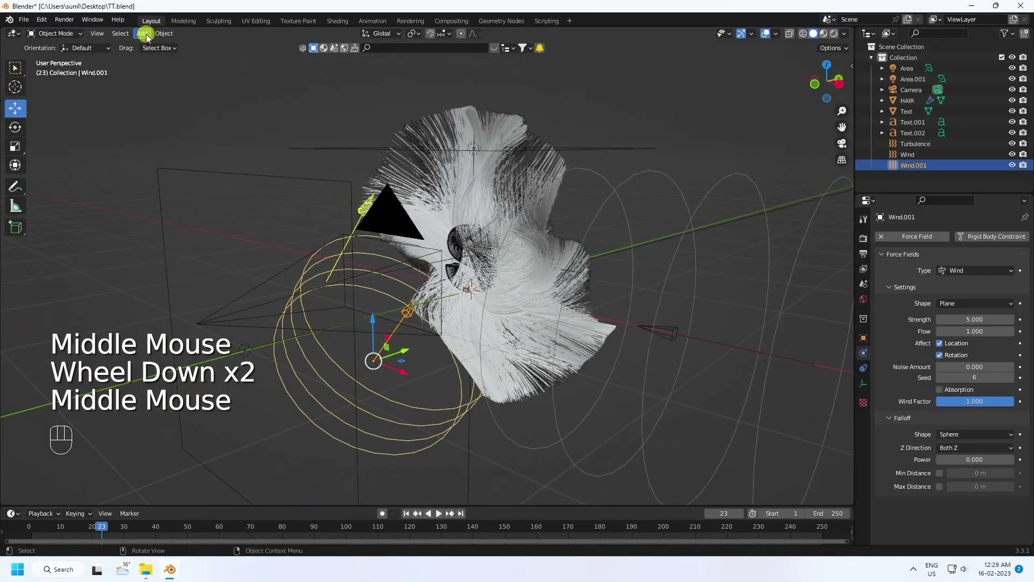
# - Add a plane mesh and rotate it 90° to stand upright behind the S as a backdrop
pyautogui.moveTo(148, 38); pyautogui.dragTo(160, 49)
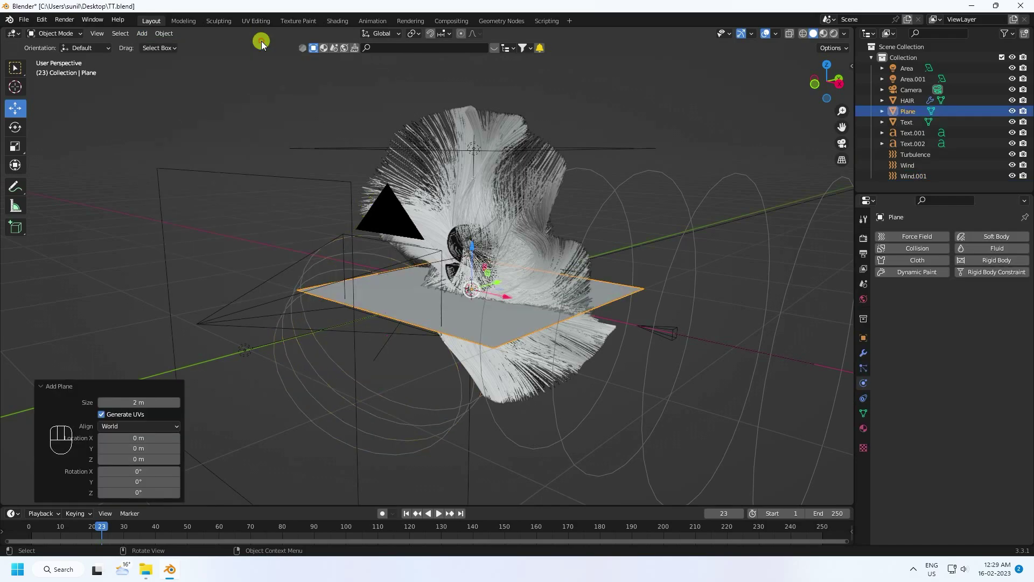
pyautogui.scroll(-3)
pyautogui.click(17, 130)
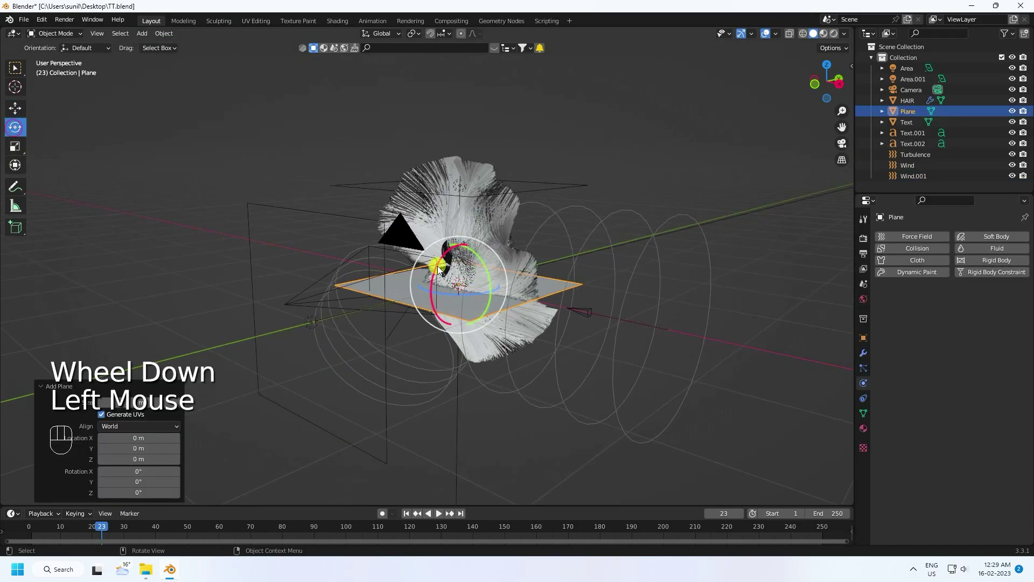
pyautogui.click(441, 267)
pyautogui.click(441, 276)
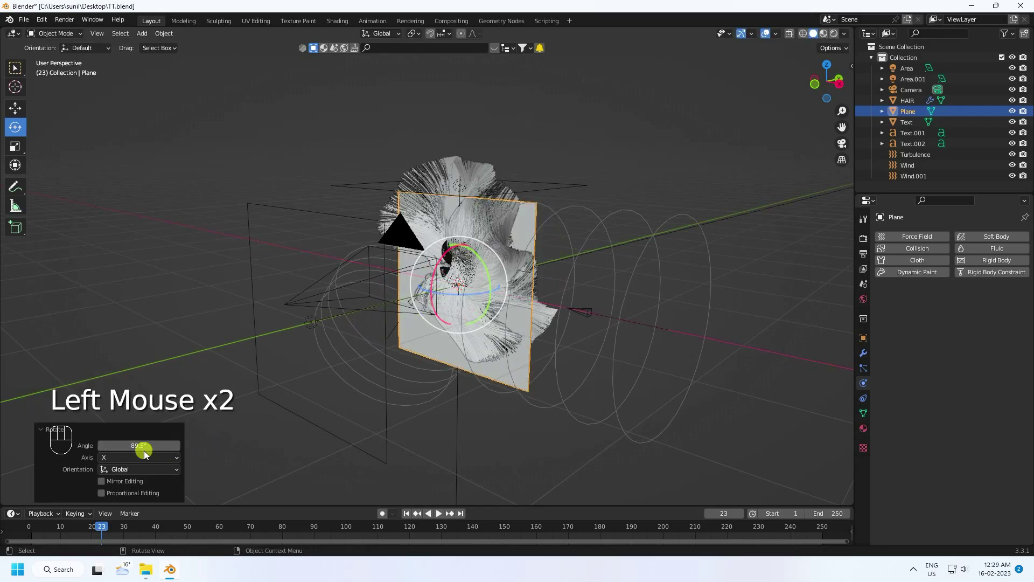
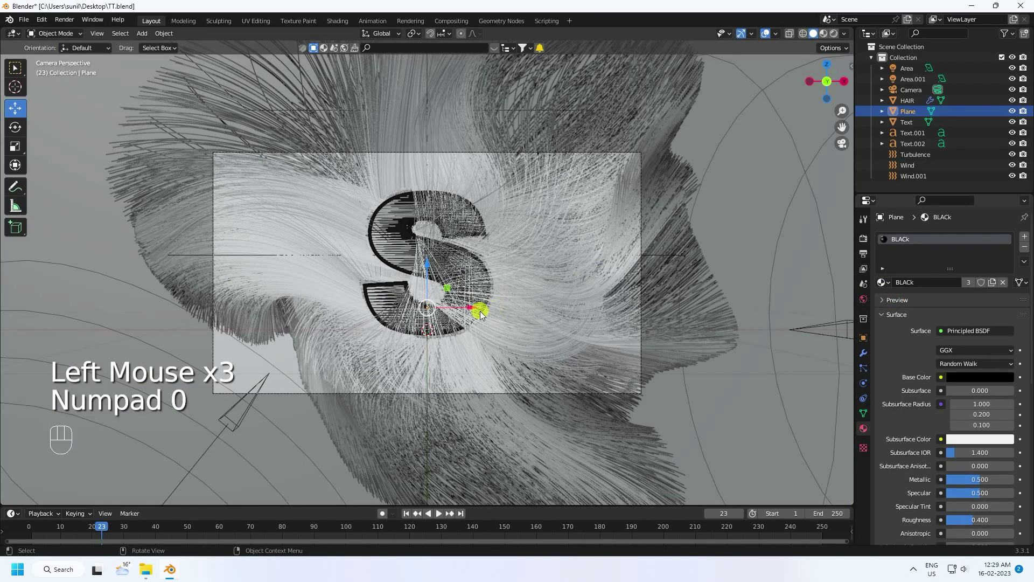
# - Play the hair animation forward and stop it at frame 86 for rendering
pyautogui.click(406, 515)
pyautogui.click(444, 518)
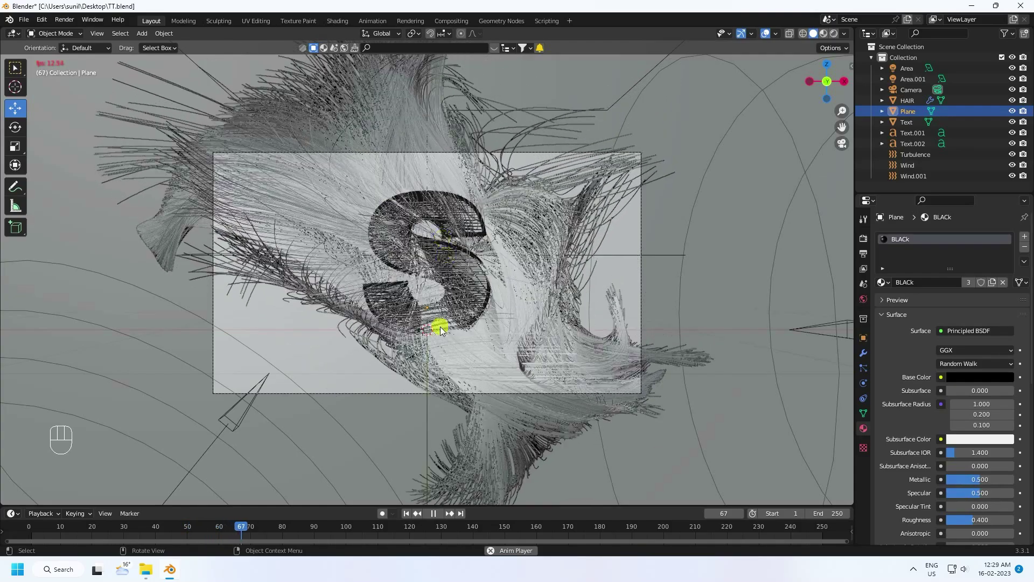
pyautogui.click(443, 518)
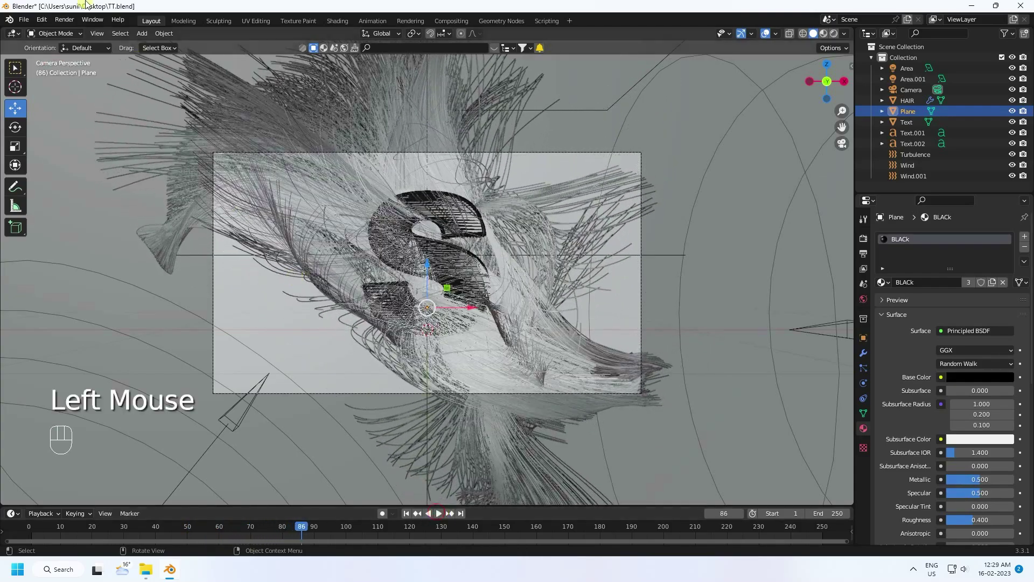